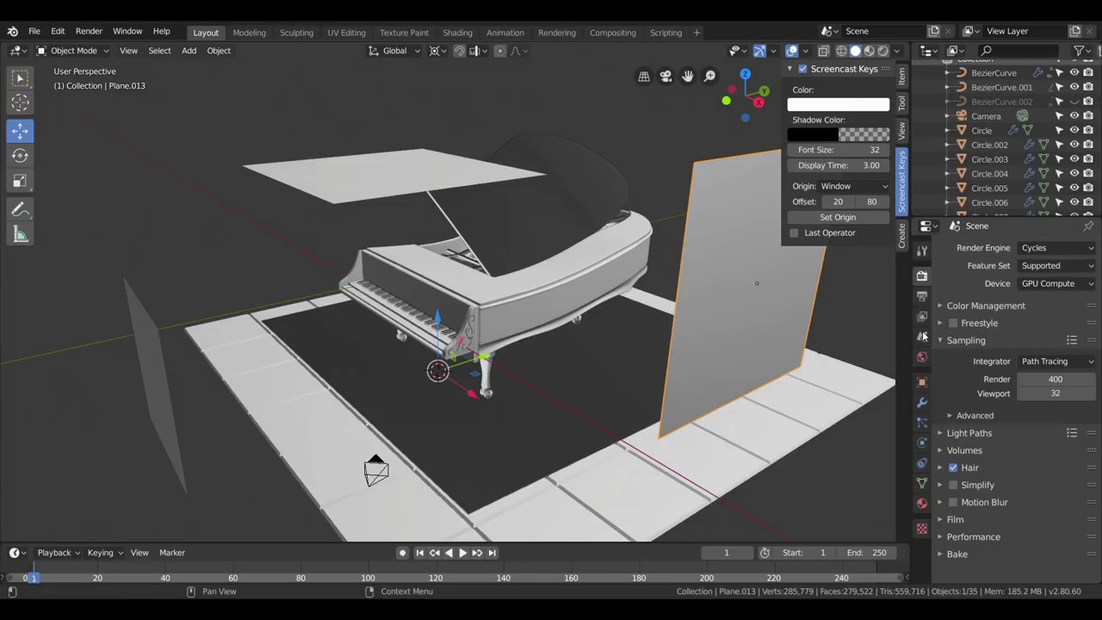
# Step: Turn on the Object Cryptomatte pass in the View Layer's Passes settings
pyautogui.click(927, 326)
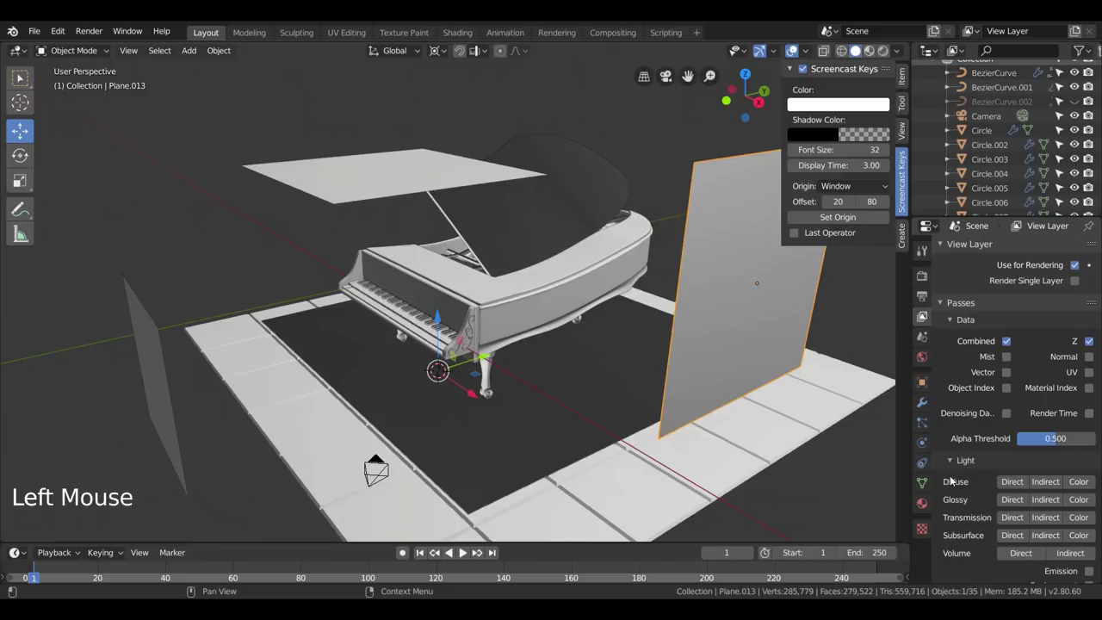
pyautogui.scroll(-3)
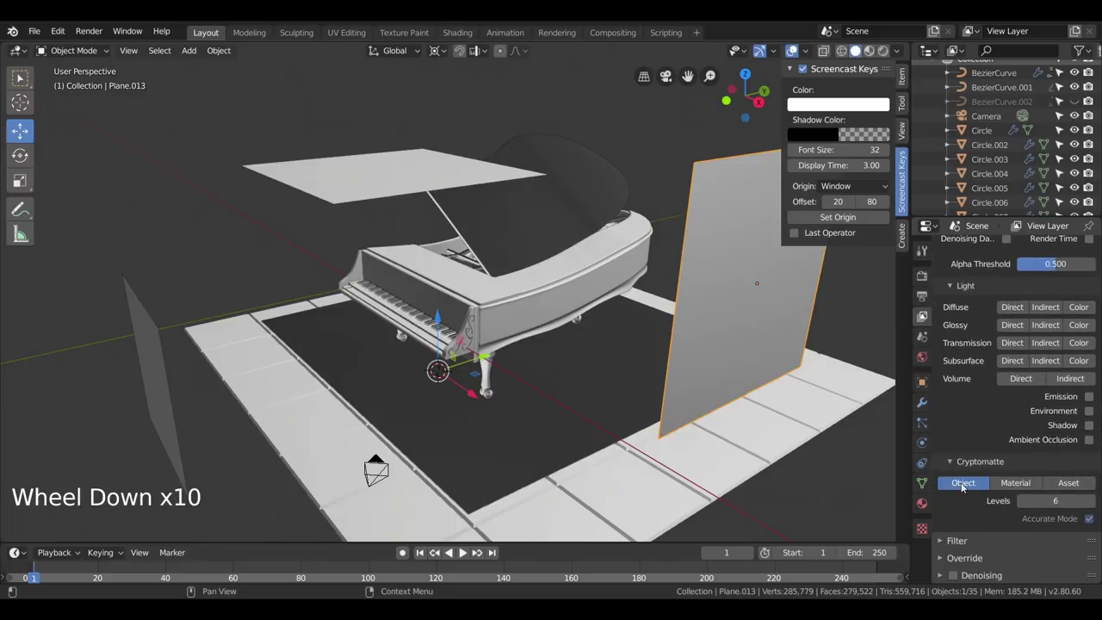
pyautogui.doubleClick(966, 486)
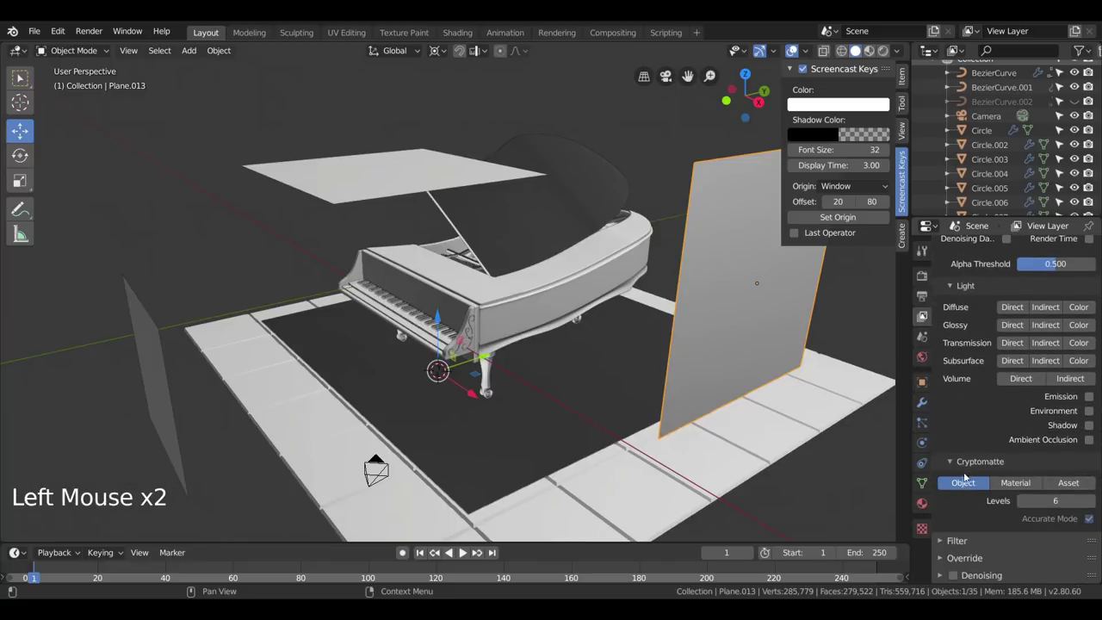
pyautogui.scroll(3)
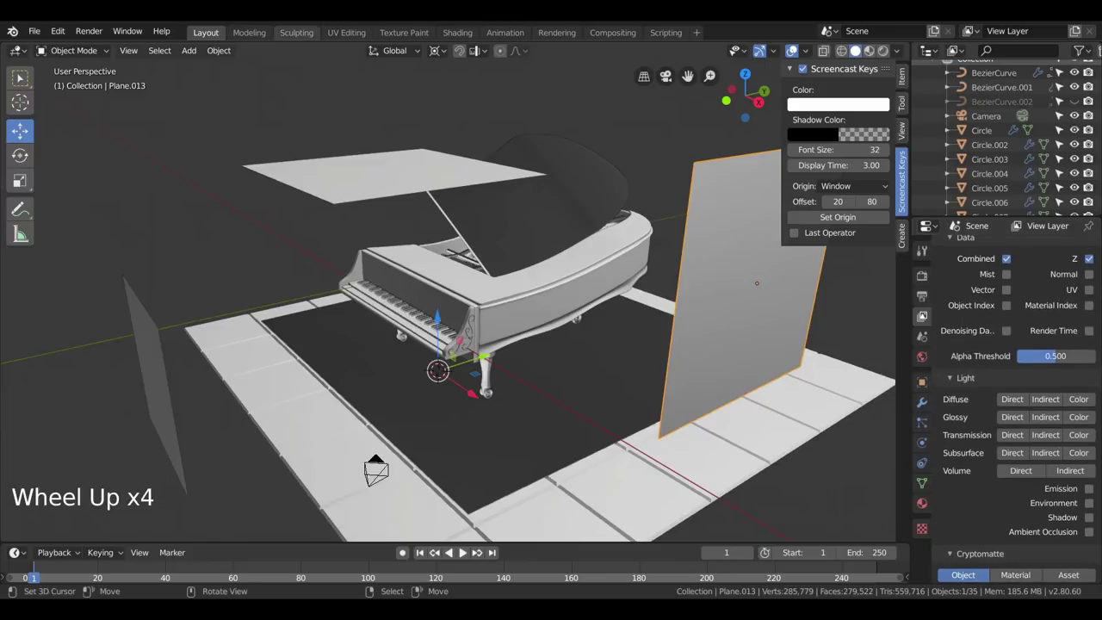
pyautogui.click(97, 36)
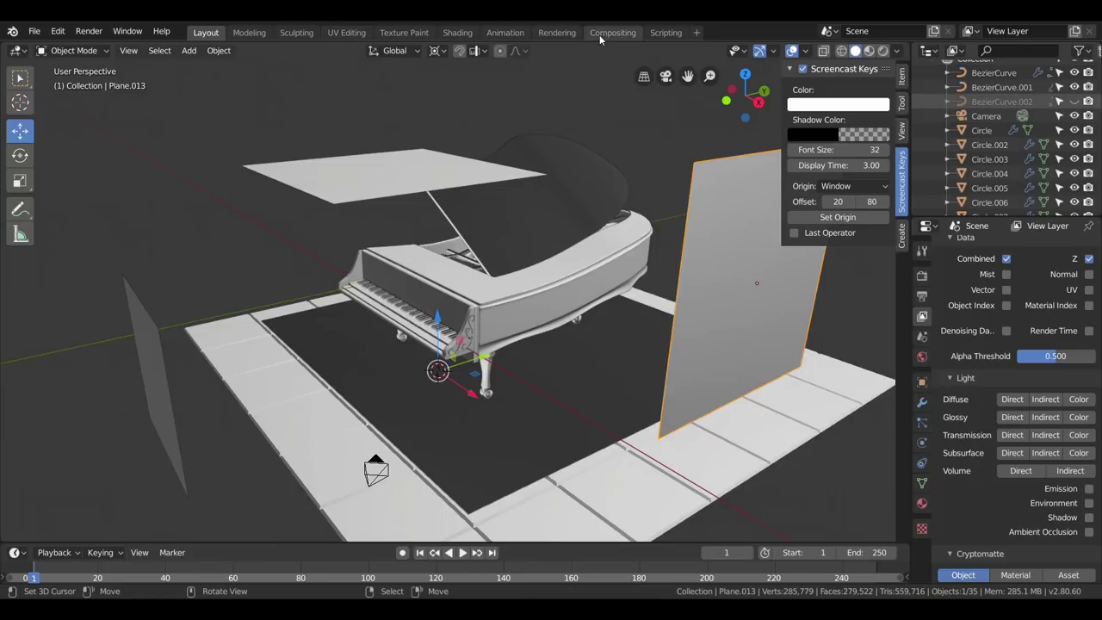
# Step: Switch to Compositing, nudge Render Layers aside and duplicate the Viewer node below the first
pyautogui.click(603, 38)
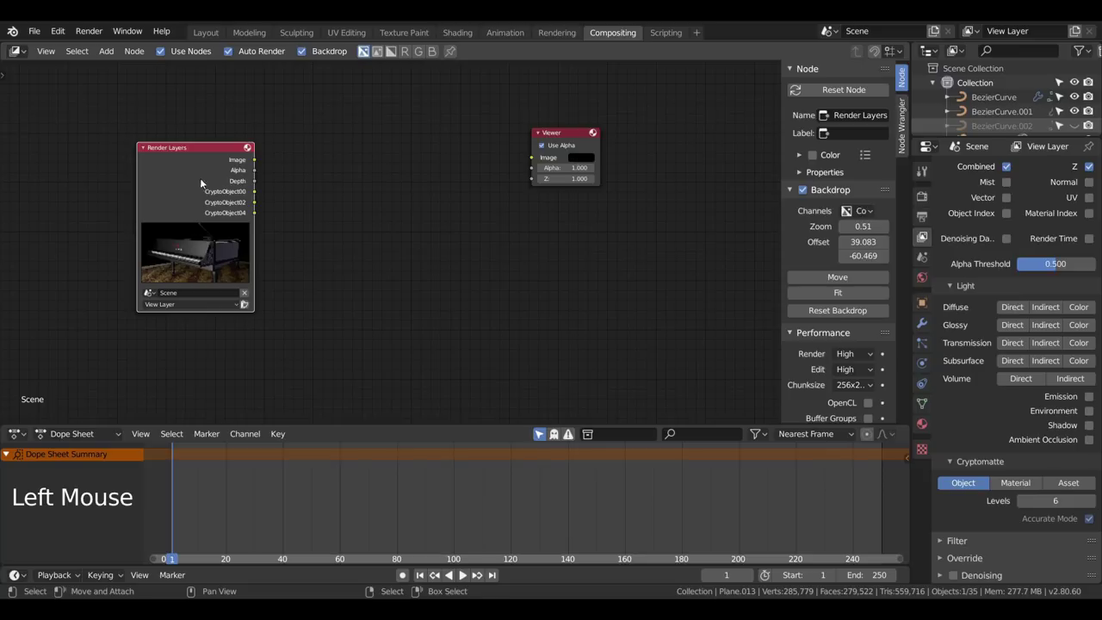
pyautogui.click(187, 154)
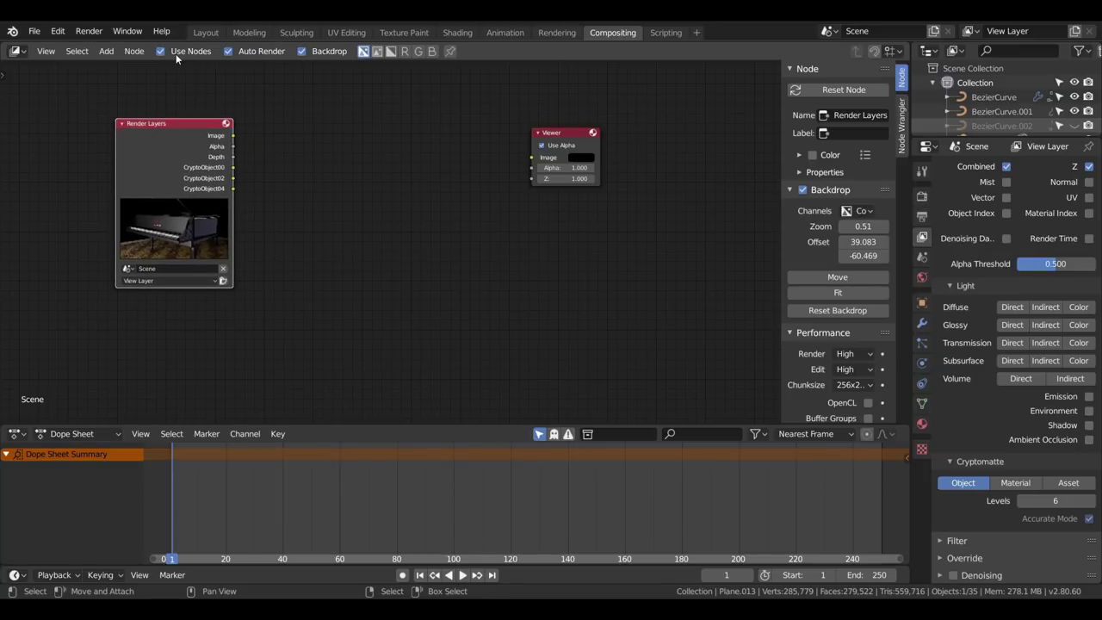
pyautogui.click(310, 53)
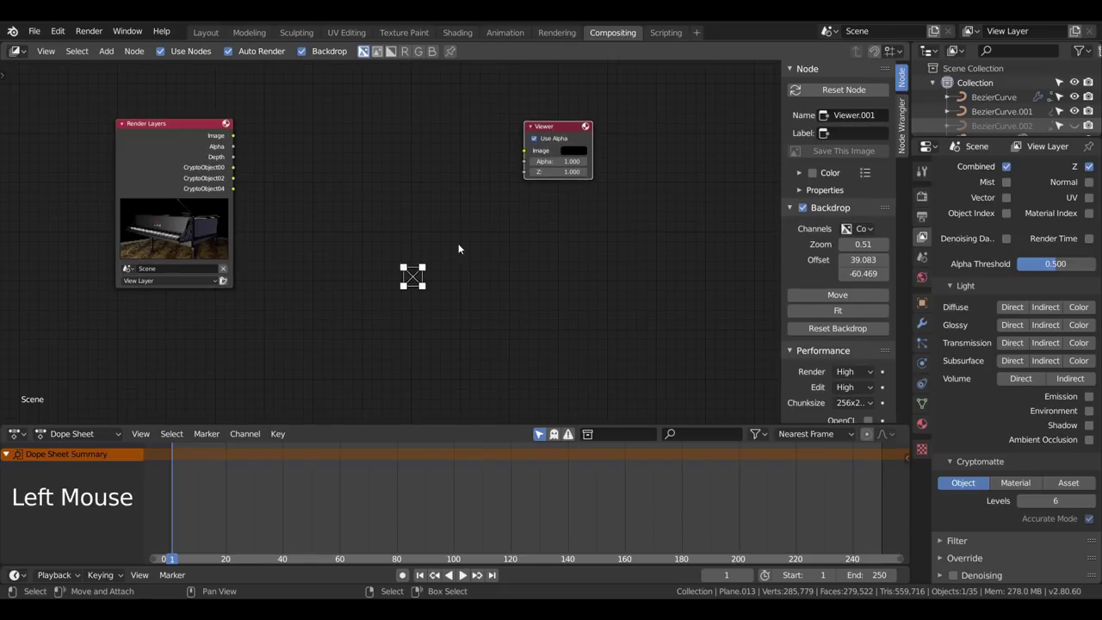
pyautogui.press('a')
pyautogui.press('shift+a')
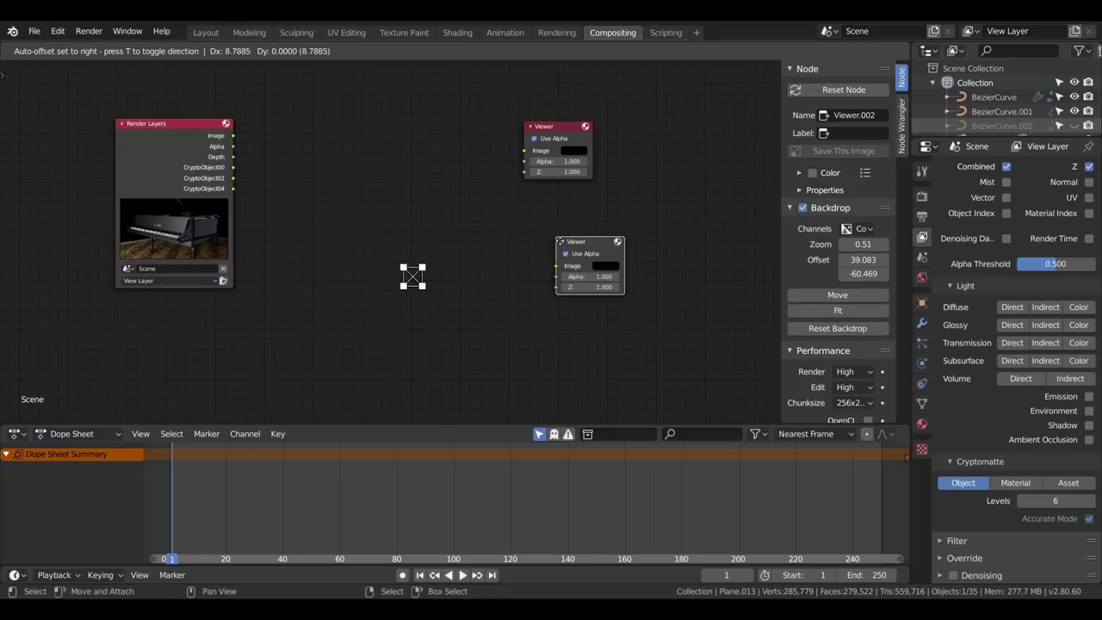
pyautogui.click(542, 228)
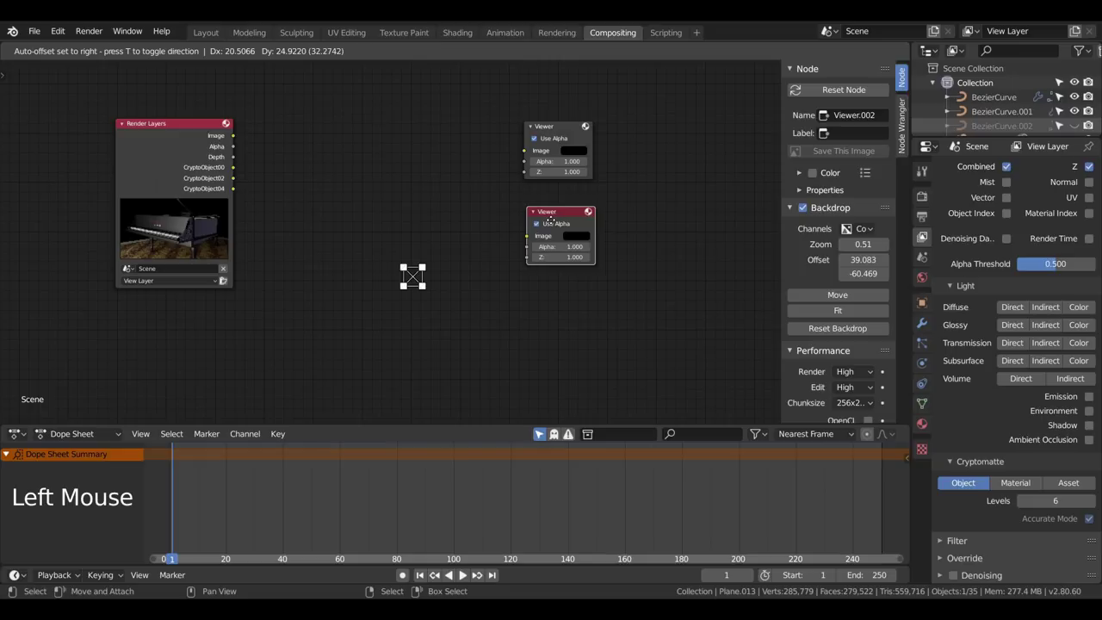
# Step: Arrange the Render Layers node further left and the two Viewers to the right
pyautogui.click(181, 126)
pyautogui.click(557, 130)
pyautogui.click(556, 214)
pyautogui.click(547, 125)
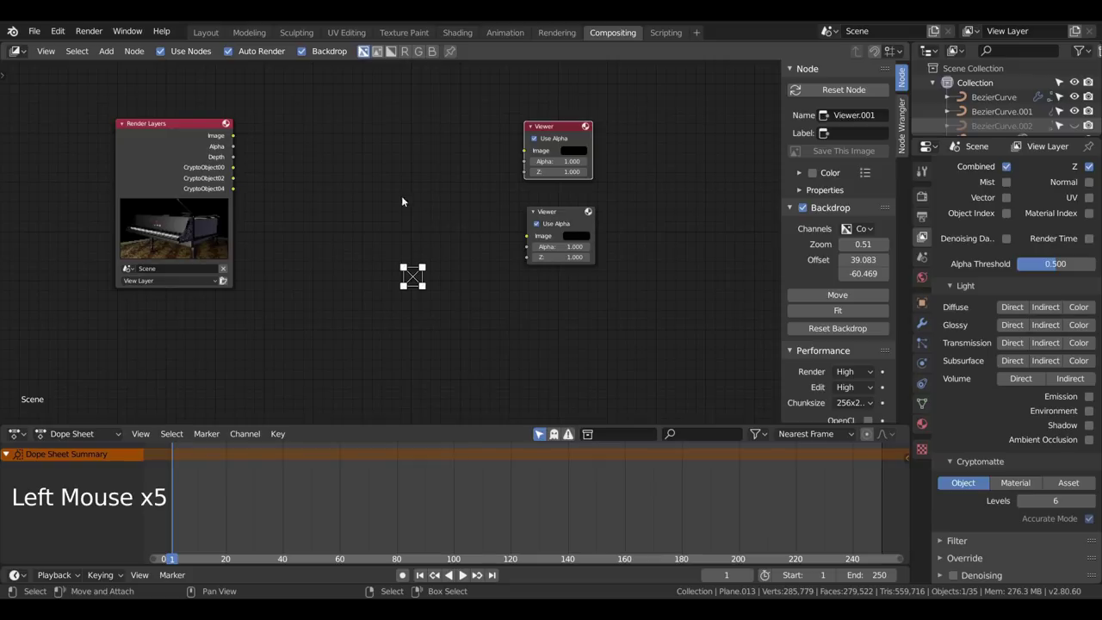
pyautogui.click(184, 120)
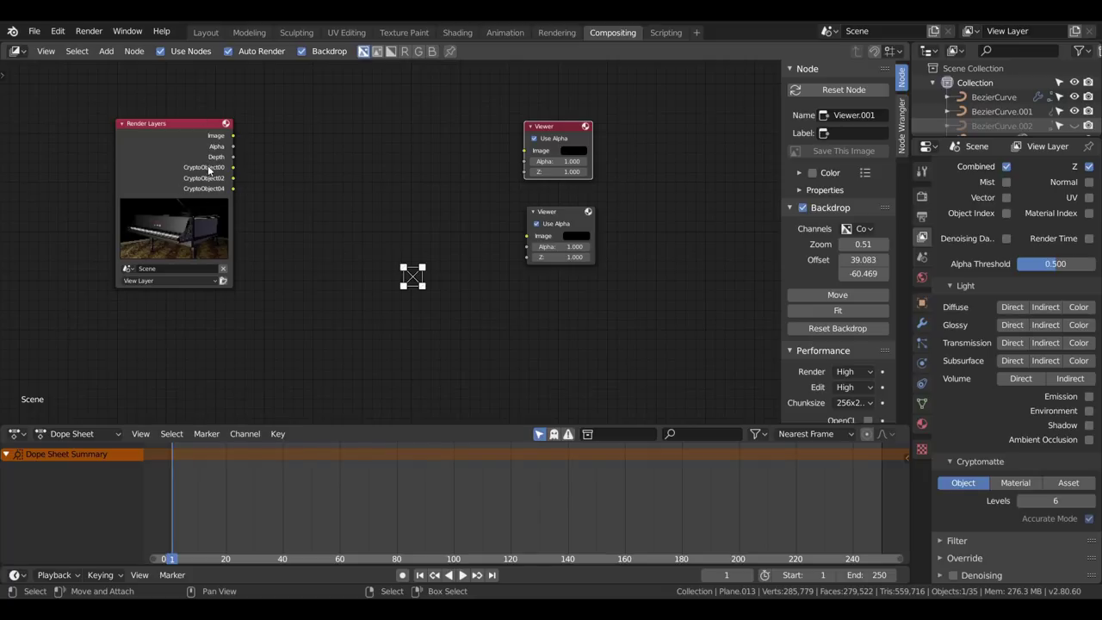
pyautogui.click(189, 132)
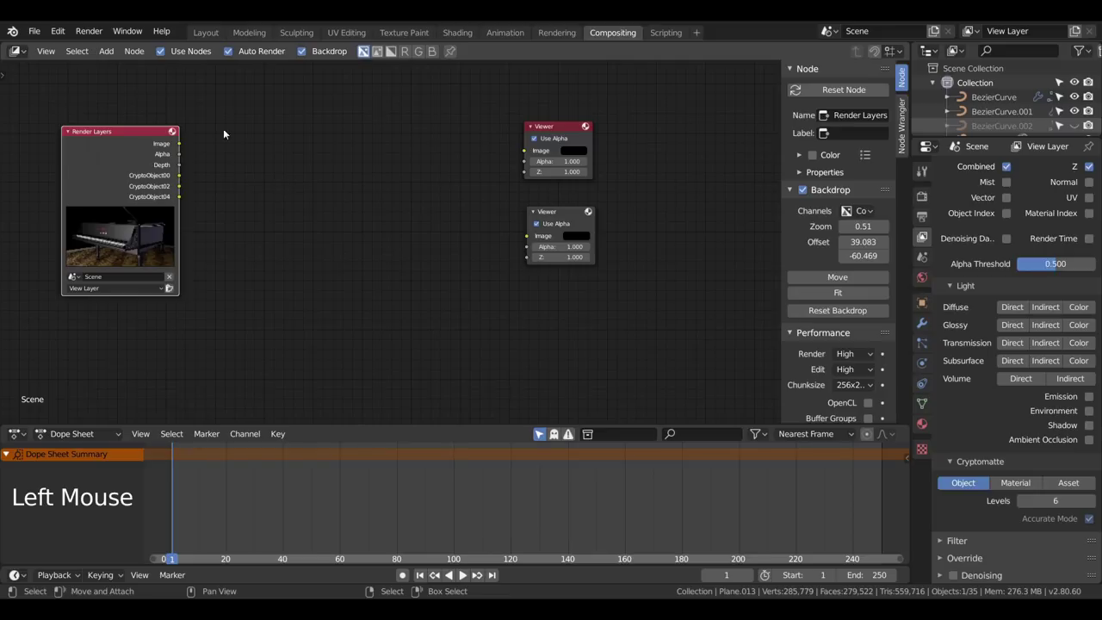
# Step: Add a Cryptomatte node taking Image and CryptoObject00/02/04, with Pick sent to the top Viewer
pyautogui.press('shift+a')
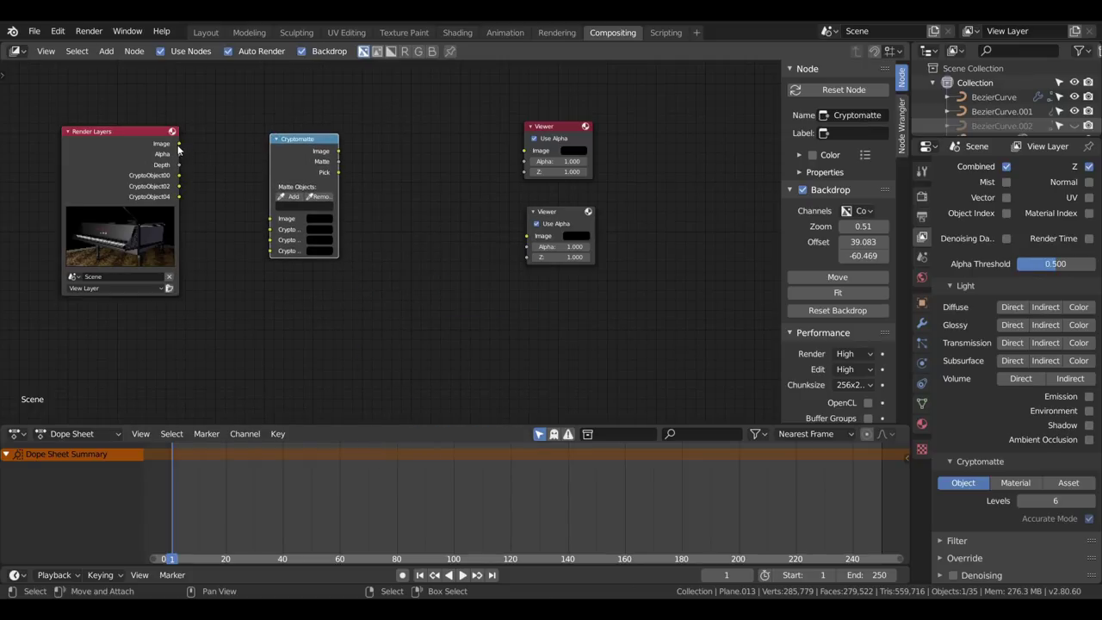
pyautogui.click(179, 147)
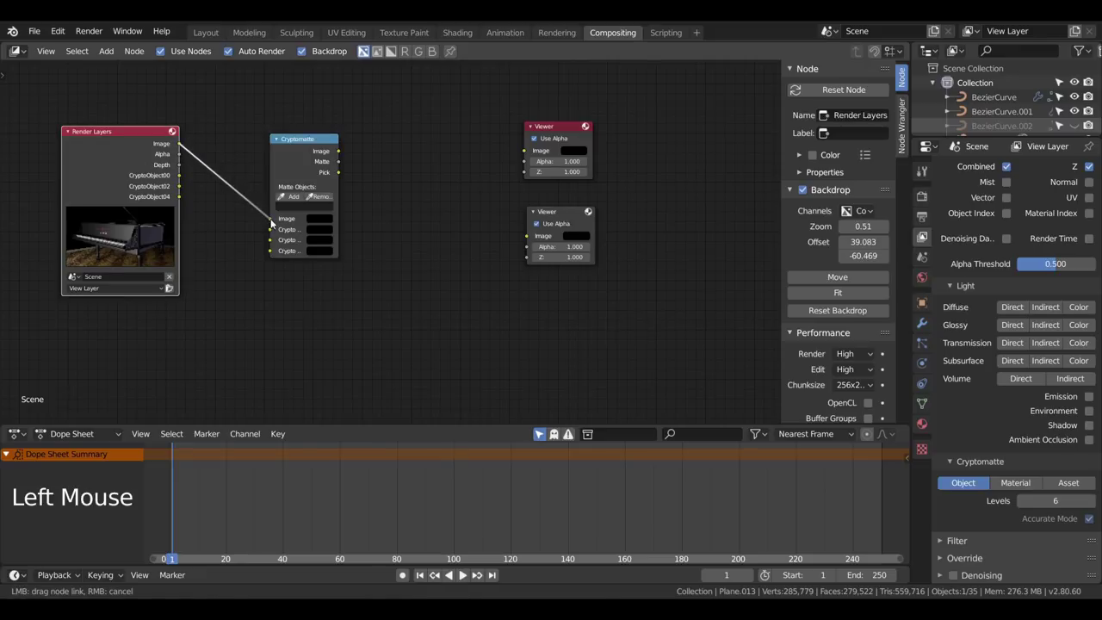
pyautogui.click(181, 179)
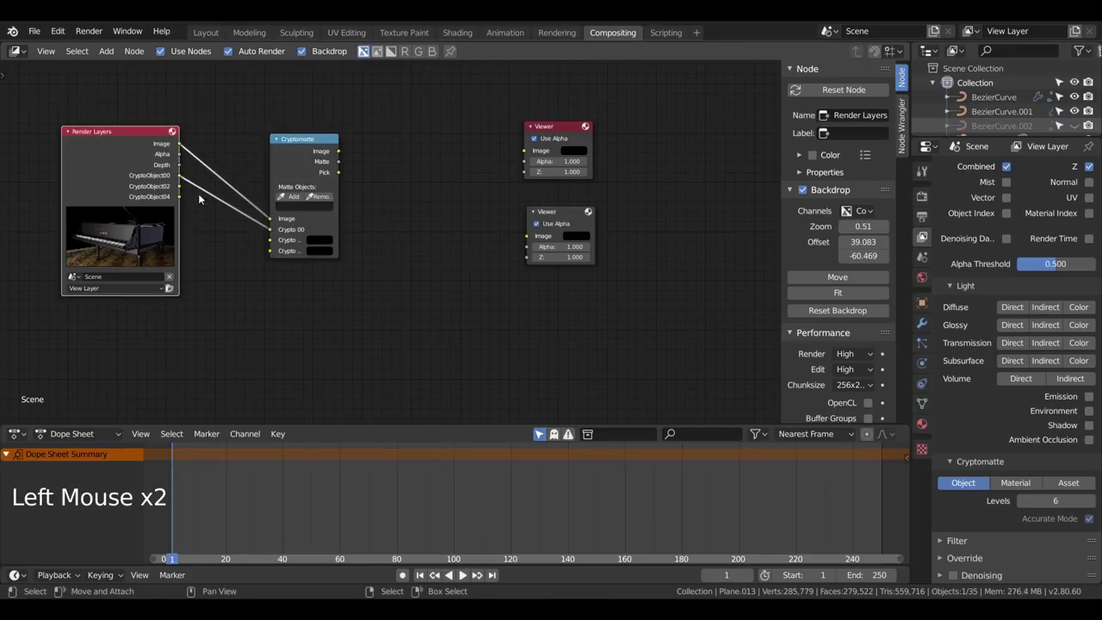
pyautogui.click(181, 187)
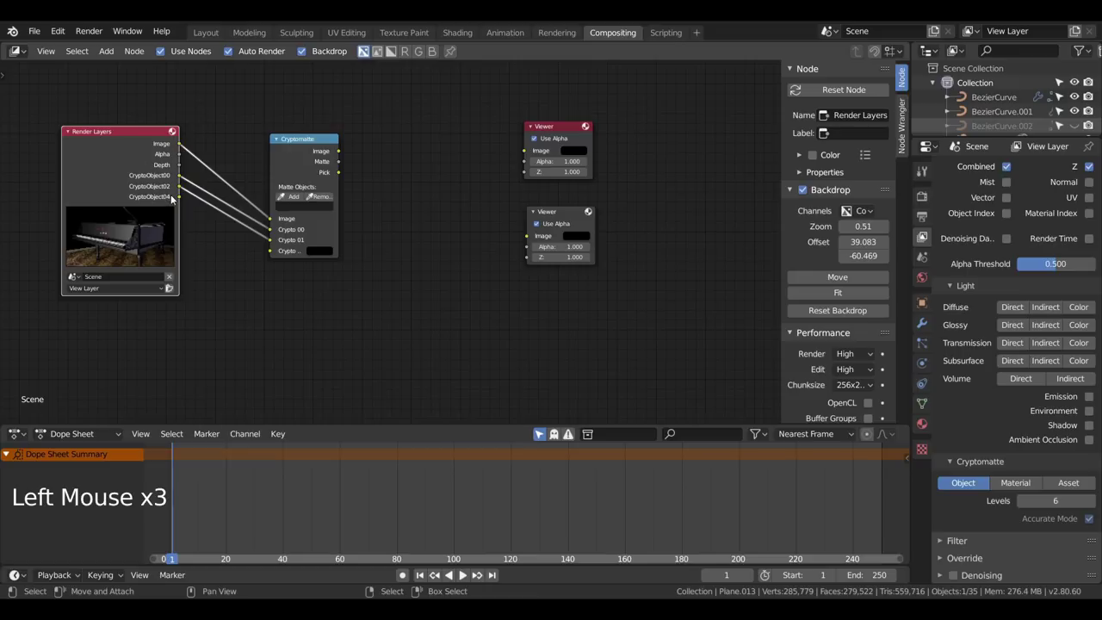
pyautogui.click(178, 199)
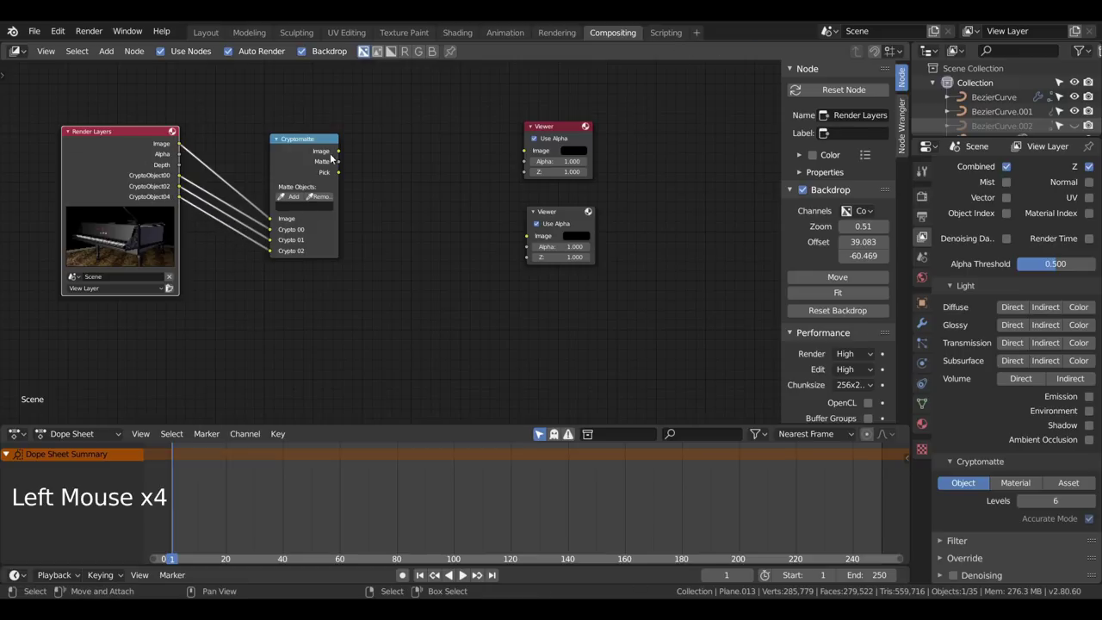
pyautogui.click(340, 175)
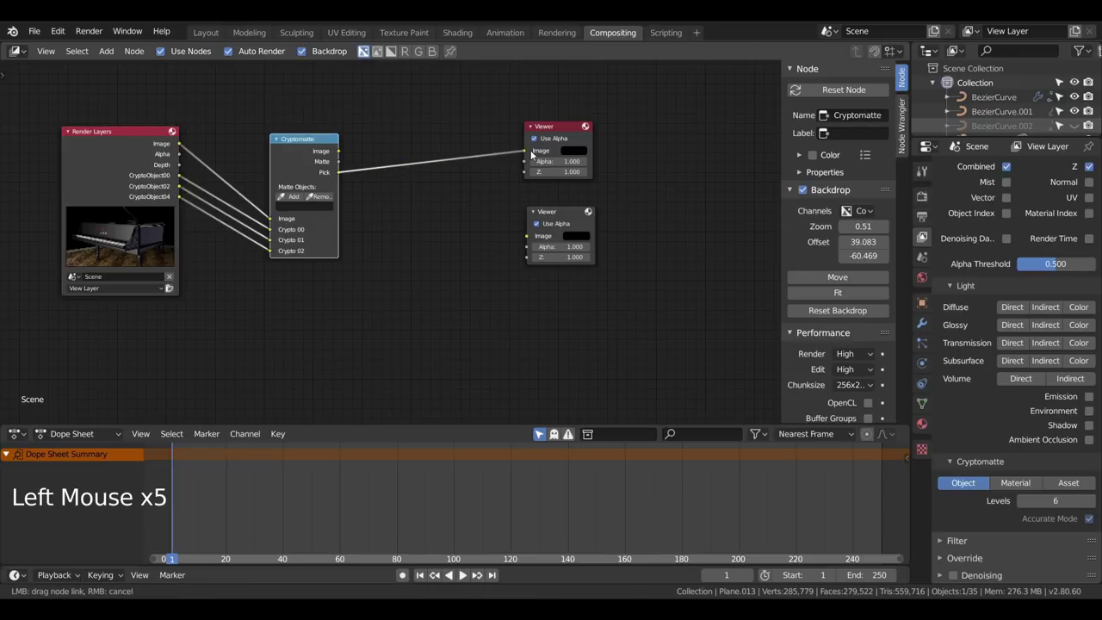
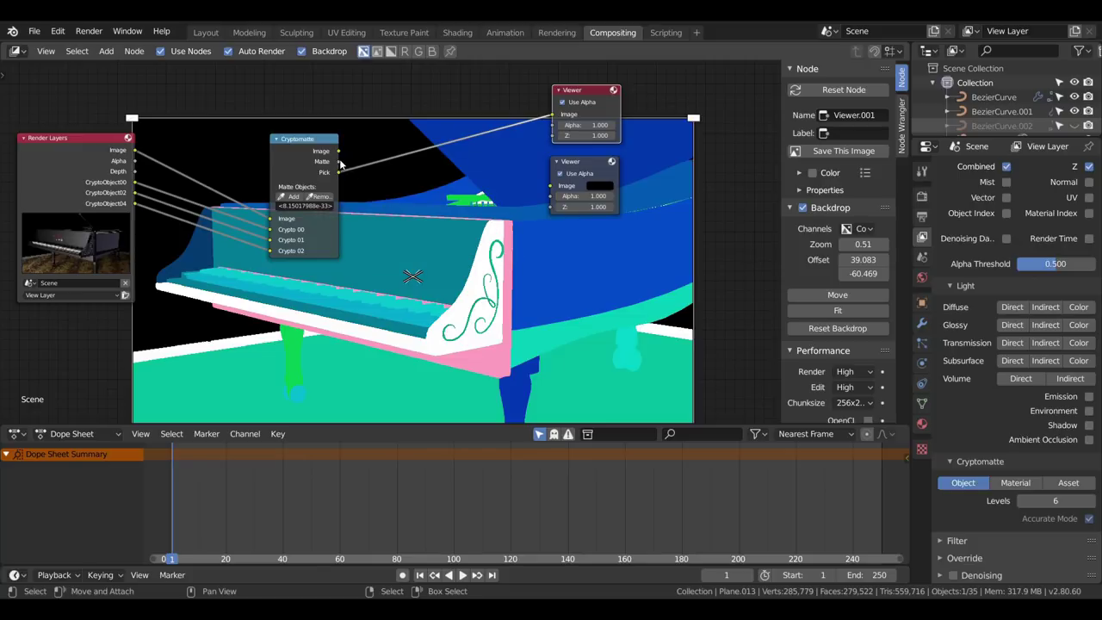
# Step: Send the Matte output to the second Viewer and pick the music stand parts from the backdrop
pyautogui.click(341, 163)
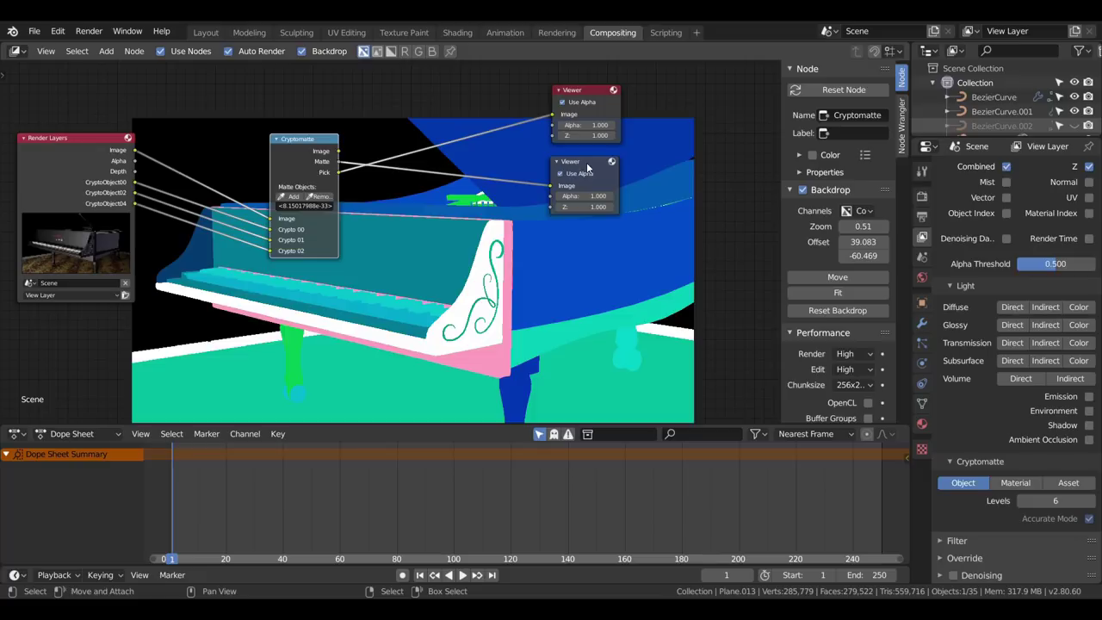
pyautogui.click(589, 166)
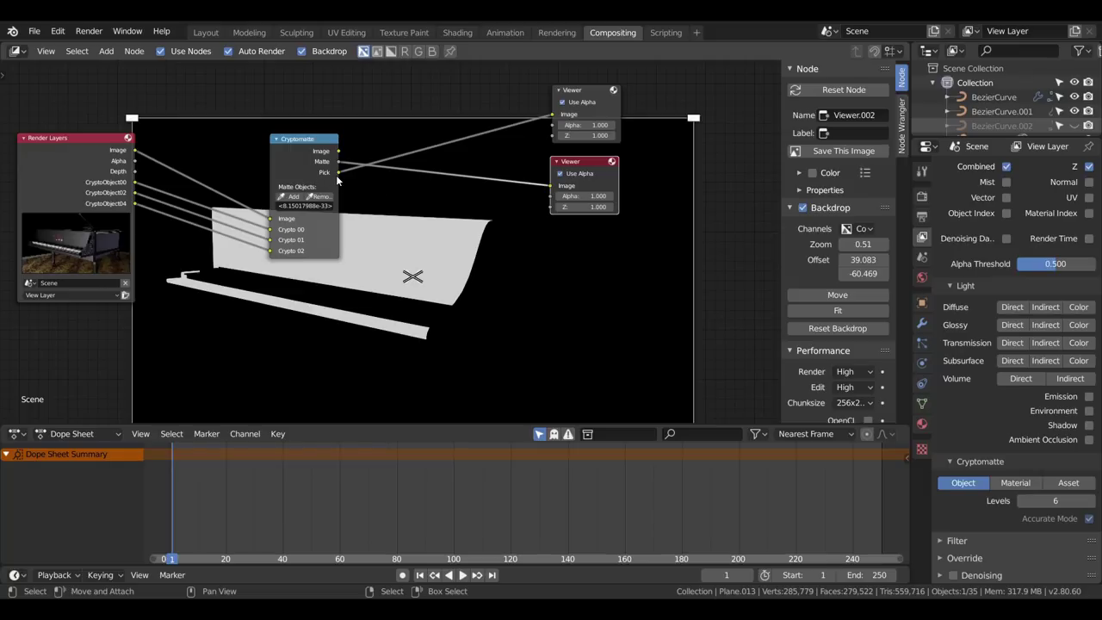
pyautogui.click(593, 94)
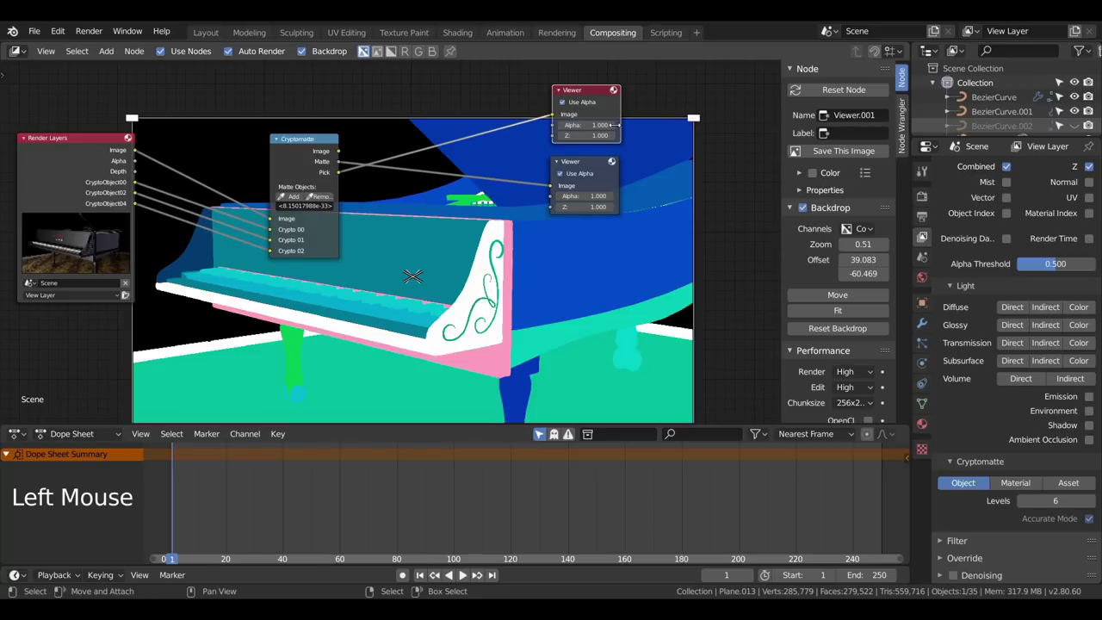
pyautogui.click(285, 200)
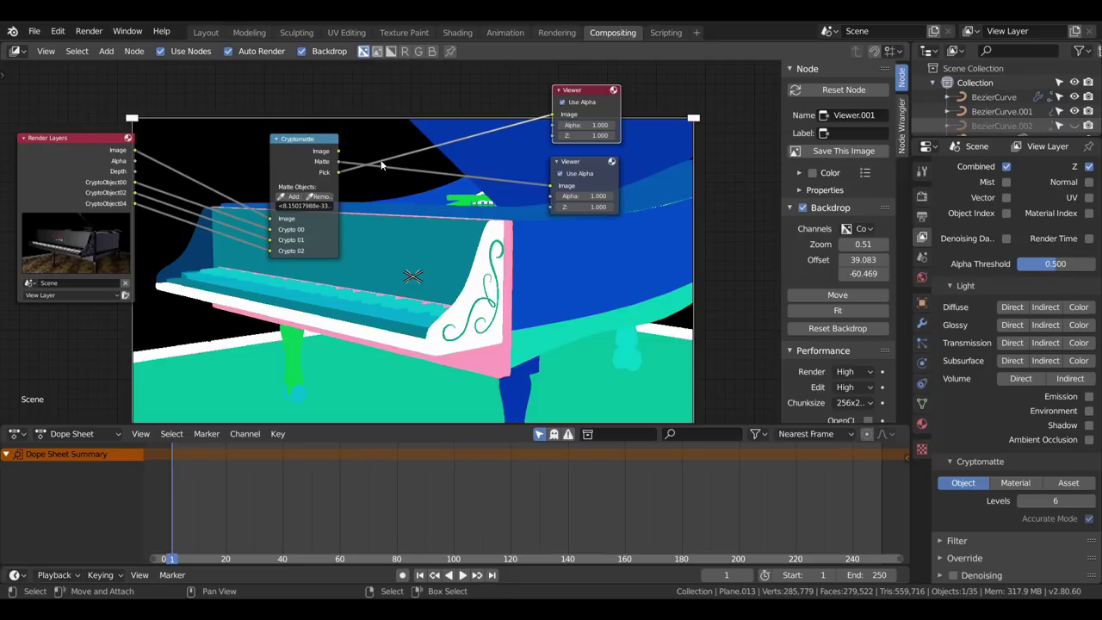
# Step: Preview the picked matte, then feed the masked Image output to the second Viewer instead
pyautogui.click(577, 165)
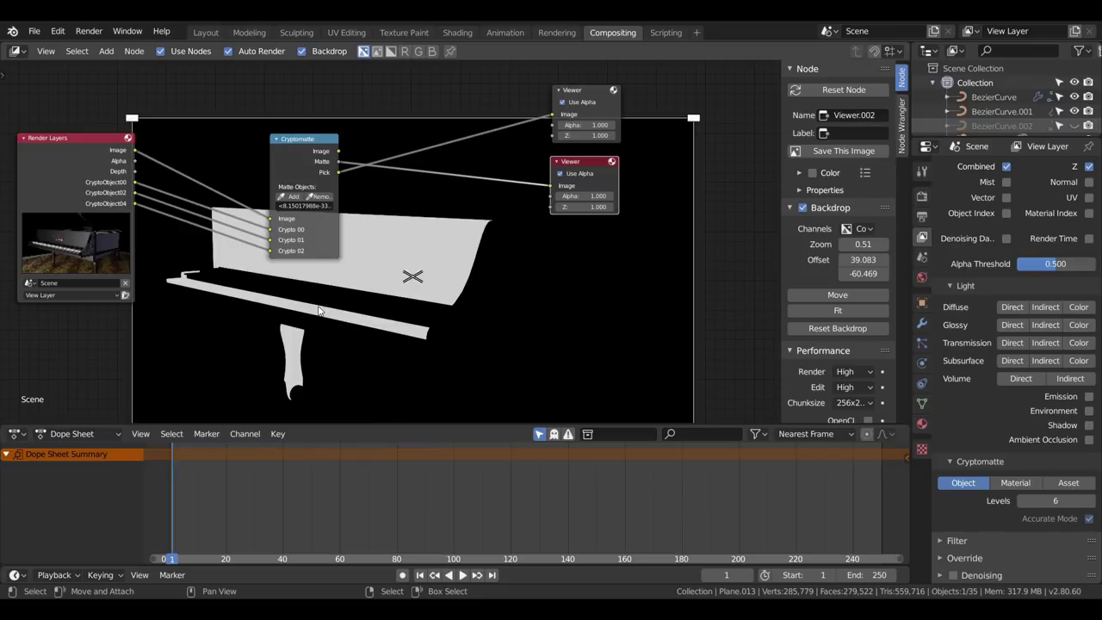
pyautogui.click(343, 153)
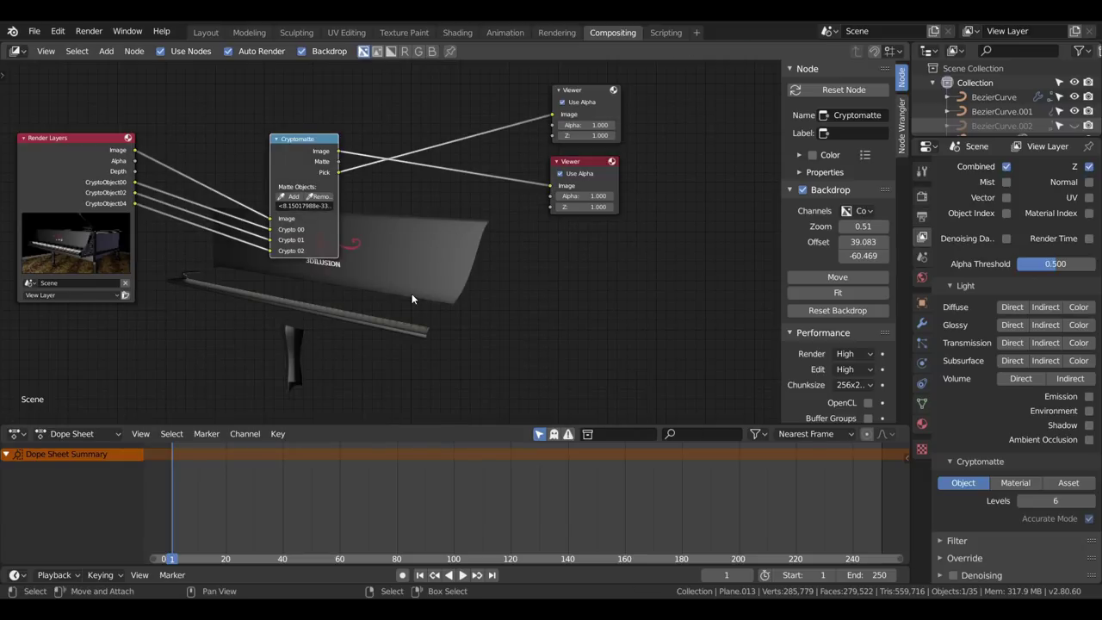
pyautogui.scroll(3)
pyautogui.scroll(-3)
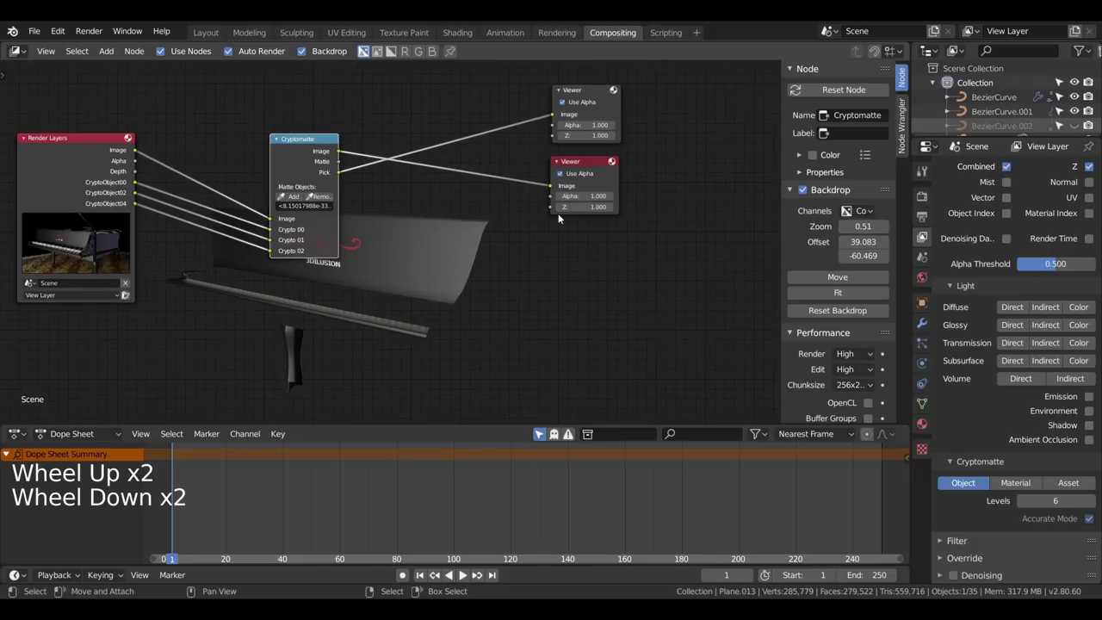
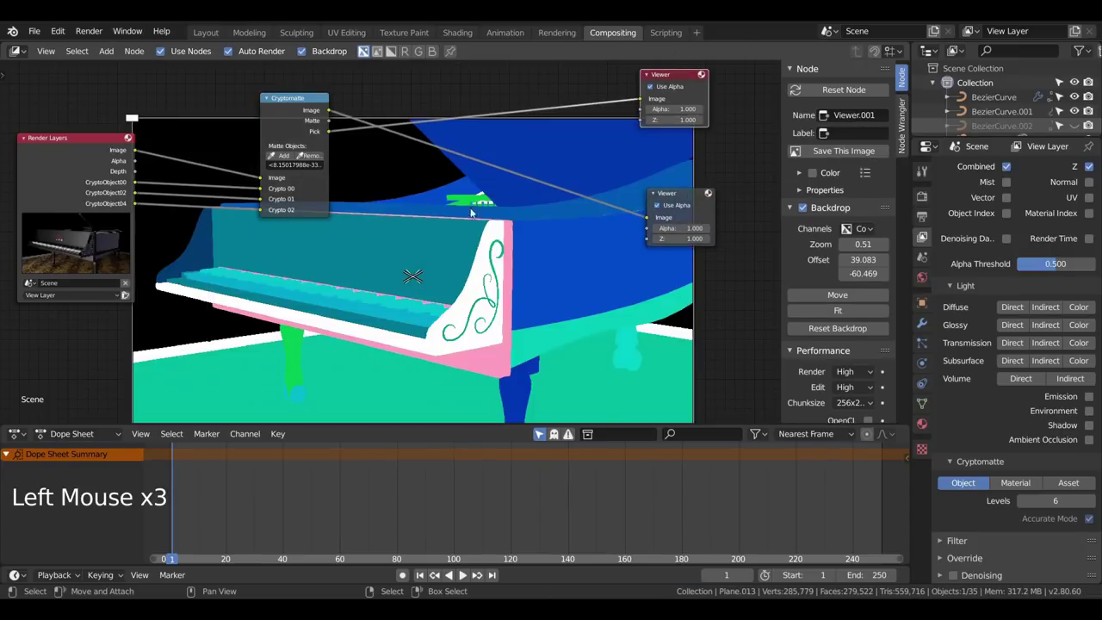
# Step: Compare both Viewers' previews, ending on Pick, and move the Cryptomatte node up and right
pyautogui.click(316, 160)
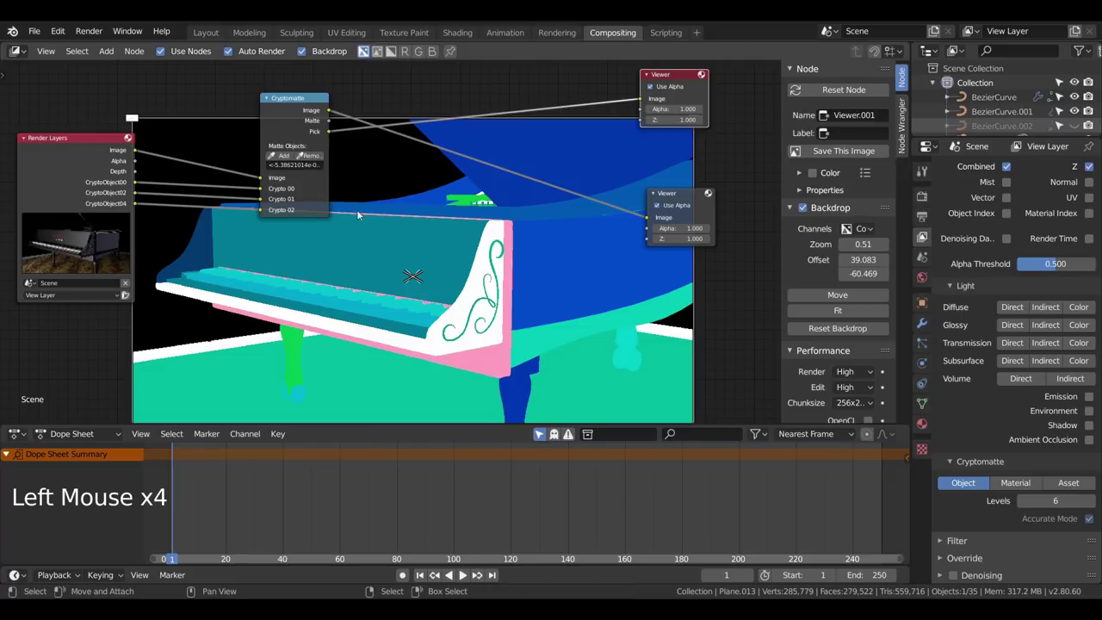
pyautogui.click(312, 156)
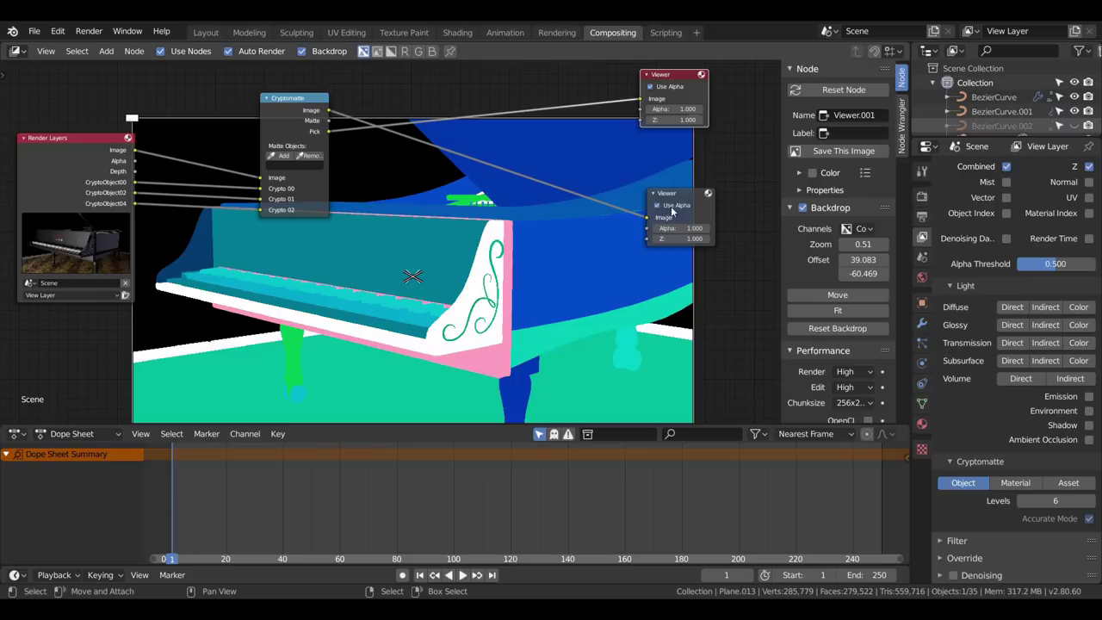
pyautogui.click(675, 197)
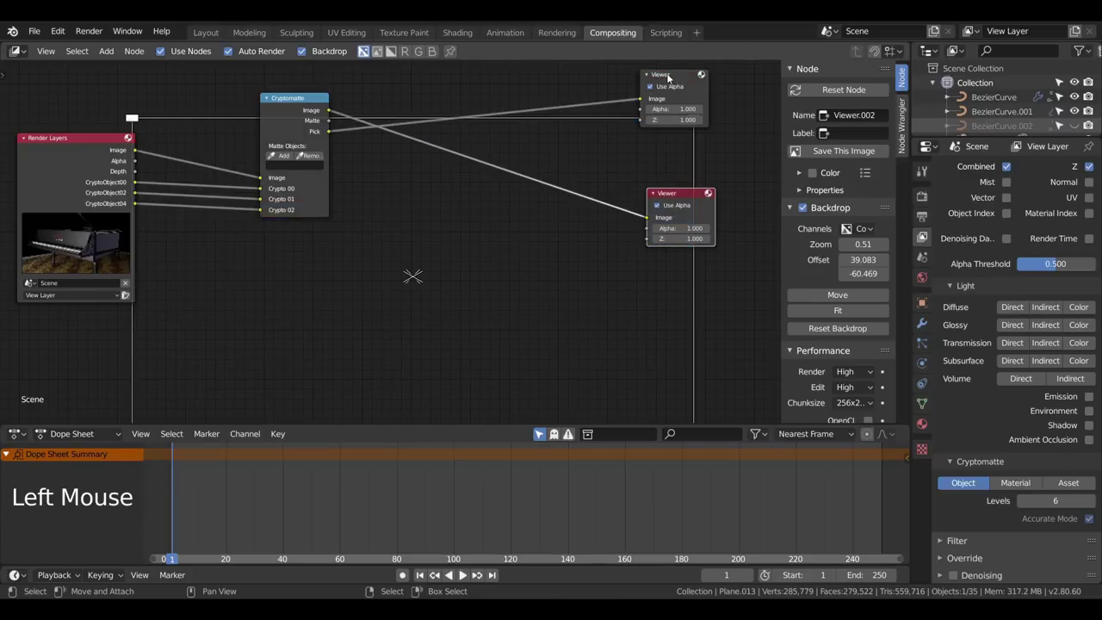
pyautogui.click(686, 77)
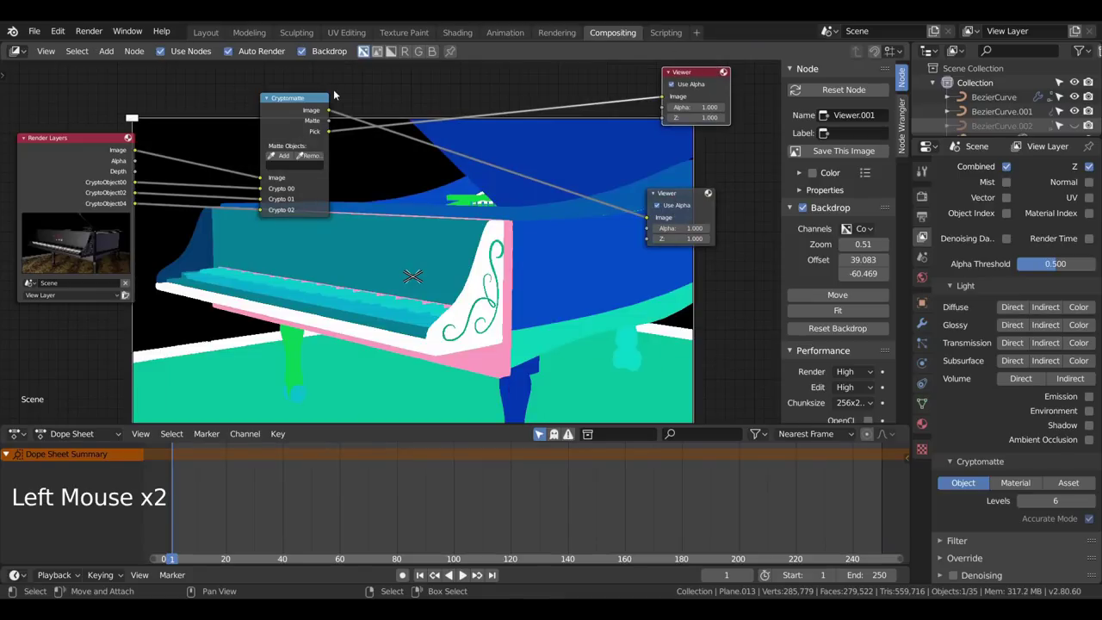
pyautogui.click(94, 146)
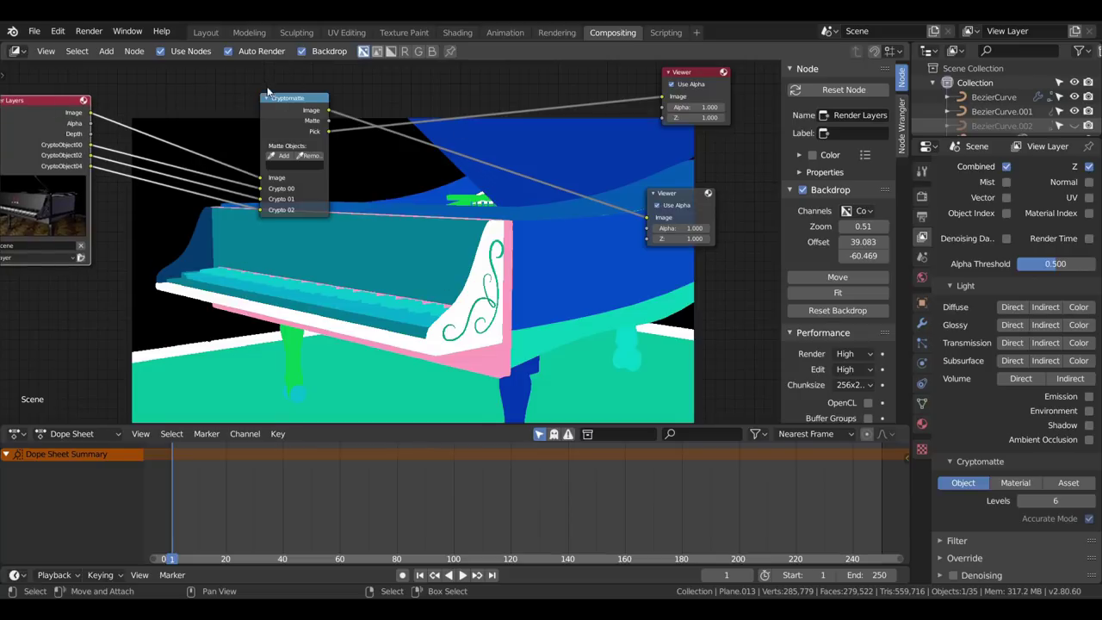
pyautogui.click(281, 101)
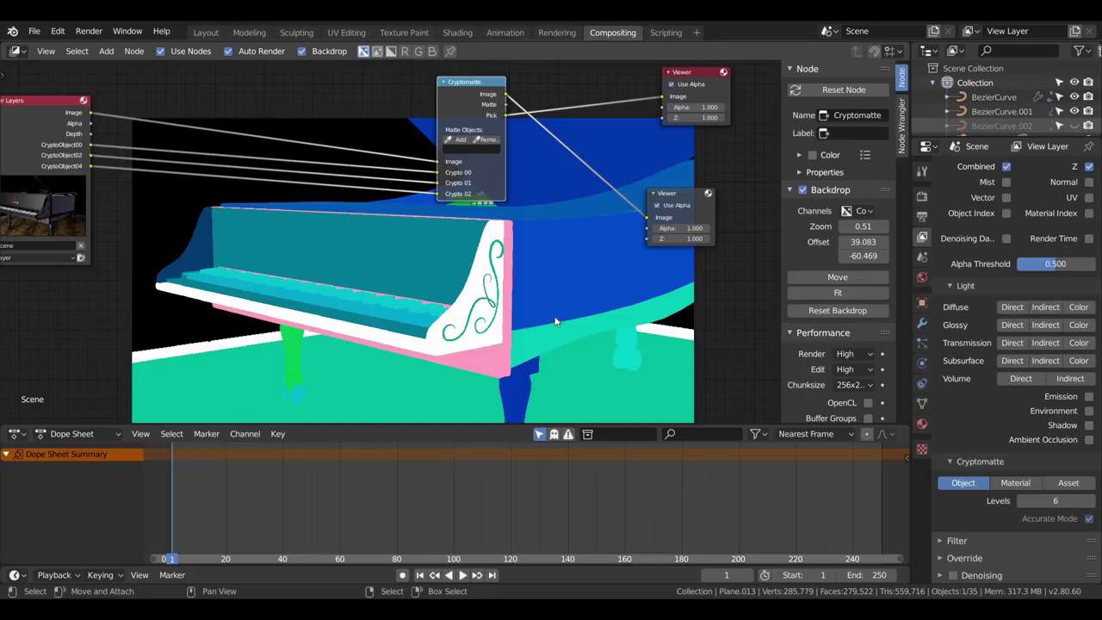
# Step: Add a Color Correction node between Render Layers and Cryptomatte, shifting Cryptomatte right
pyautogui.press('shift+a')
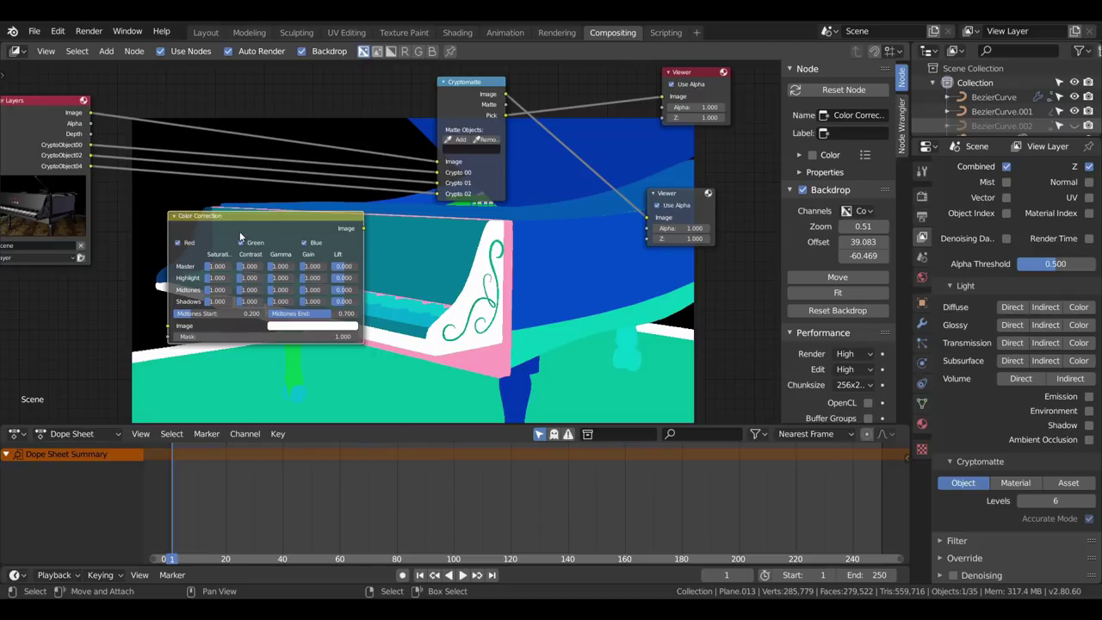
pyautogui.click(232, 234)
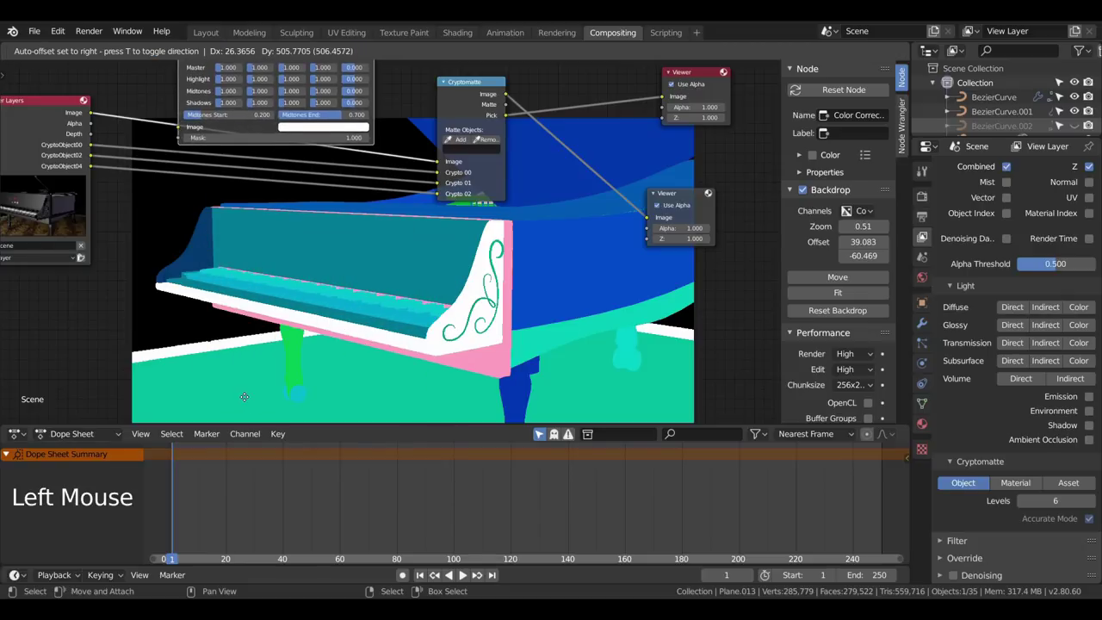
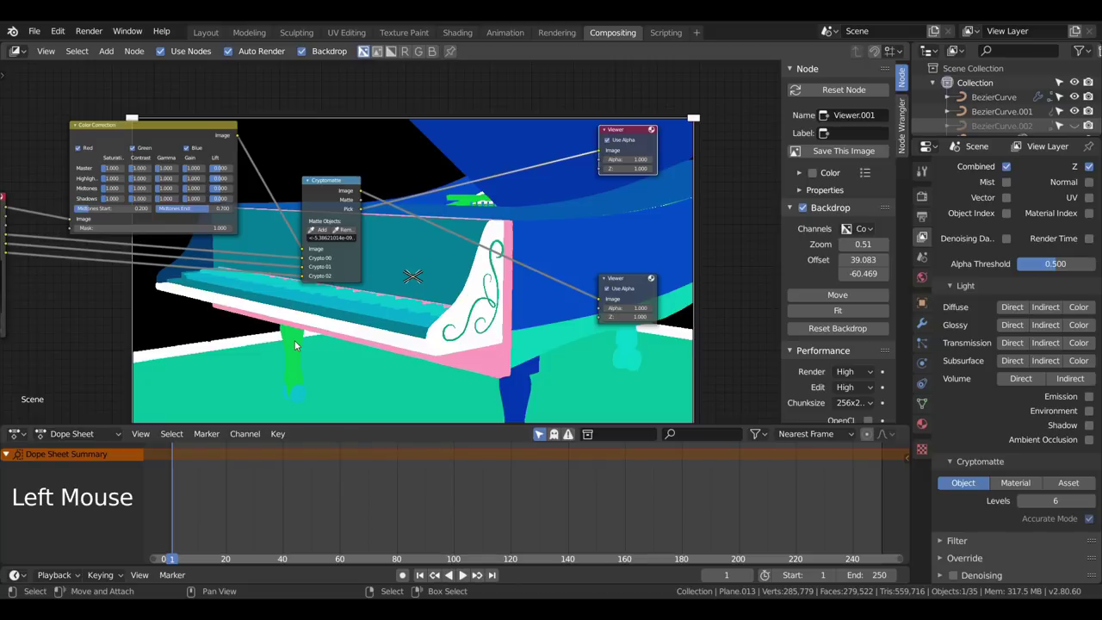
pyautogui.click(607, 303)
pyautogui.click(316, 86)
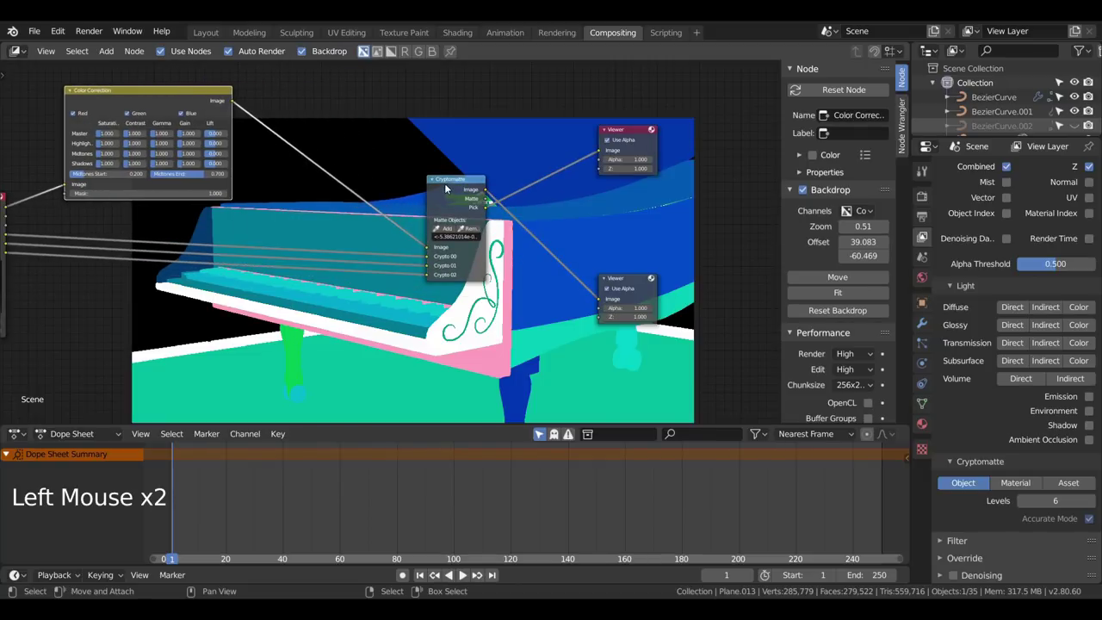
pyautogui.click(438, 178)
# Step: Remove an accidental Color Correction duplicate and bring up the Add node list again
pyautogui.press('shift+a')
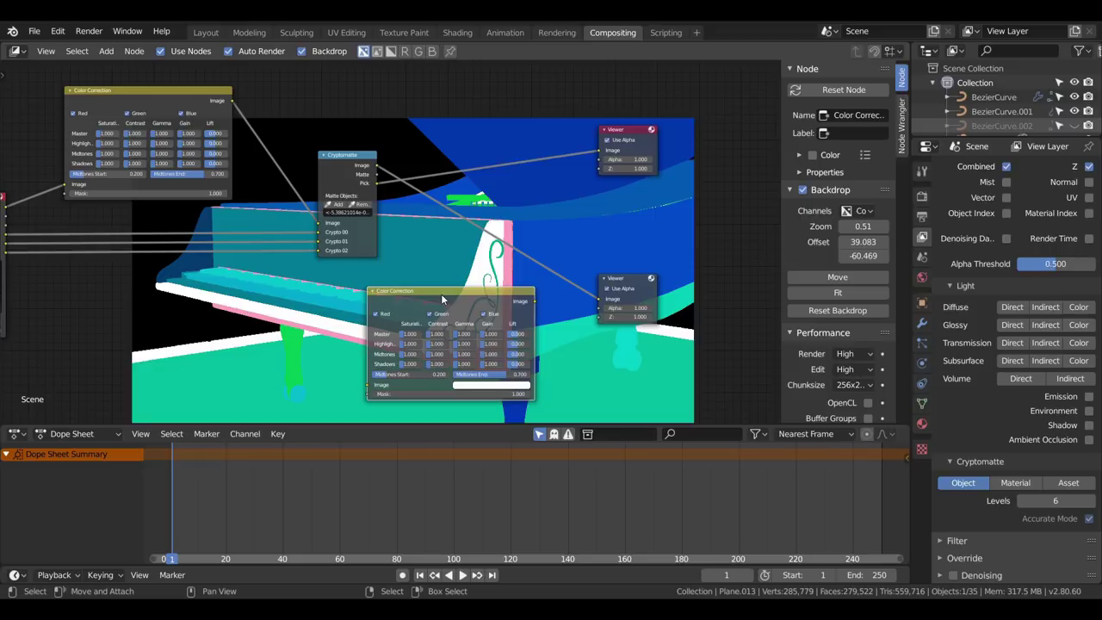
pyautogui.press('Delete')
pyautogui.press('shift+a')
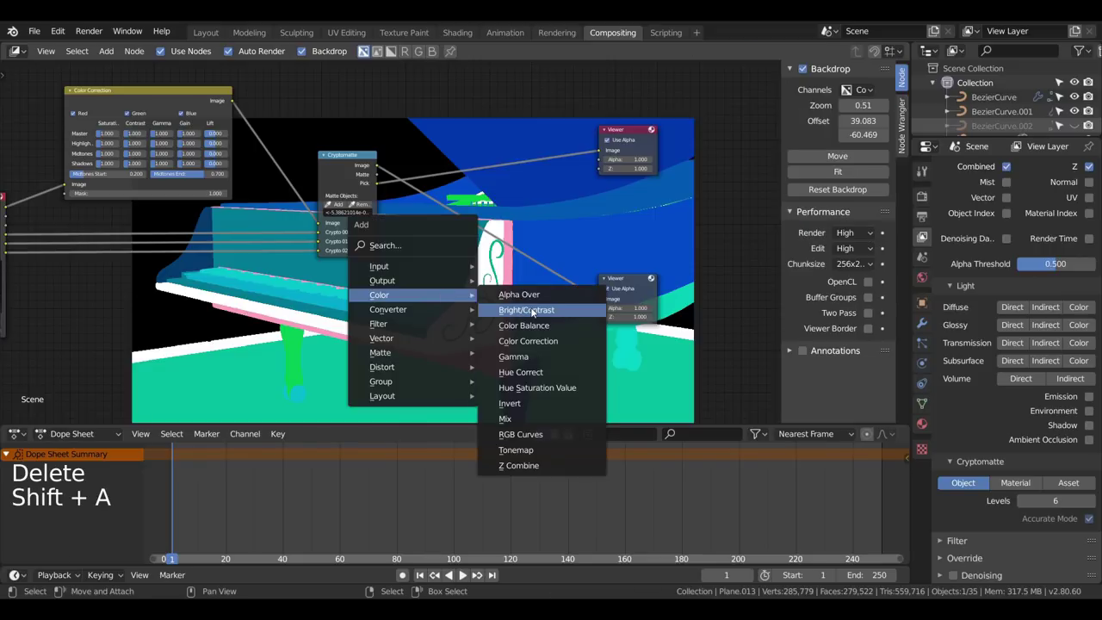
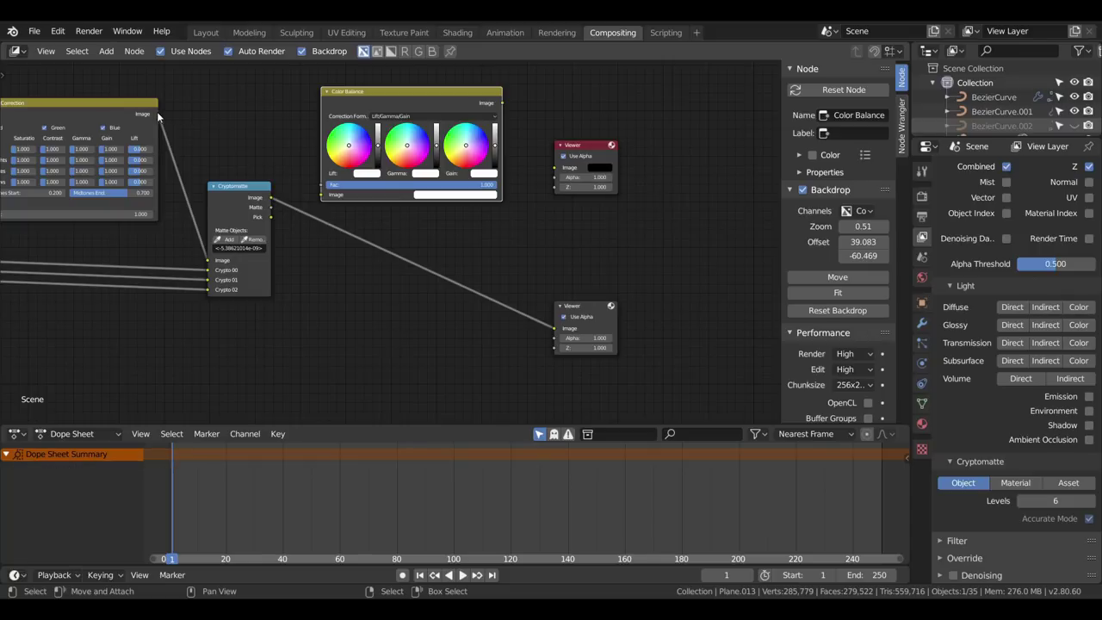
# Step: Wire Color Balance with the corrected image, Cryptomatte Matte as Fac, and its output to the Viewer
pyautogui.click(159, 116)
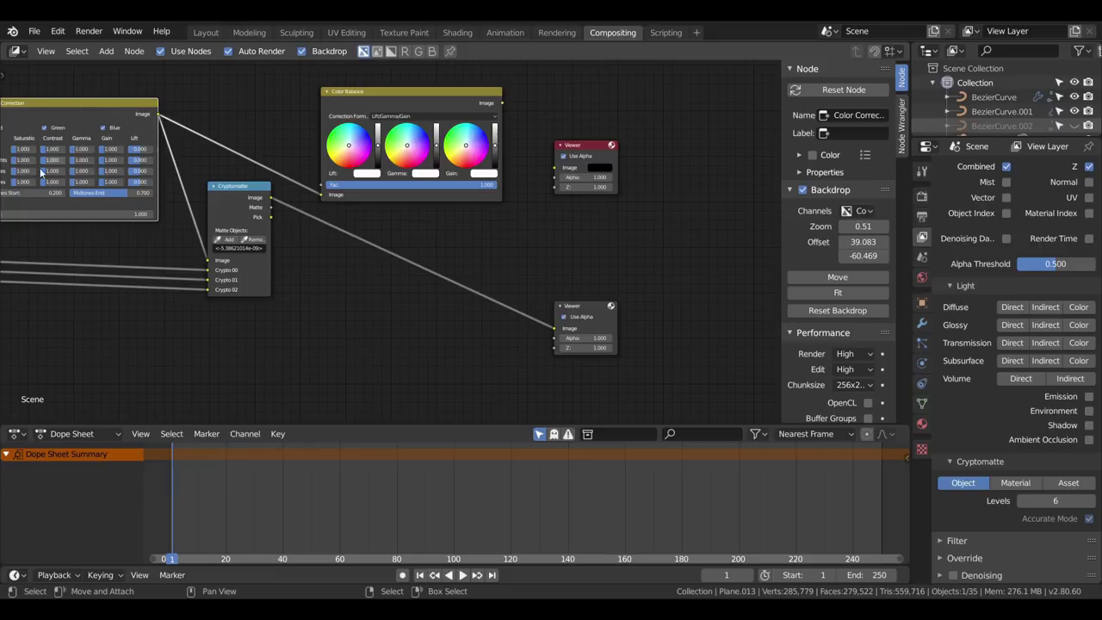
pyautogui.click(29, 182)
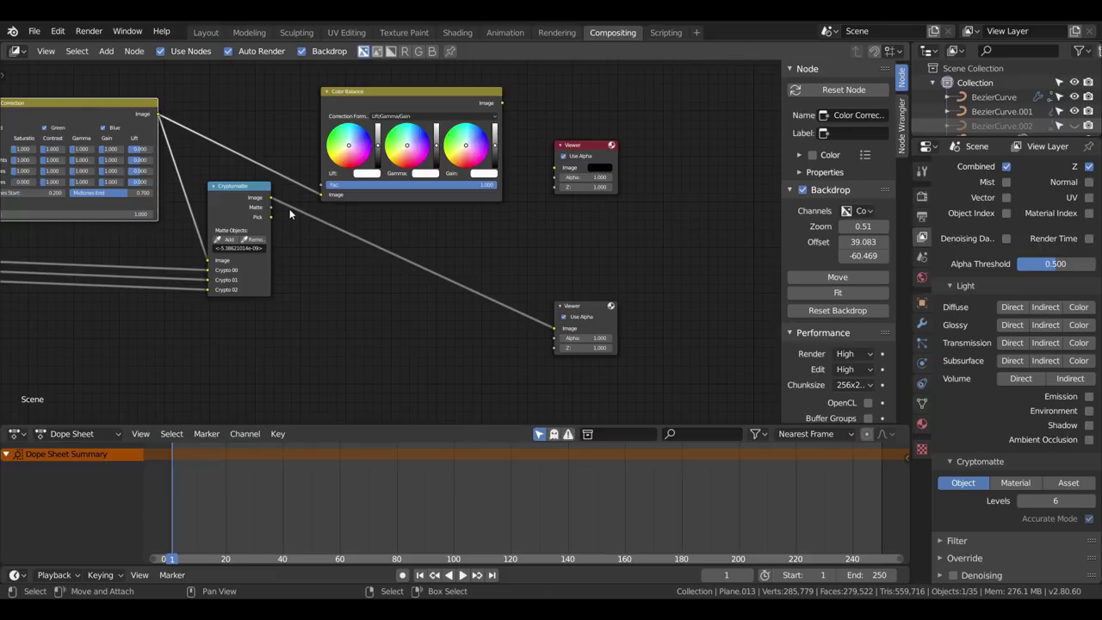
pyautogui.click(251, 209)
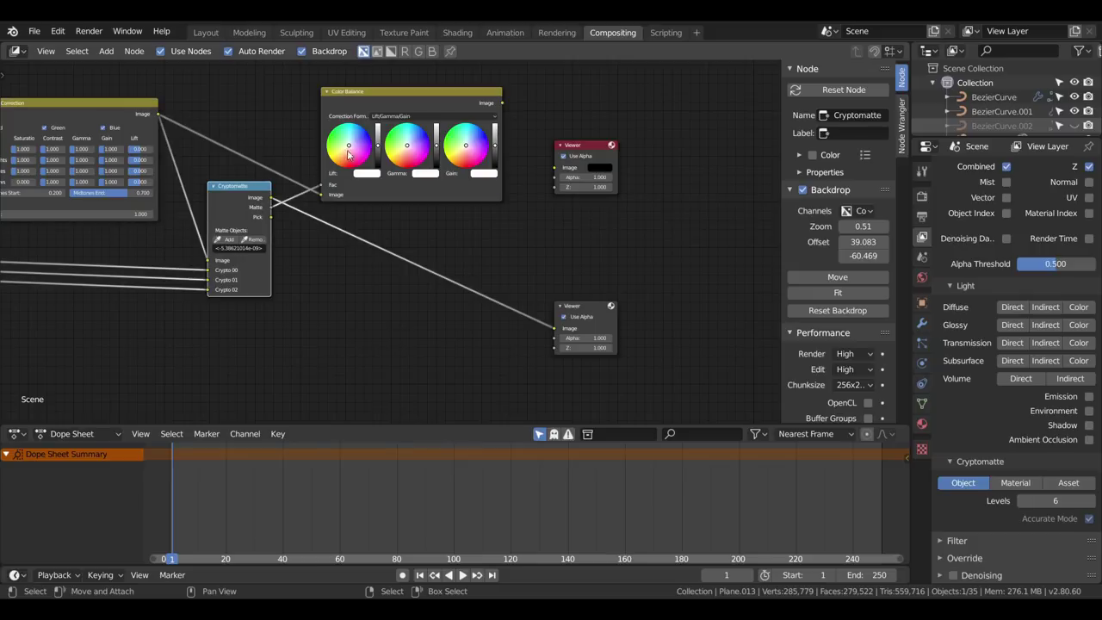
pyautogui.click(505, 105)
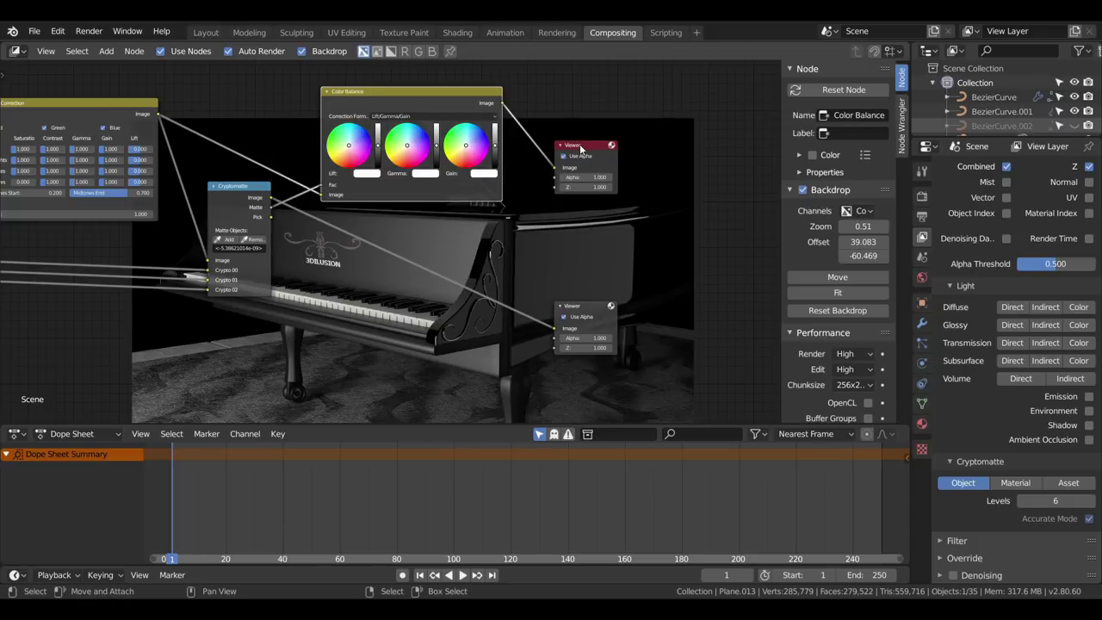
pyautogui.click(592, 316)
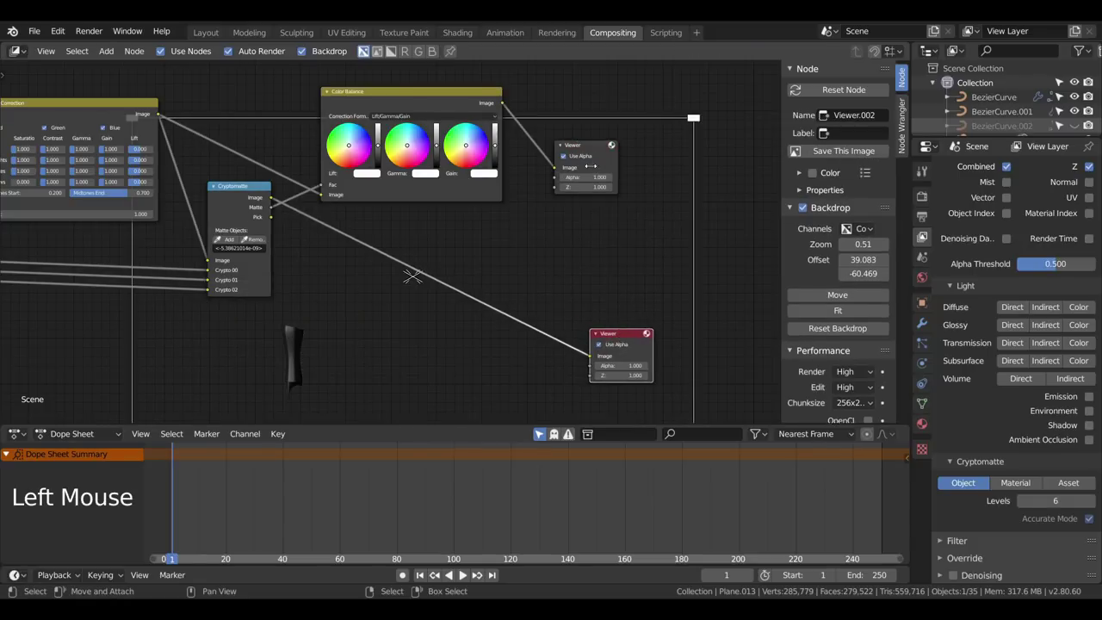
pyautogui.click(587, 145)
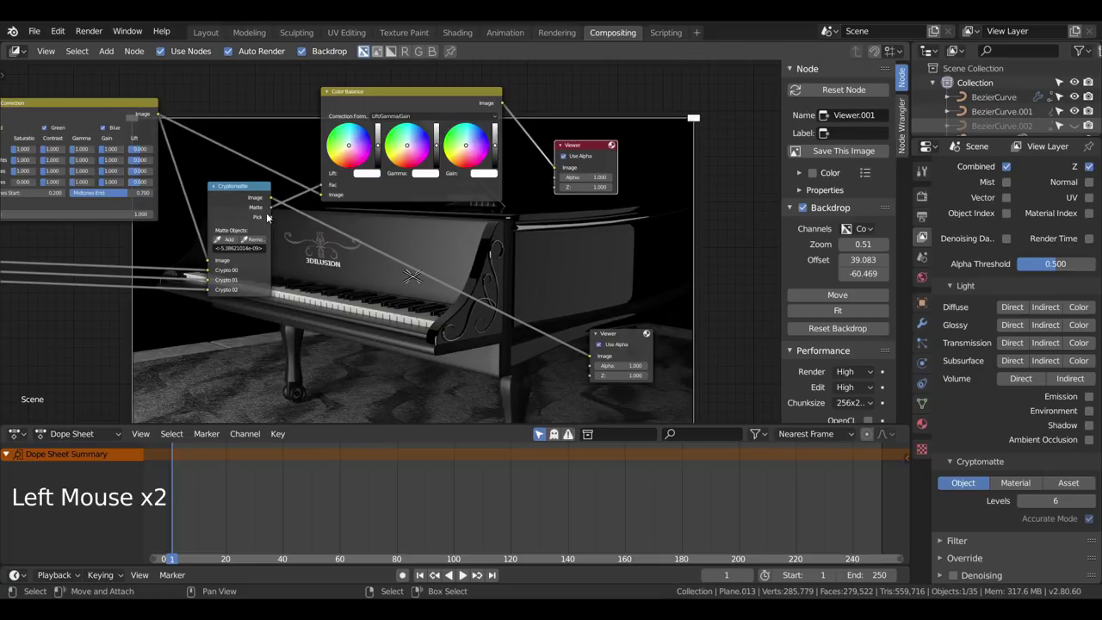
pyautogui.click(275, 221)
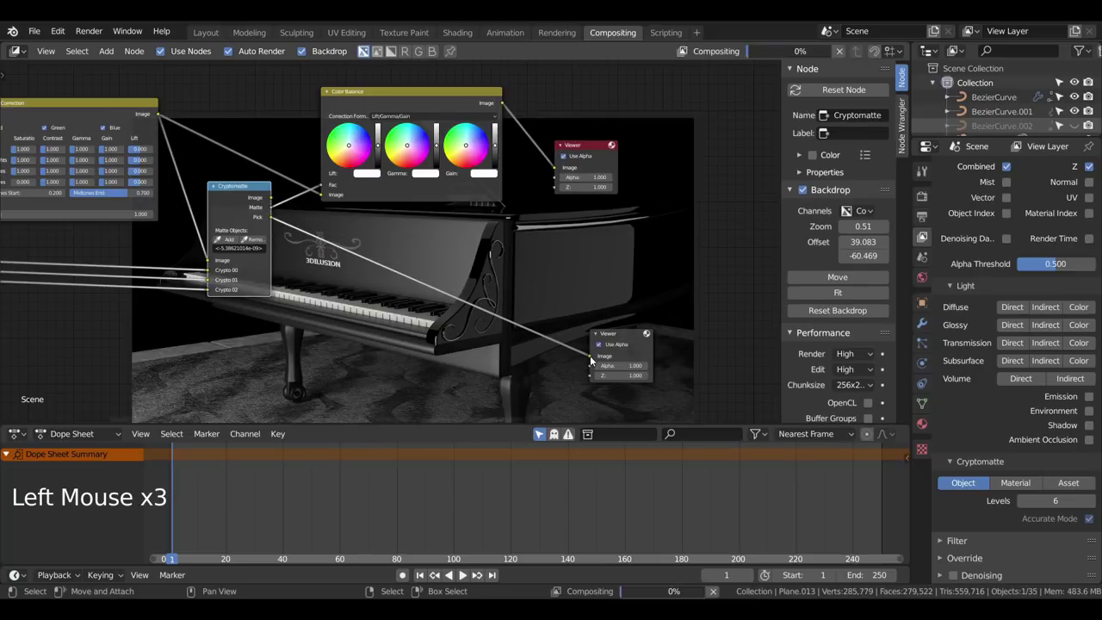
pyautogui.click(619, 331)
pyautogui.click(618, 334)
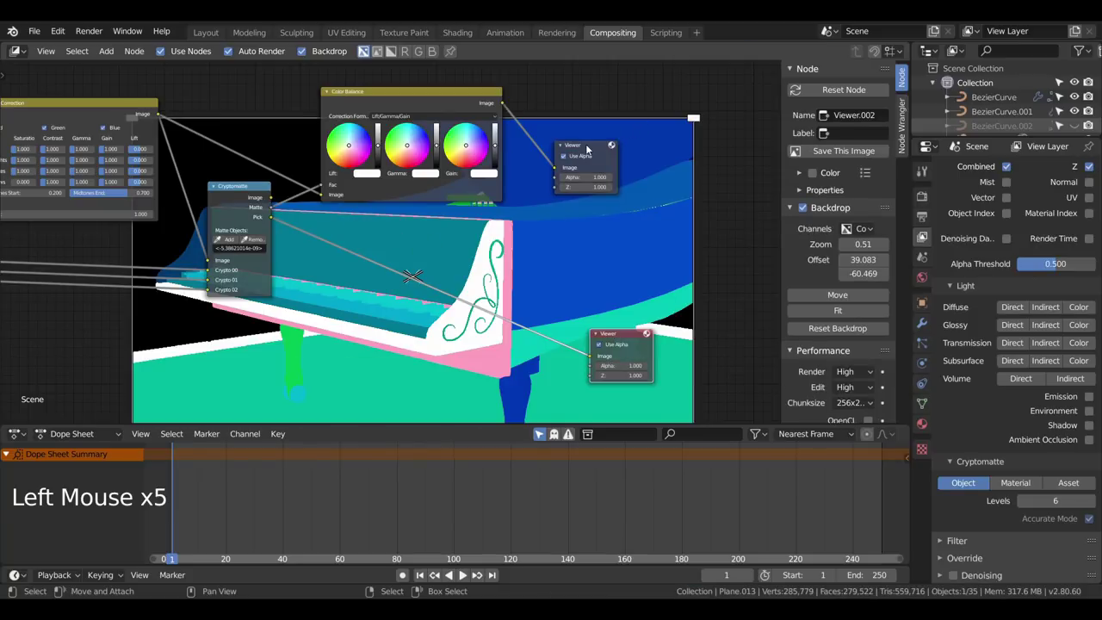
pyautogui.click(591, 148)
pyautogui.scroll(-3)
pyautogui.middleClick(420, 210)
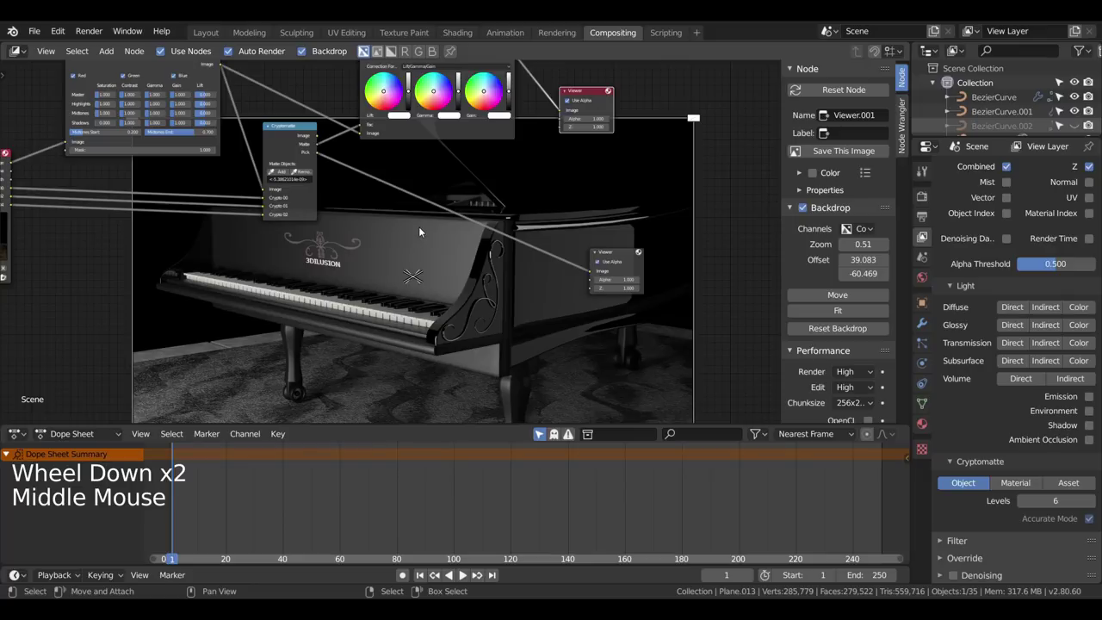
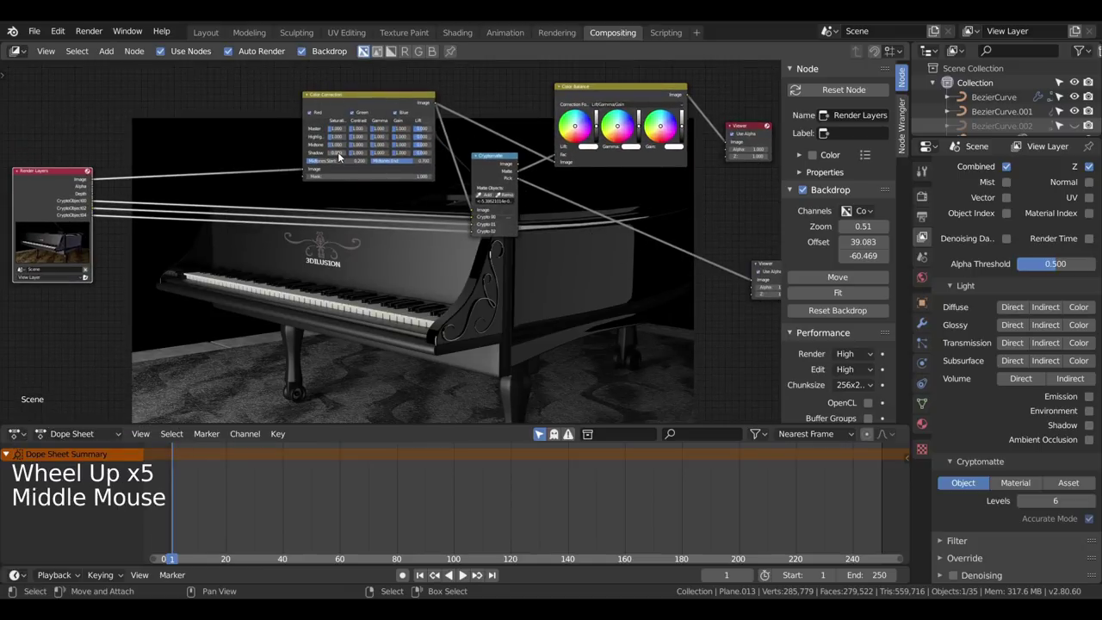
# Step: Shift the Cryptomatte node left and preview the colour-coded pick view from the lower Viewer
pyautogui.scroll(3)
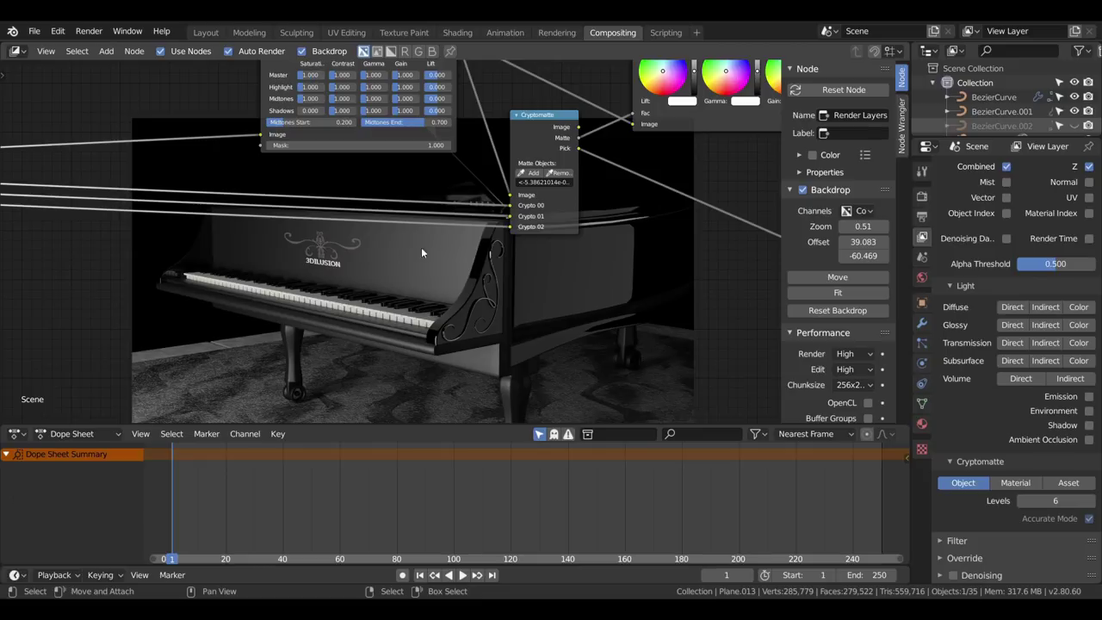
pyautogui.scroll(-3)
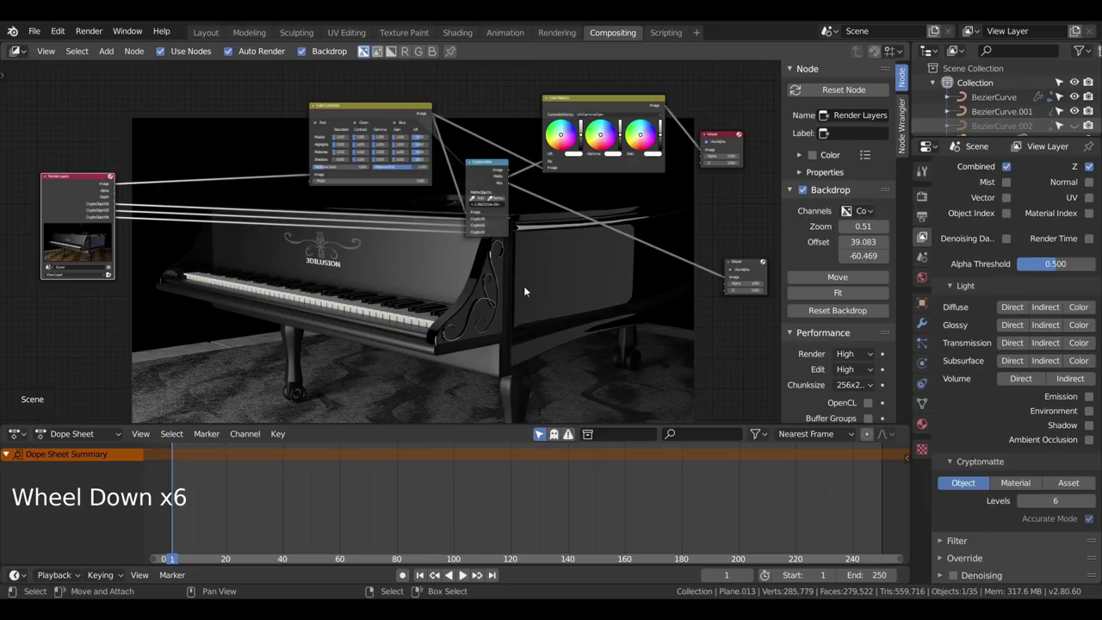
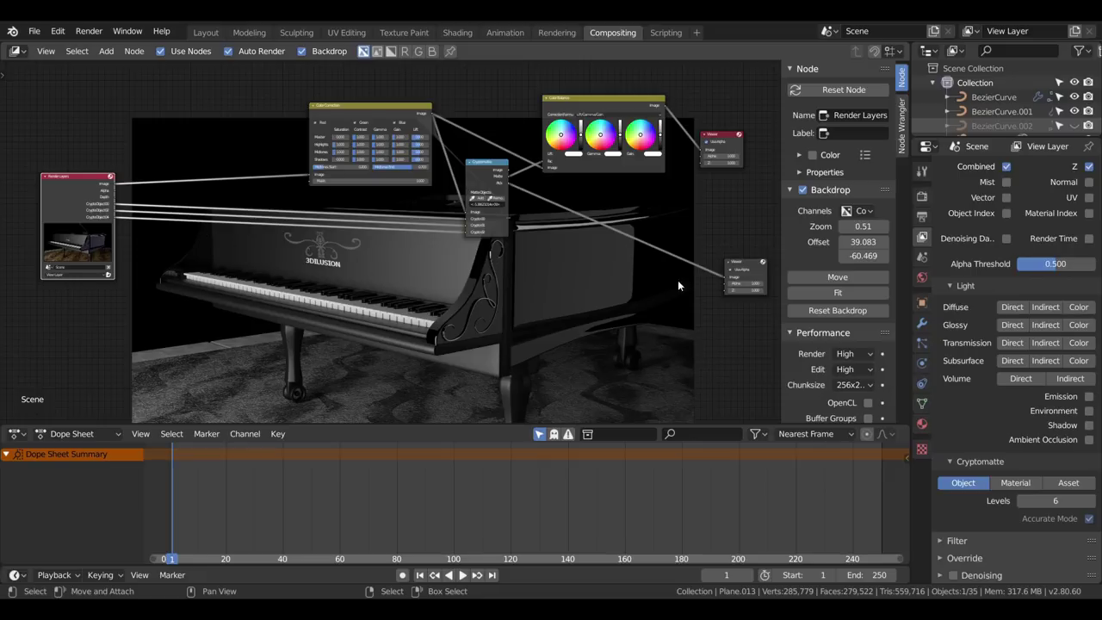
pyautogui.scroll(3)
pyautogui.click(358, 89)
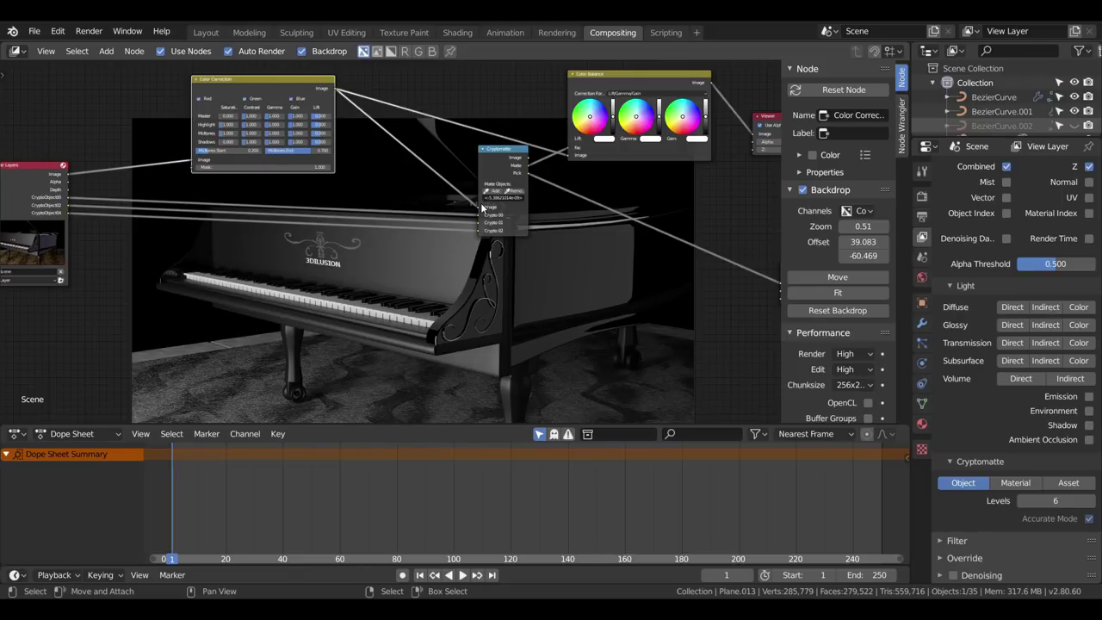
pyautogui.click(502, 149)
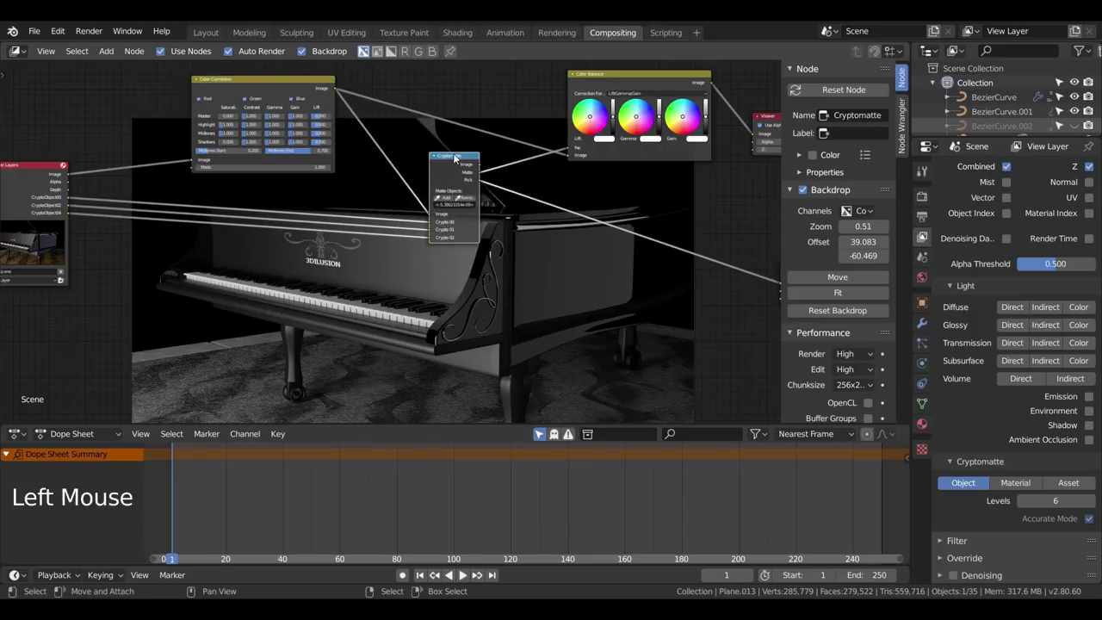
pyautogui.scroll(-3)
pyautogui.click(749, 262)
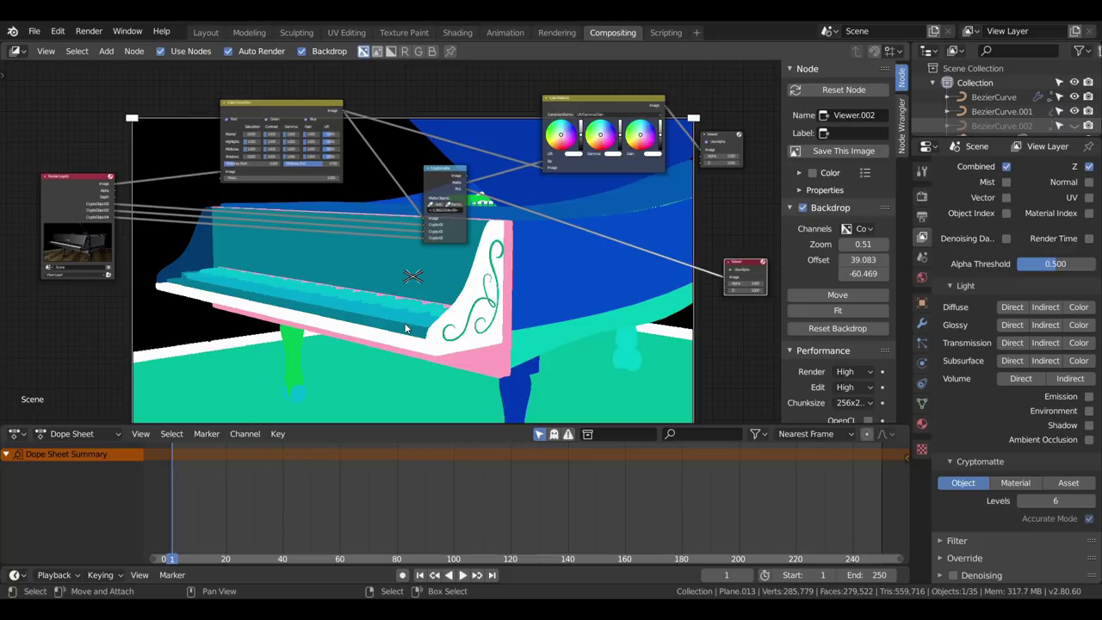
# Step: Preview the graded grey piano and add the piano legs to the Cryptomatte matte
pyautogui.click(455, 173)
pyautogui.click(588, 106)
pyautogui.scroll(3)
pyautogui.middleClick(588, 107)
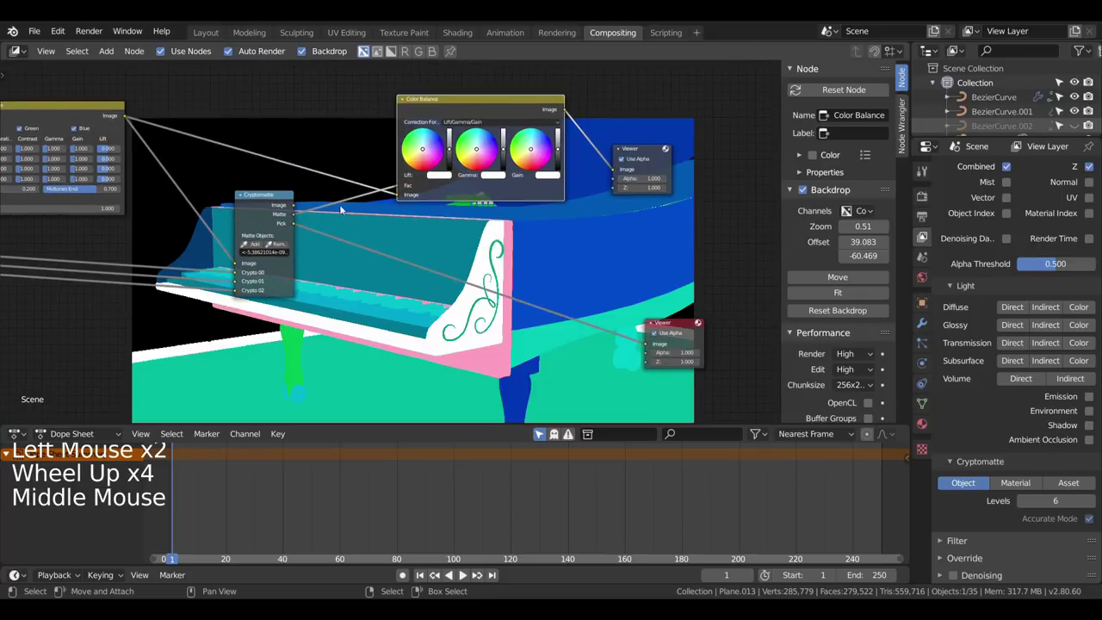
pyautogui.click(634, 152)
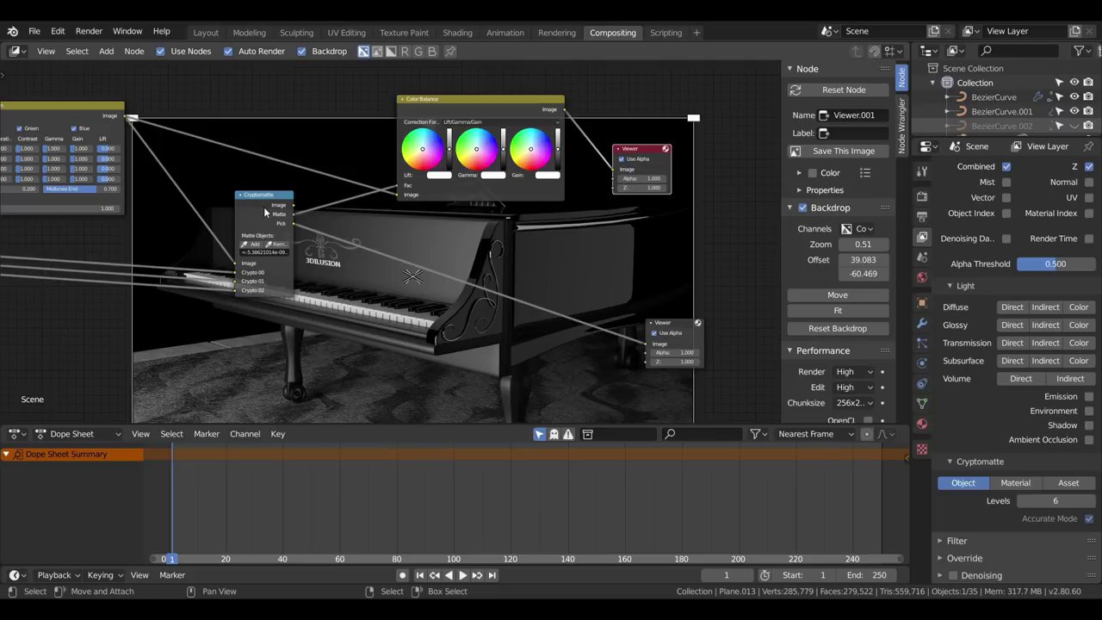
pyautogui.click(339, 217)
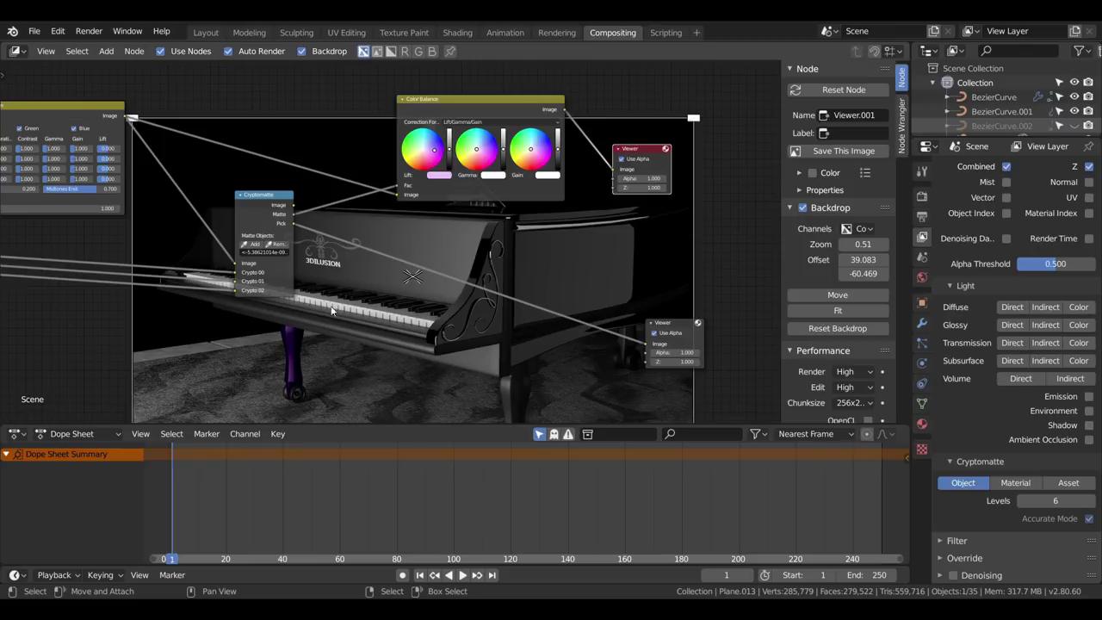
# Step: Swap between the object-colour and graded previews, ending on the grey piano with purple leg
pyautogui.click(677, 328)
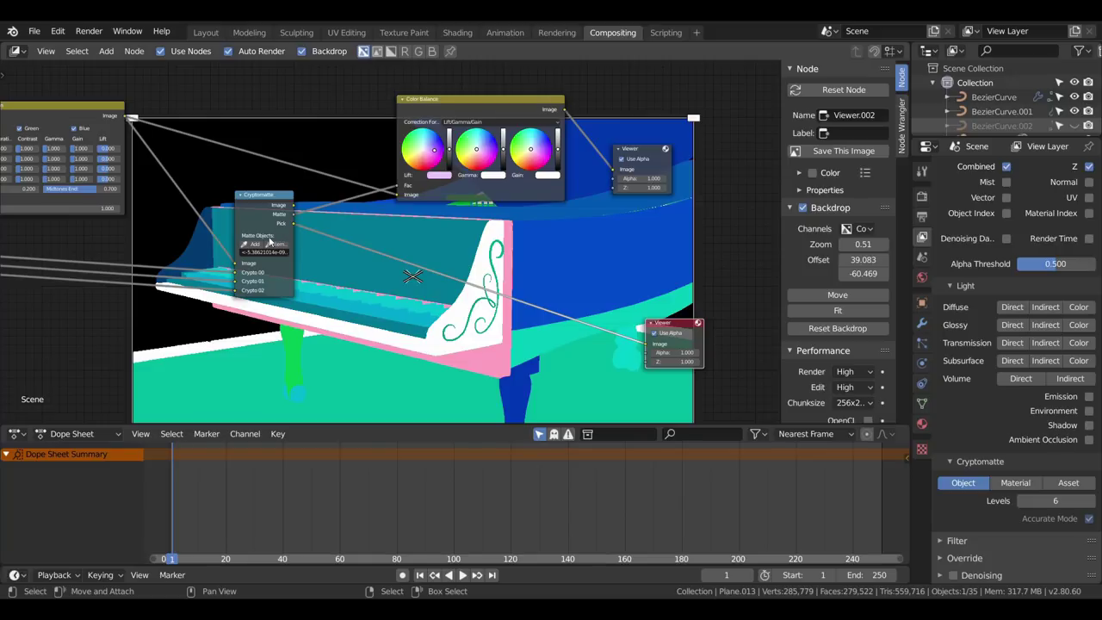
pyautogui.click(259, 246)
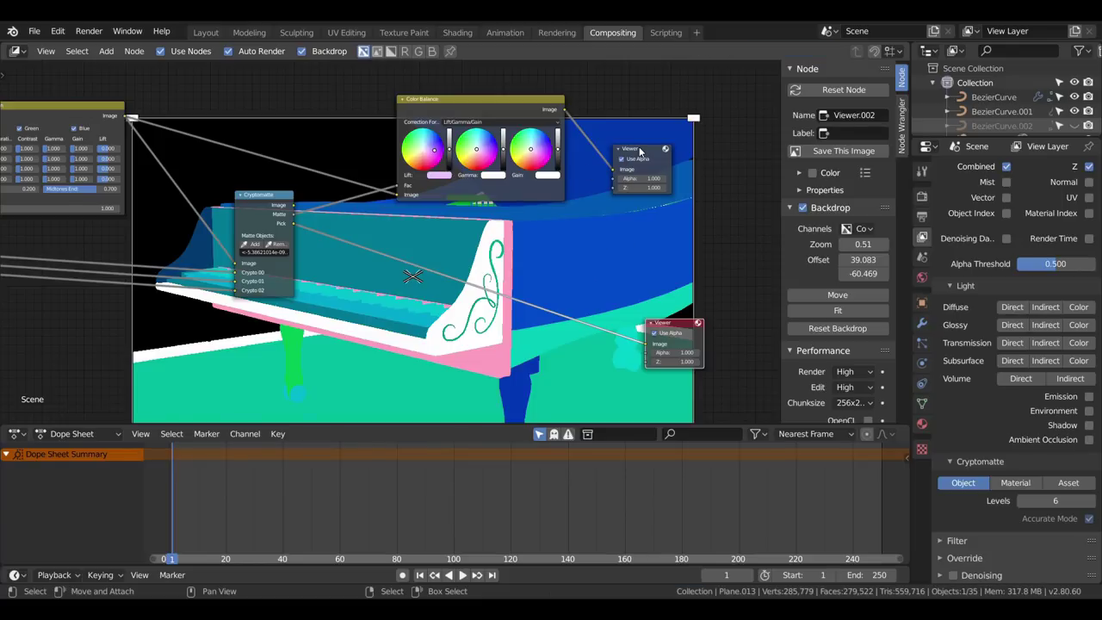
pyautogui.click(644, 152)
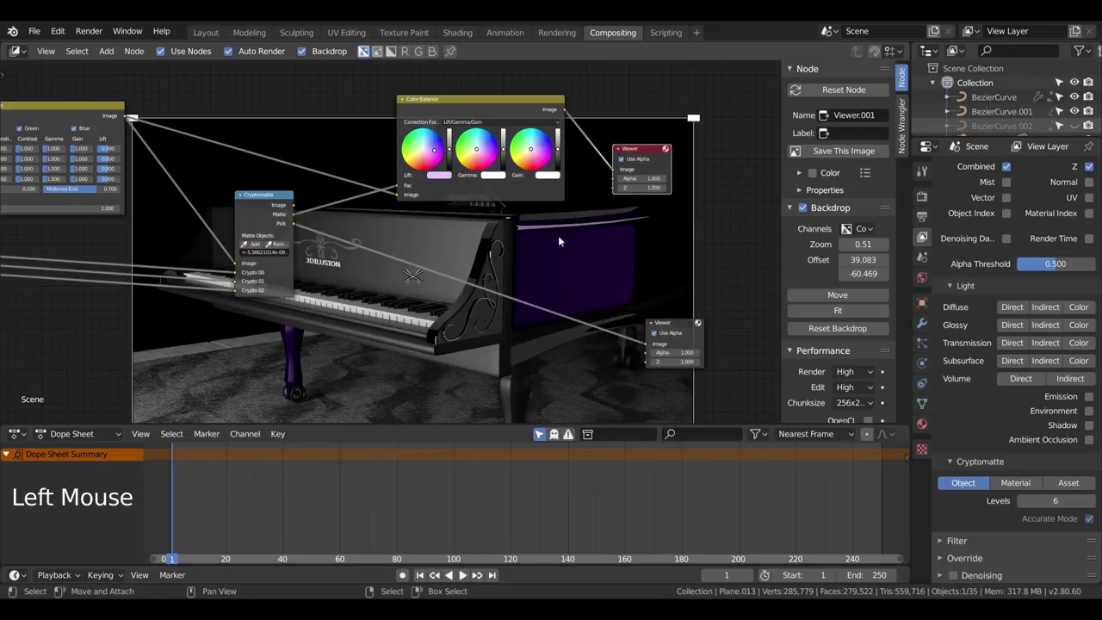
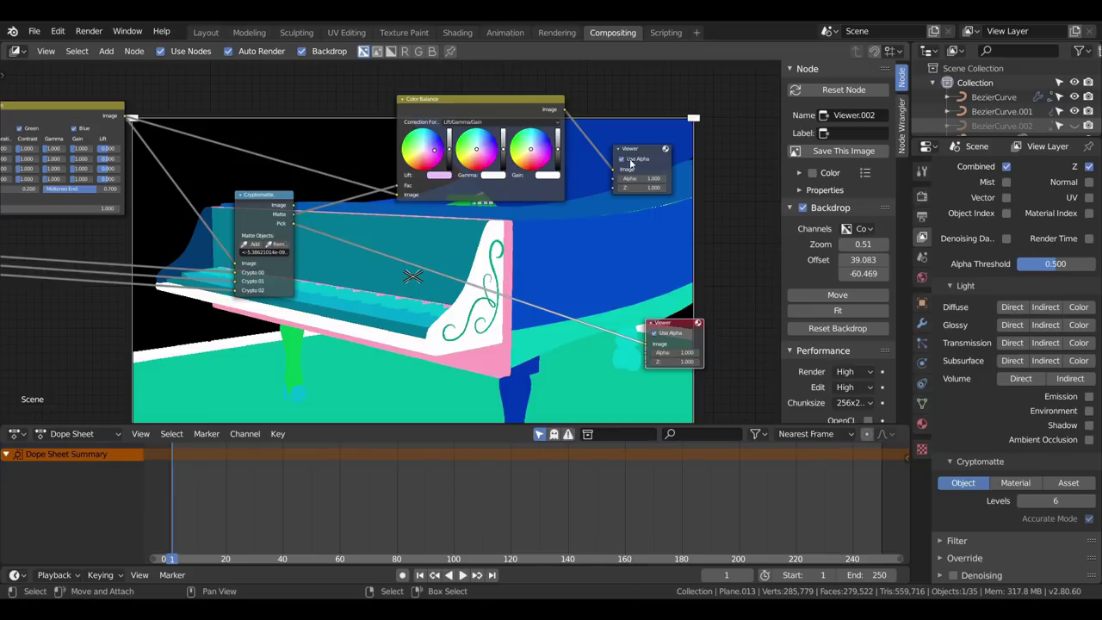
pyautogui.click(649, 152)
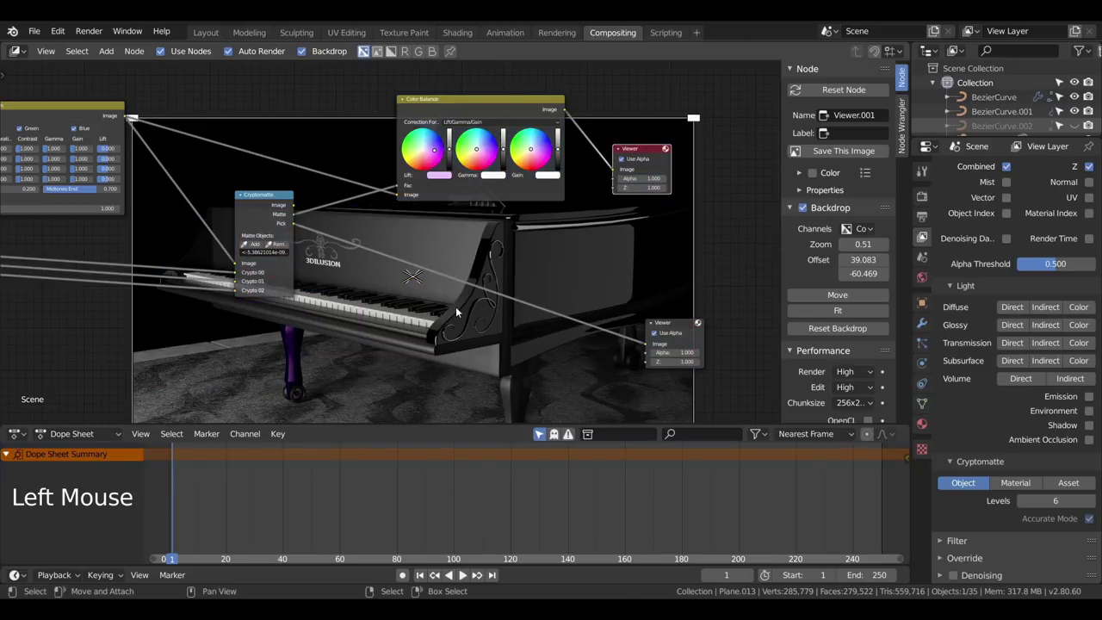
pyautogui.scroll(-3)
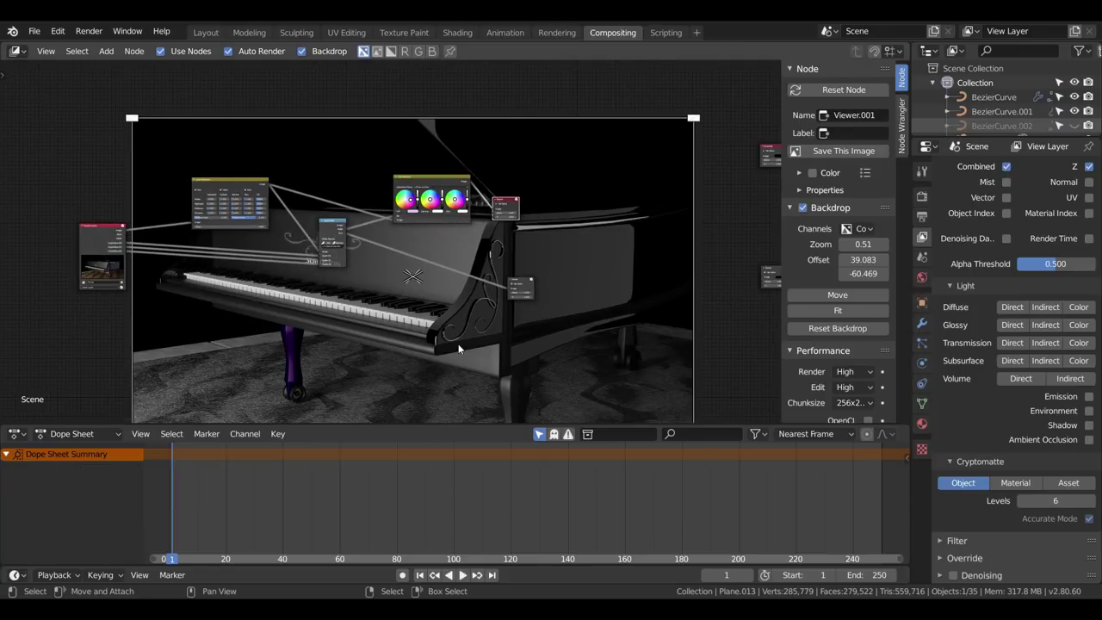
# Step: Delete the Color Correction, Cryptomatte and Color Balance nodes and reposition Render Layers
pyautogui.scroll(3)
pyautogui.click(440, 165)
pyautogui.press('Delete')
pyautogui.click(320, 218)
pyautogui.press('Delete')
pyautogui.click(199, 164)
pyautogui.press('Delete')
pyautogui.scroll(3)
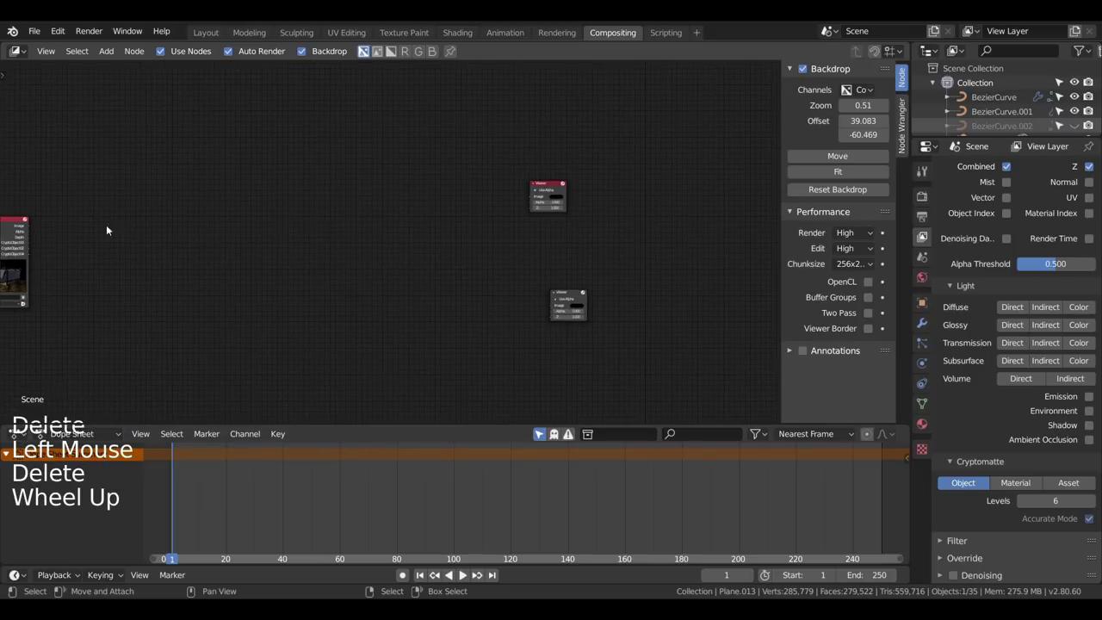
pyautogui.click(16, 221)
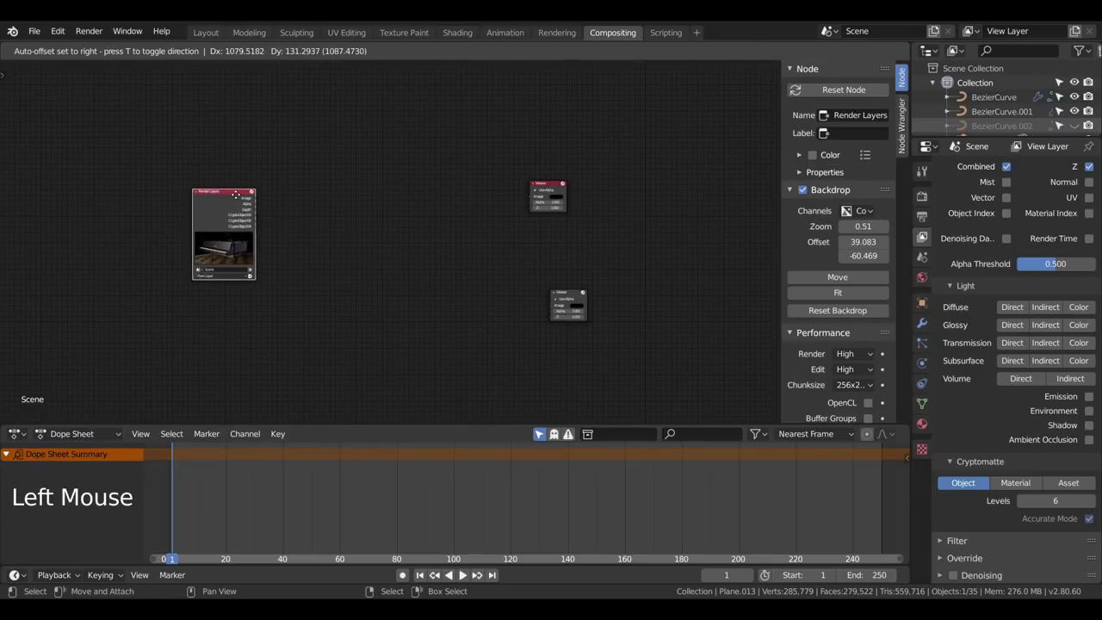
# Step: Add a Color Correction node wired between Render Layers Image and the Viewer
pyautogui.press('shift+a')
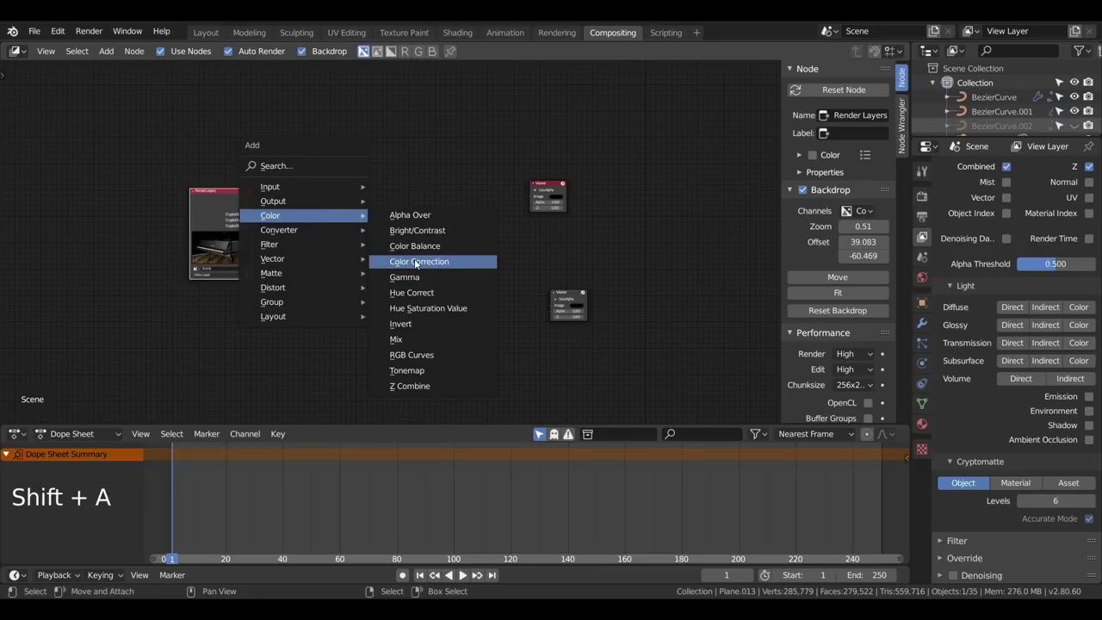
pyautogui.scroll(3)
pyautogui.middleClick(351, 180)
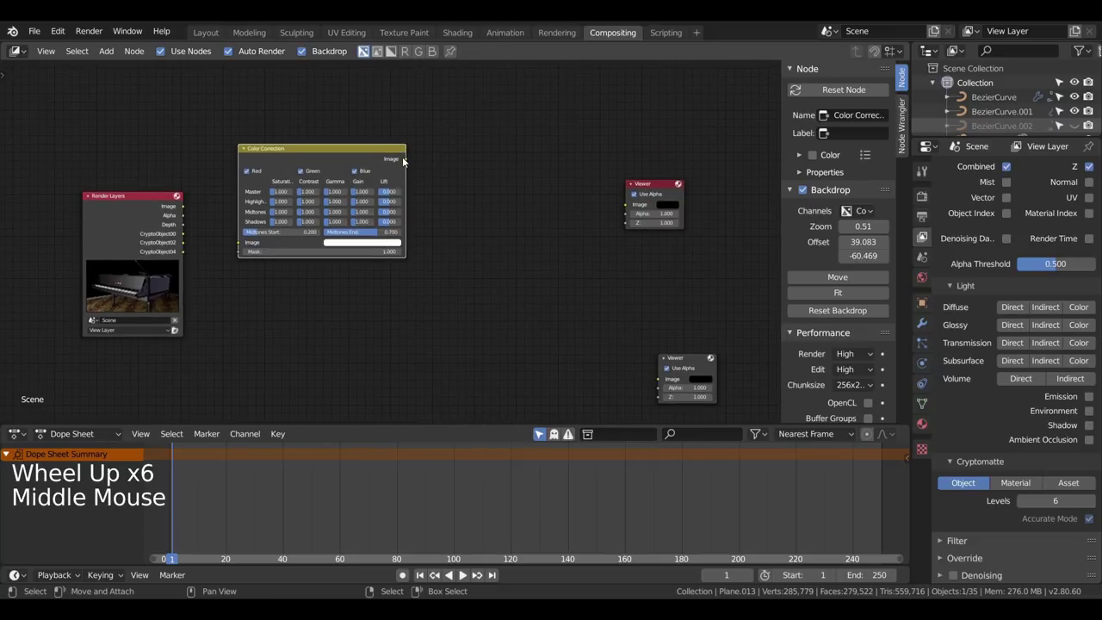
pyautogui.click(408, 161)
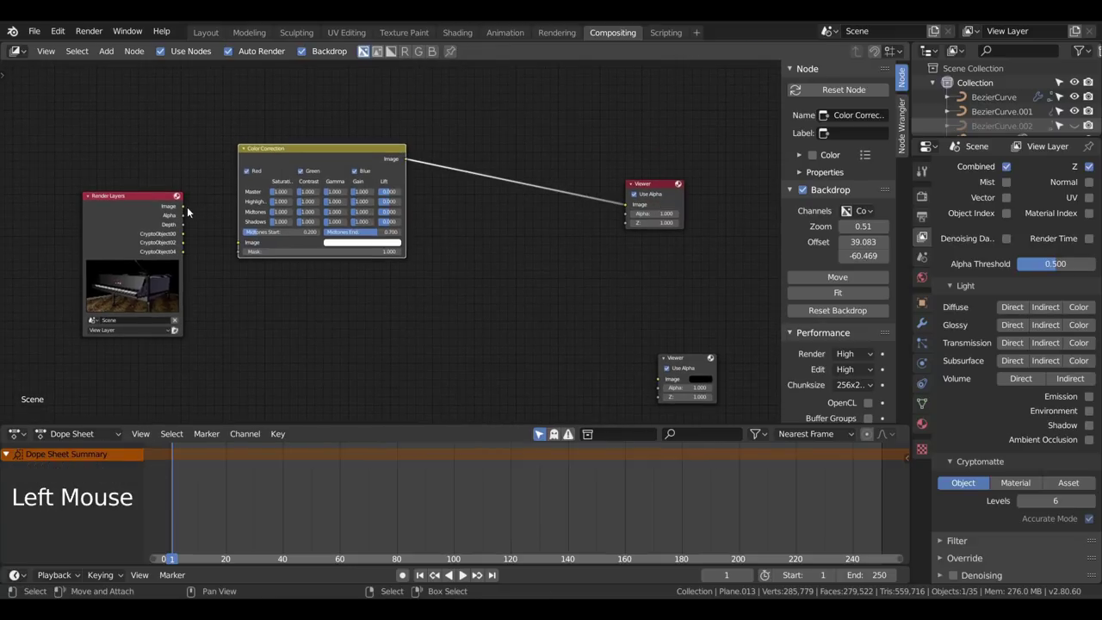
pyautogui.click(185, 210)
# Step: Lower the Color Correction master saturation to 0.507 and shadows saturation to 0.726
pyautogui.scroll(3)
pyautogui.middleClick(424, 204)
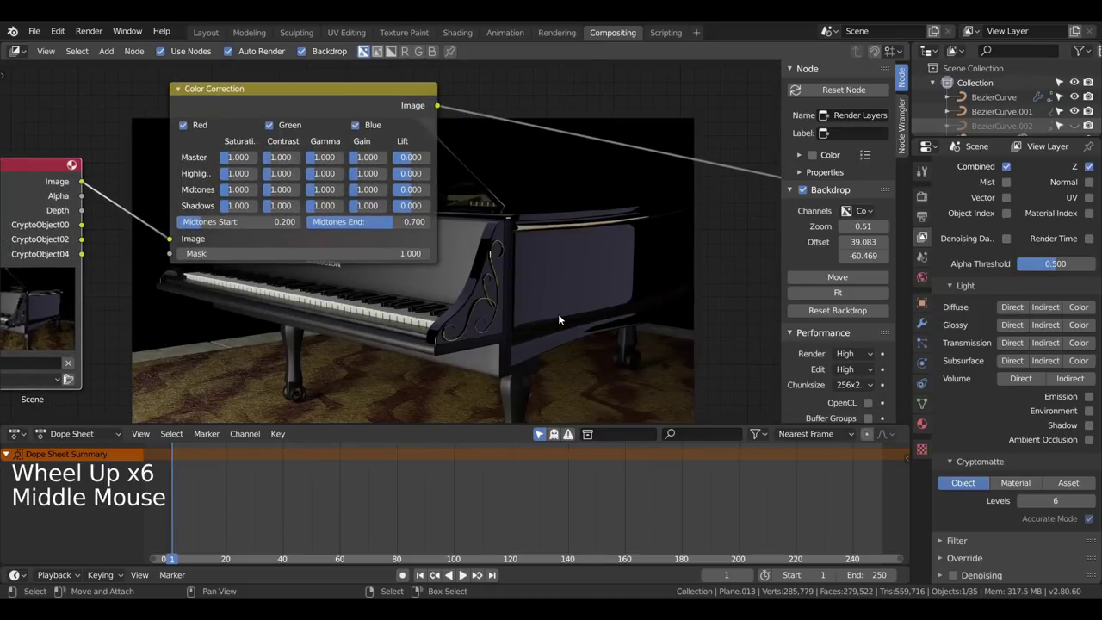
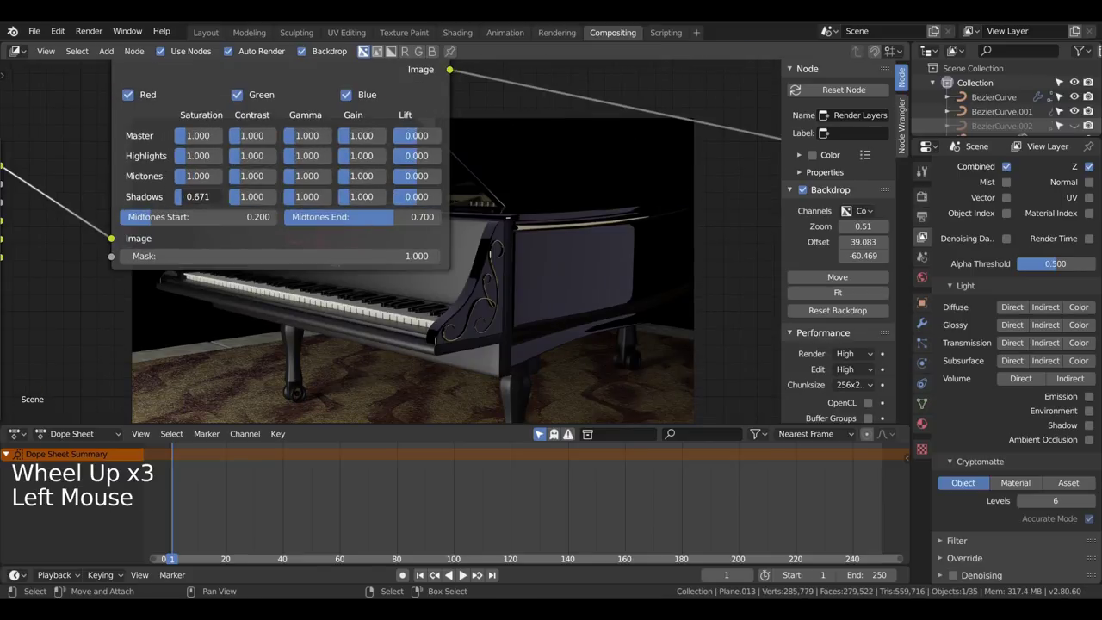
pyautogui.scroll(-3)
pyautogui.click(325, 116)
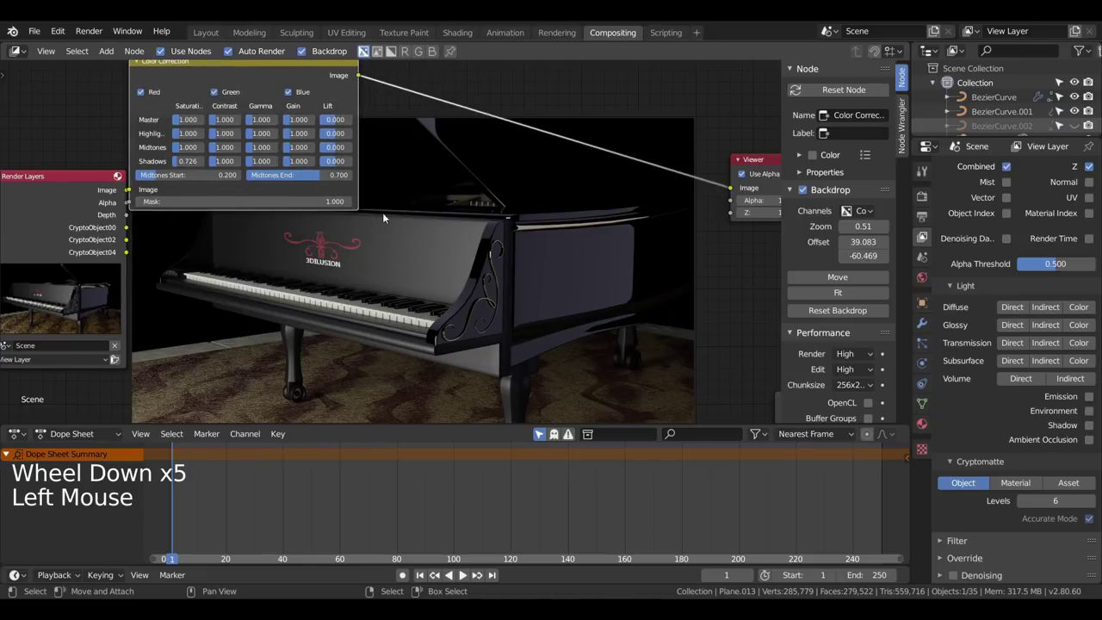
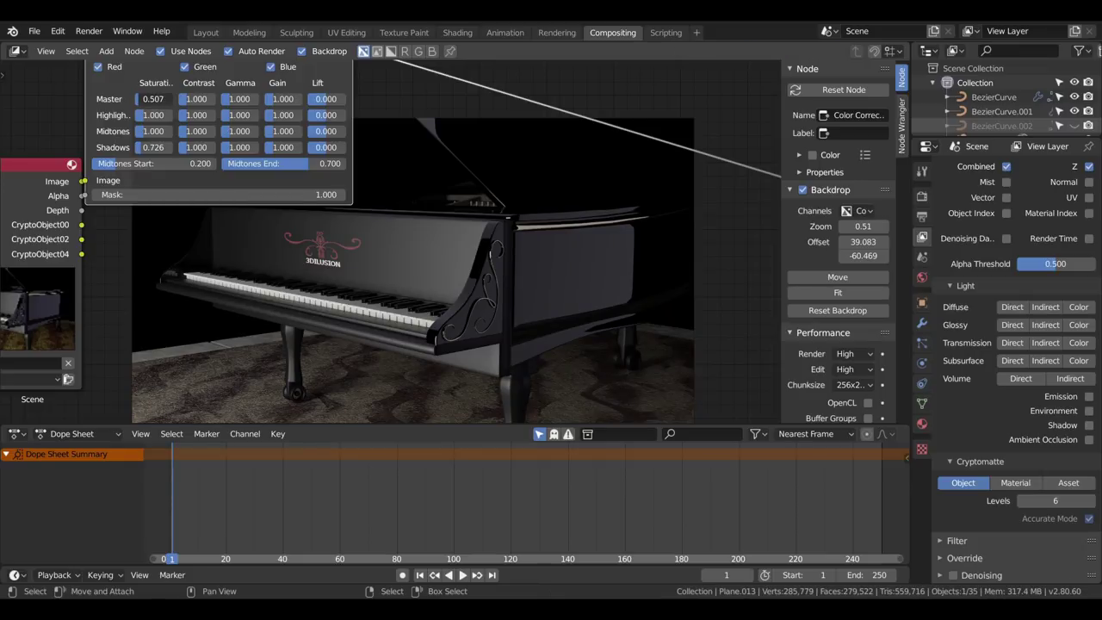
pyautogui.scroll(-3)
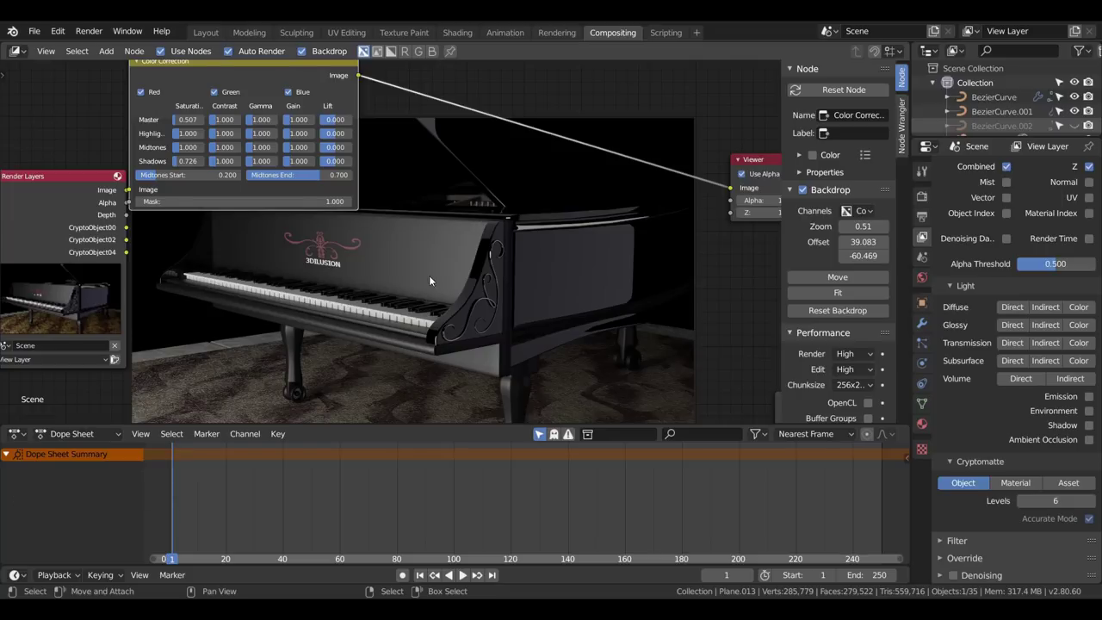
pyautogui.scroll(-3)
pyautogui.click(74, 192)
pyautogui.click(269, 108)
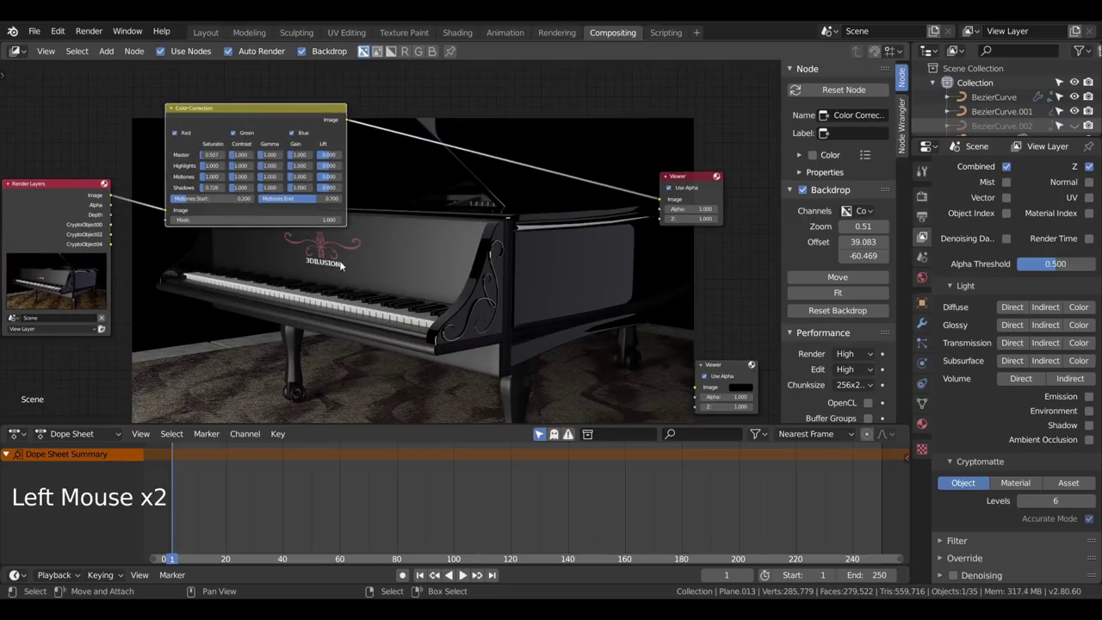
# Step: Insert a Color Balance node after Color Correction and tint its gamma slightly green
pyautogui.press('shift+a')
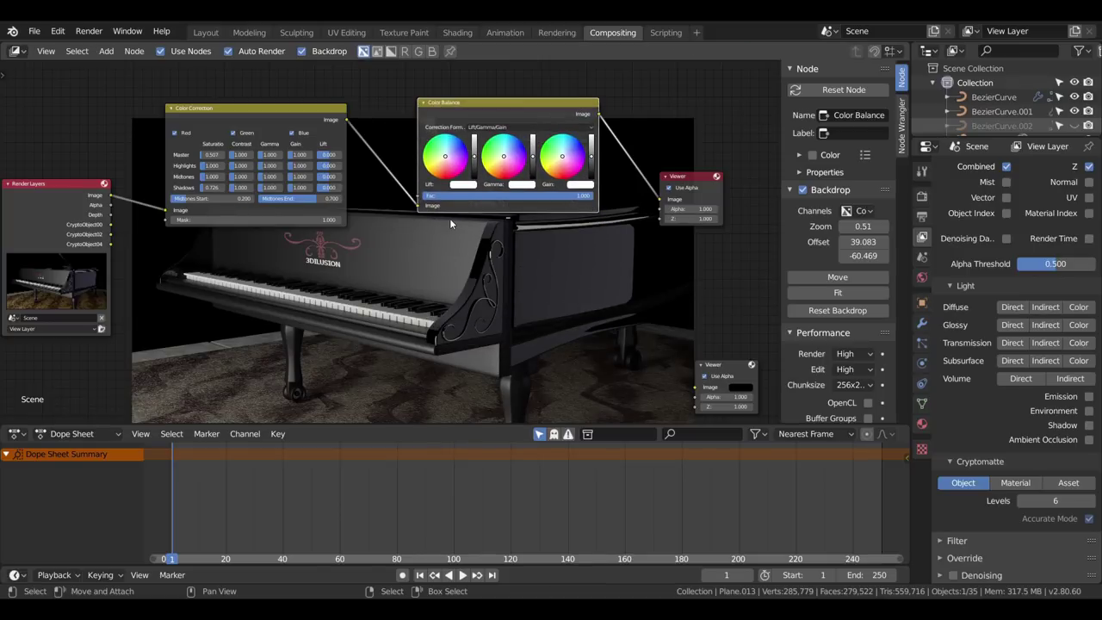
pyautogui.scroll(3)
pyautogui.middleClick(487, 206)
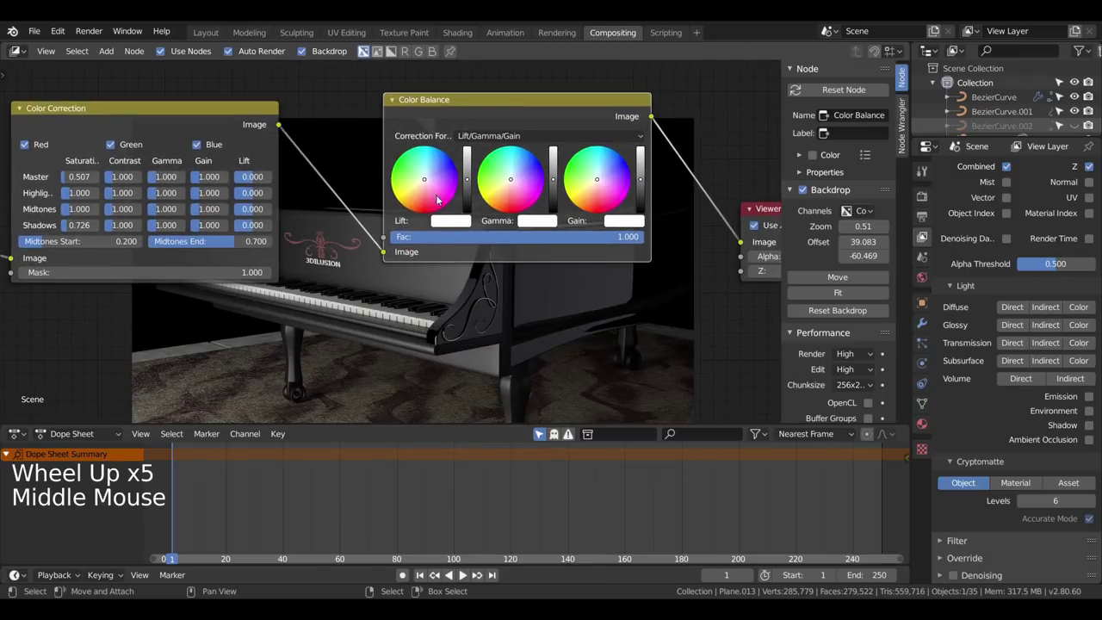
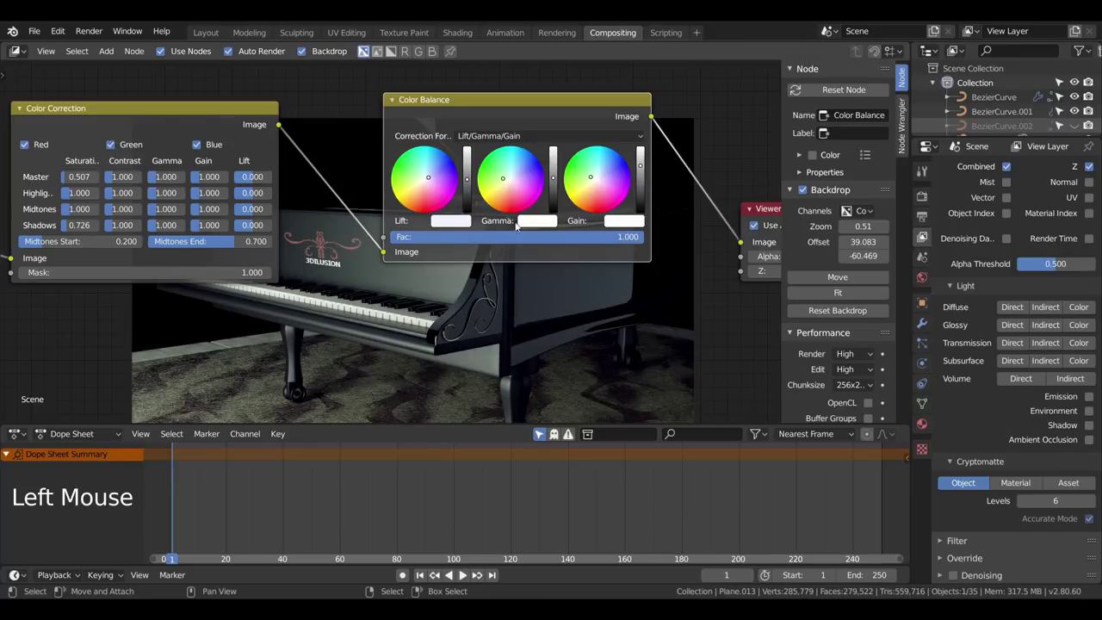
pyautogui.scroll(-3)
pyautogui.scroll(3)
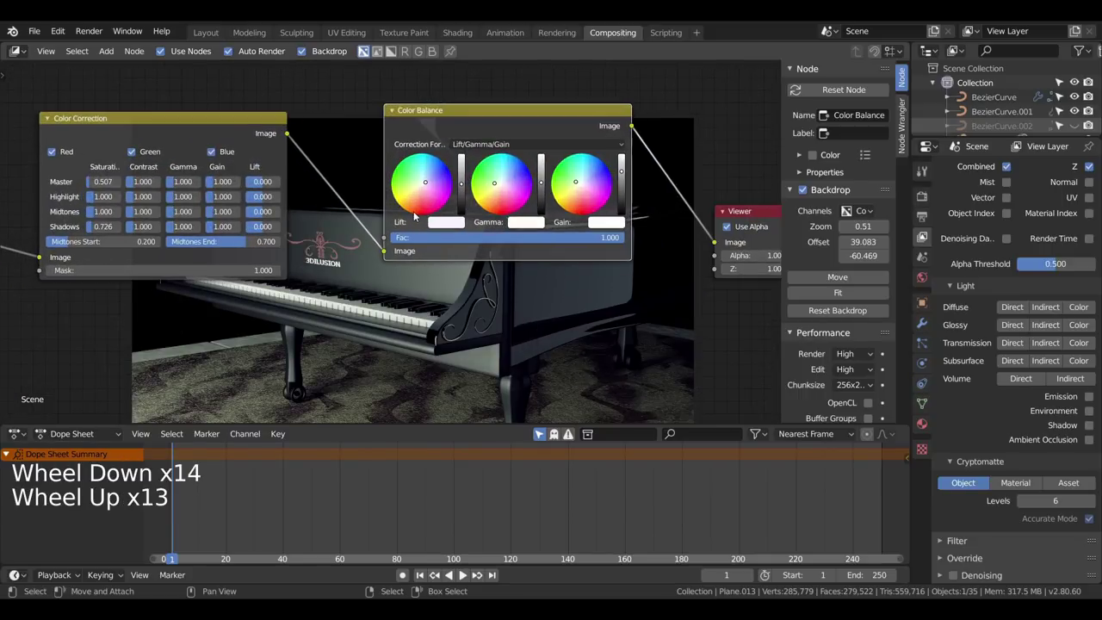
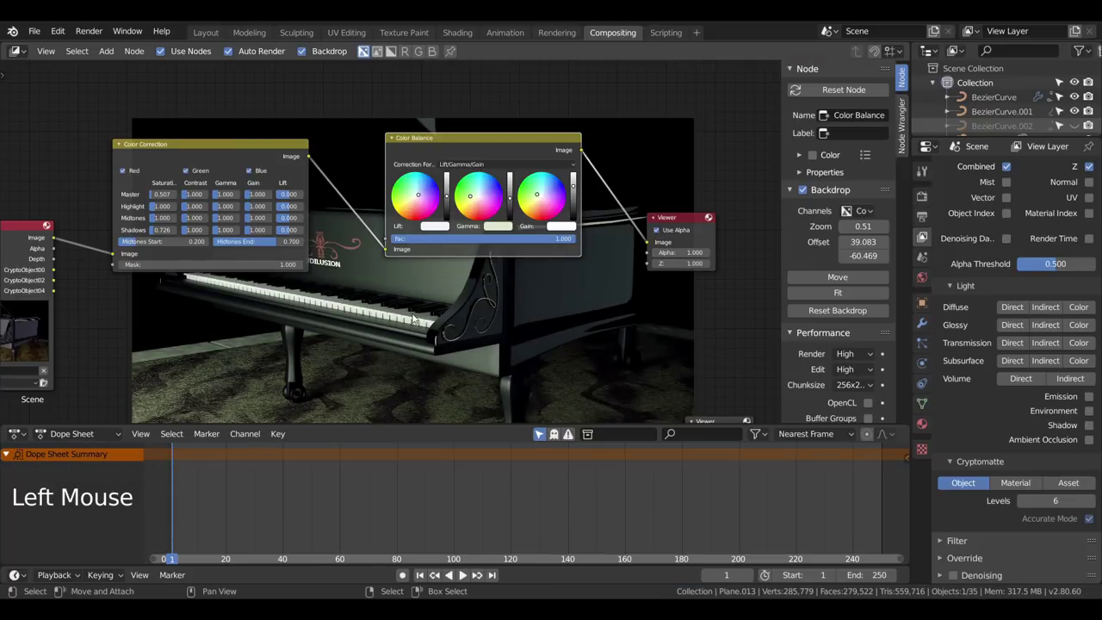
# Step: Raise the Color Balance node's Fac slider from 0.417 to about 0.627
pyautogui.scroll(-3)
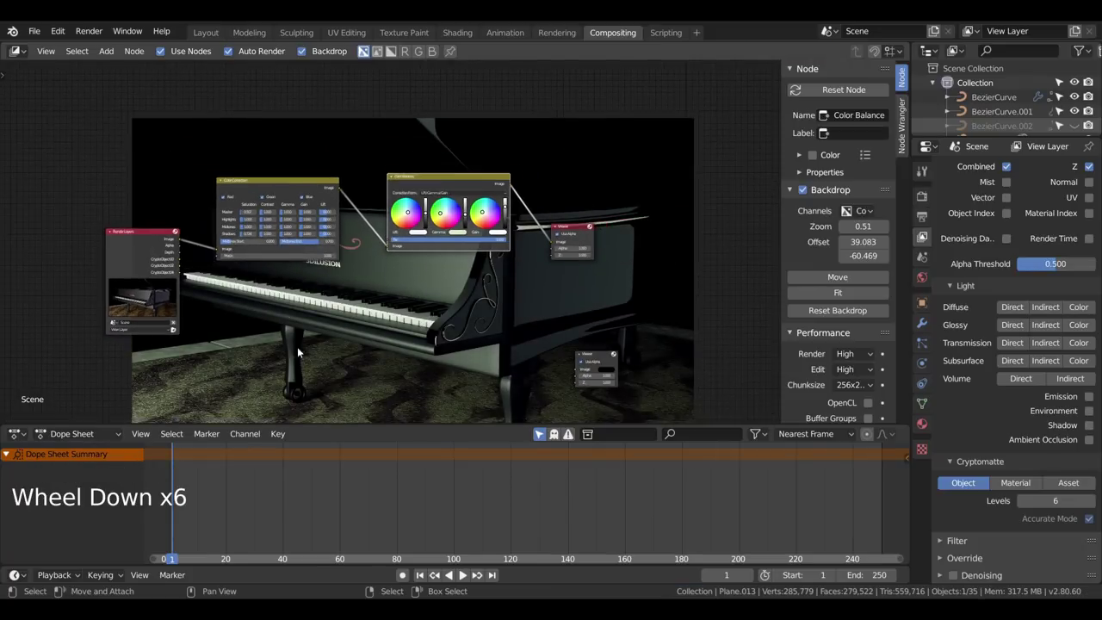
pyautogui.scroll(3)
pyautogui.middleClick(231, 281)
pyautogui.scroll(3)
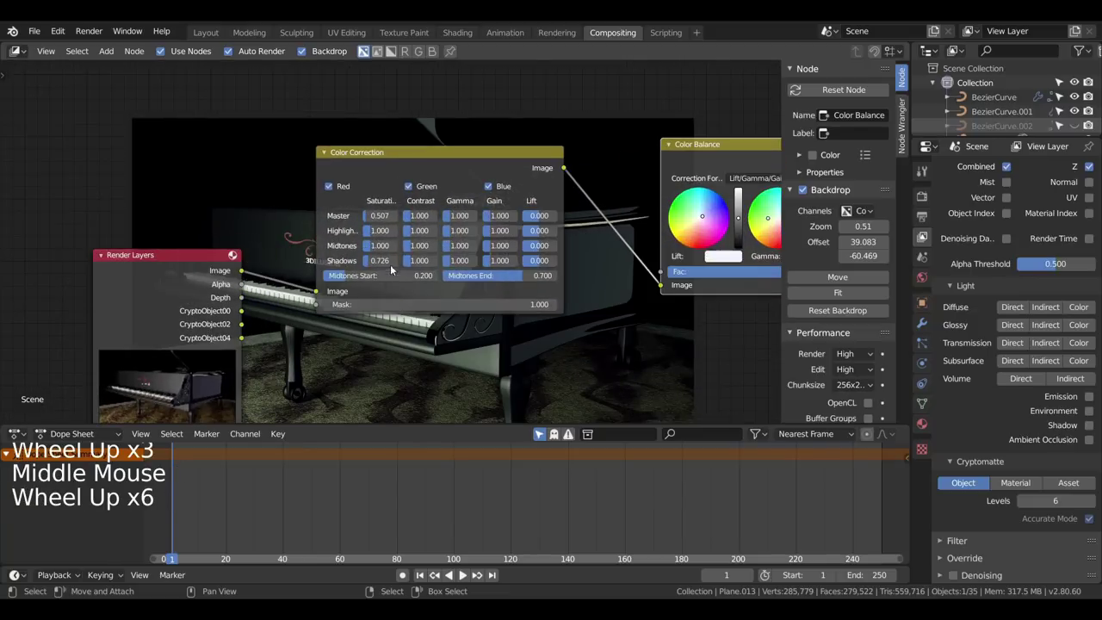
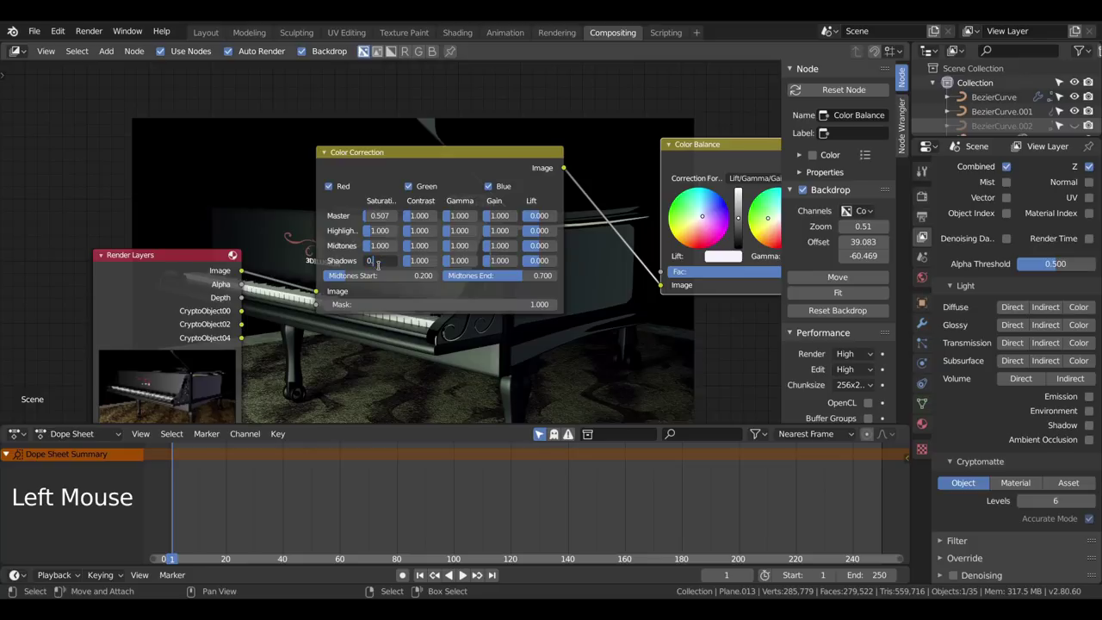
pyautogui.scroll(-3)
pyautogui.scroll(-3)
pyautogui.middleClick(541, 304)
pyautogui.scroll(3)
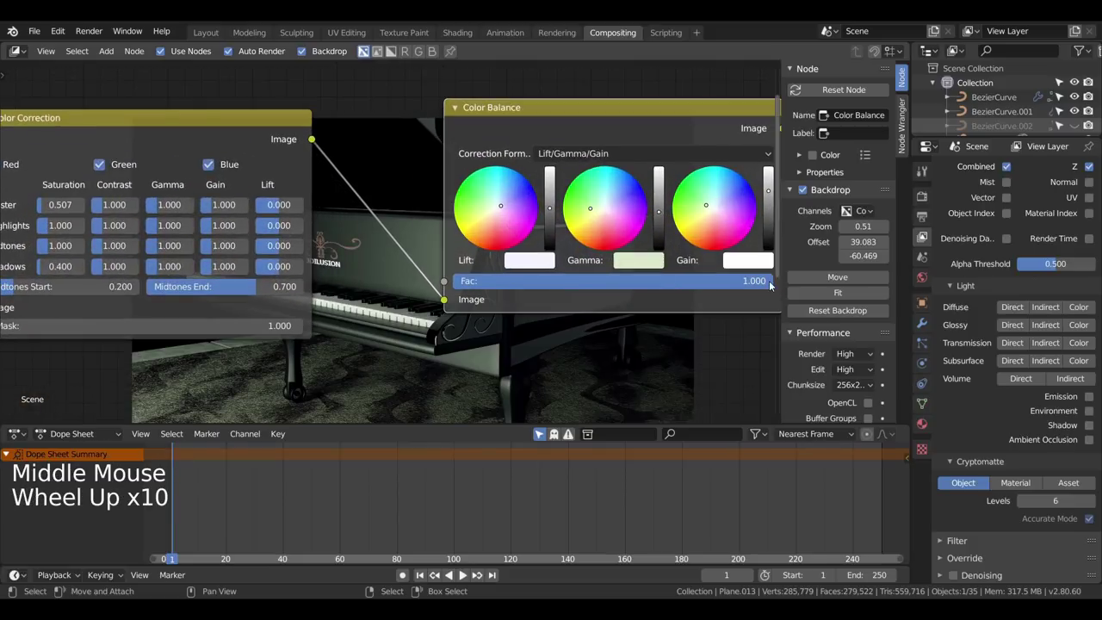
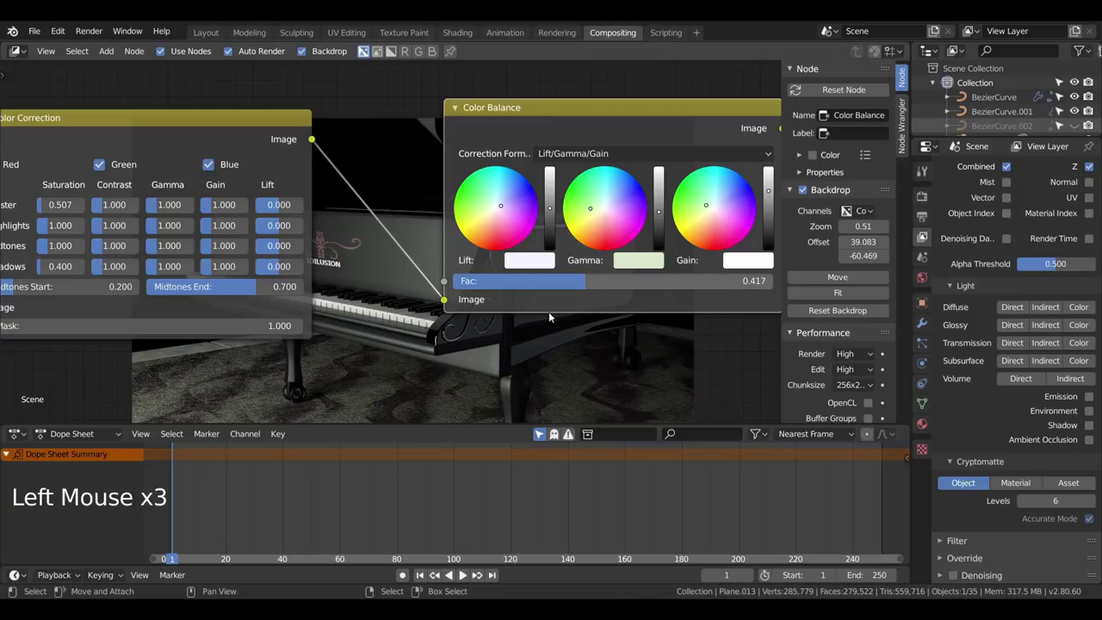
pyautogui.scroll(-3)
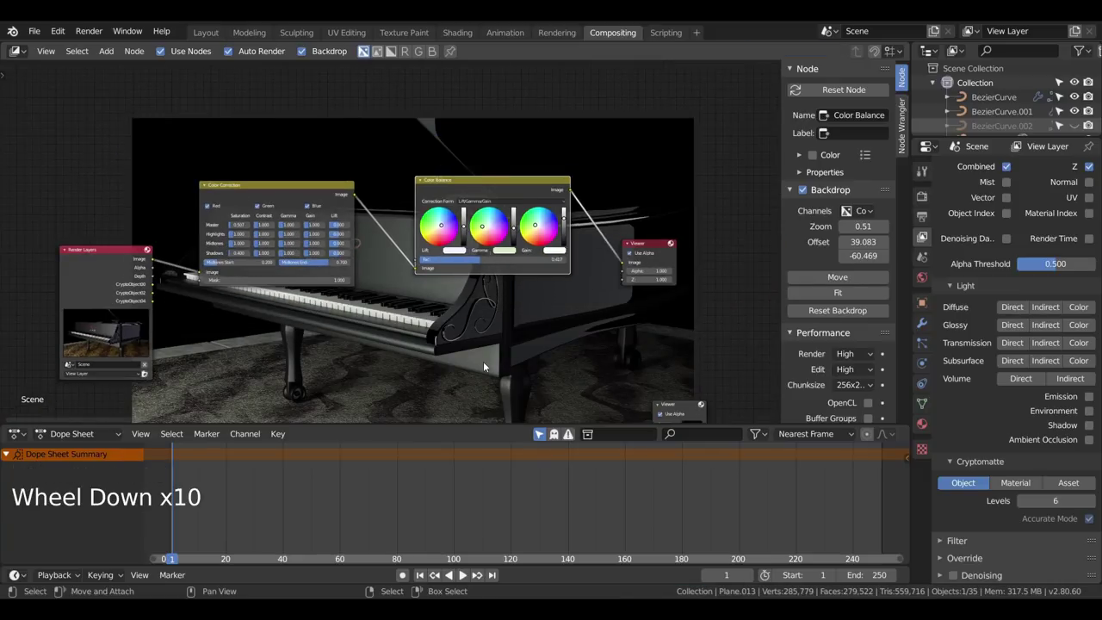
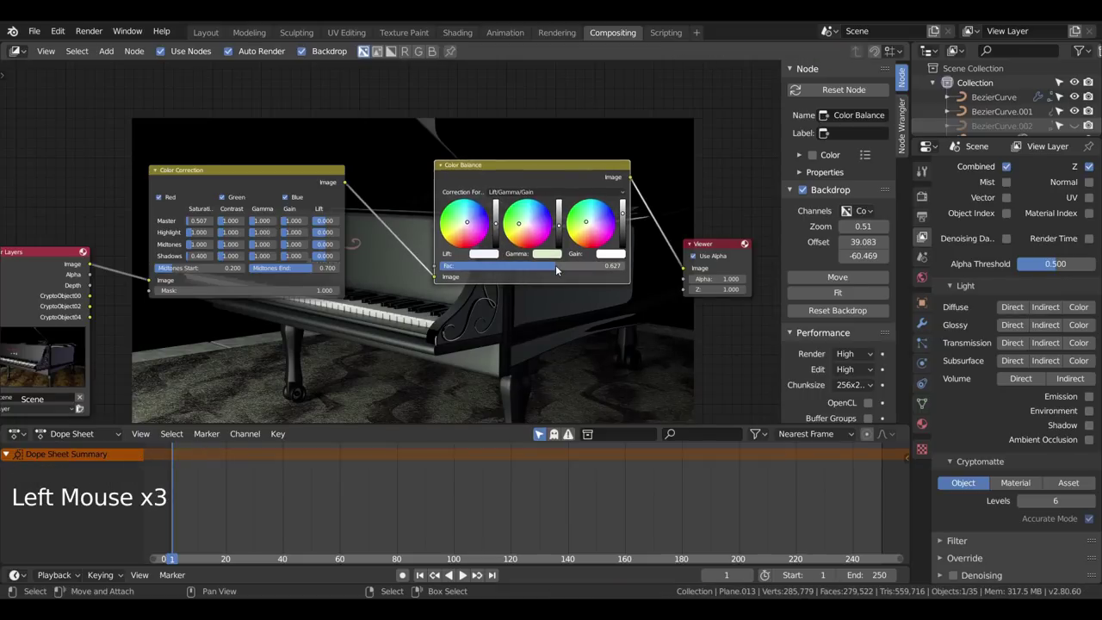
pyautogui.scroll(-3)
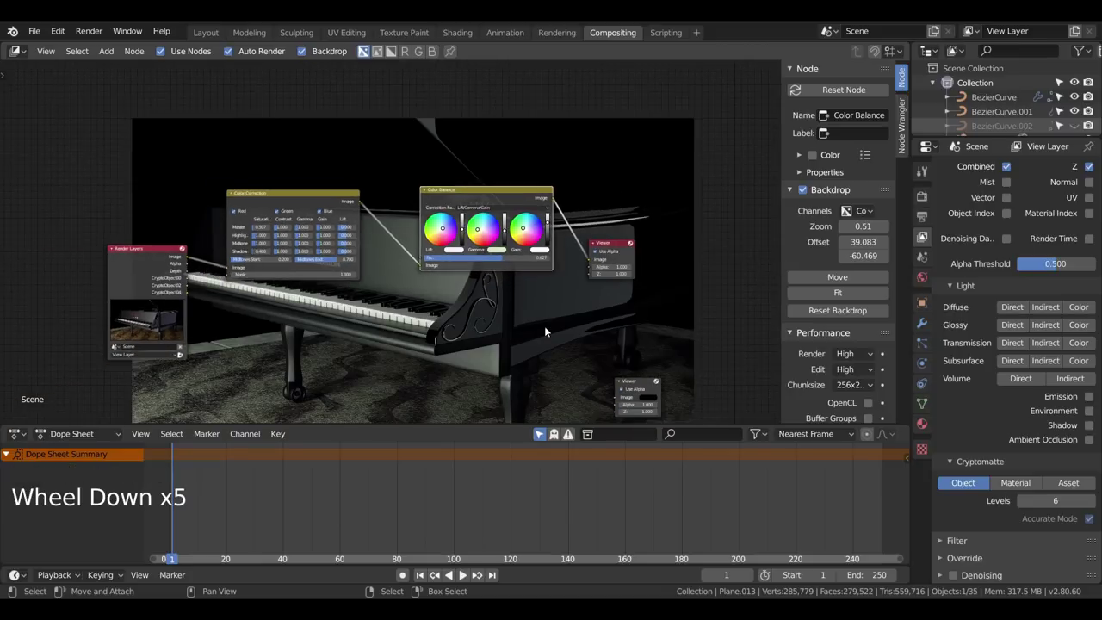
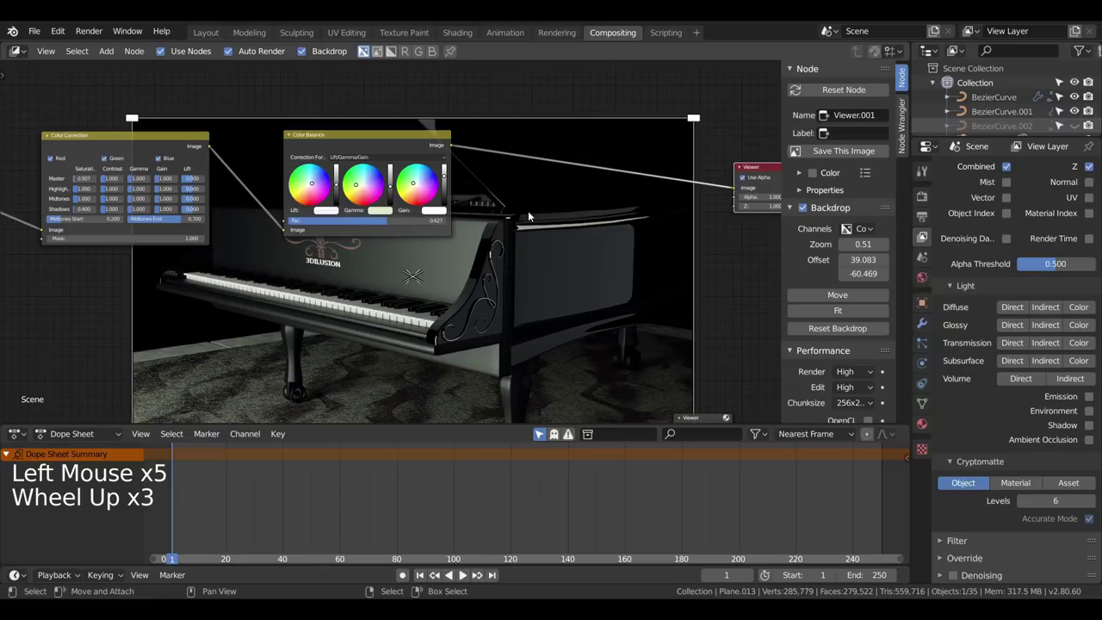
# Step: Add a Defocus node after Color Balance and nudge its bokeh angle up to 1.4°
pyautogui.press('shift+a')
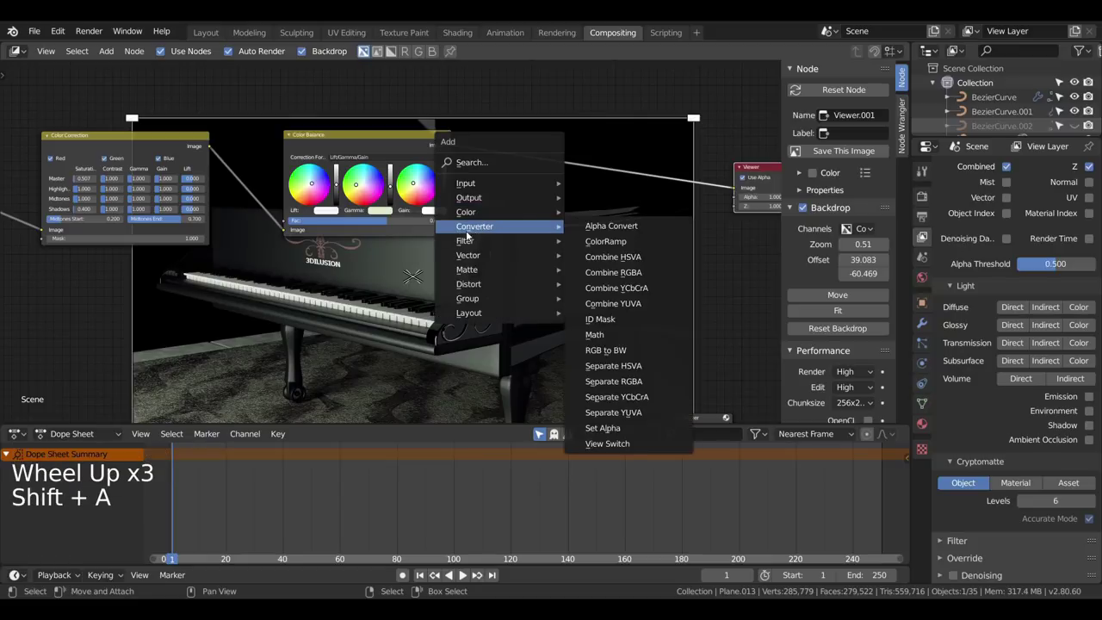
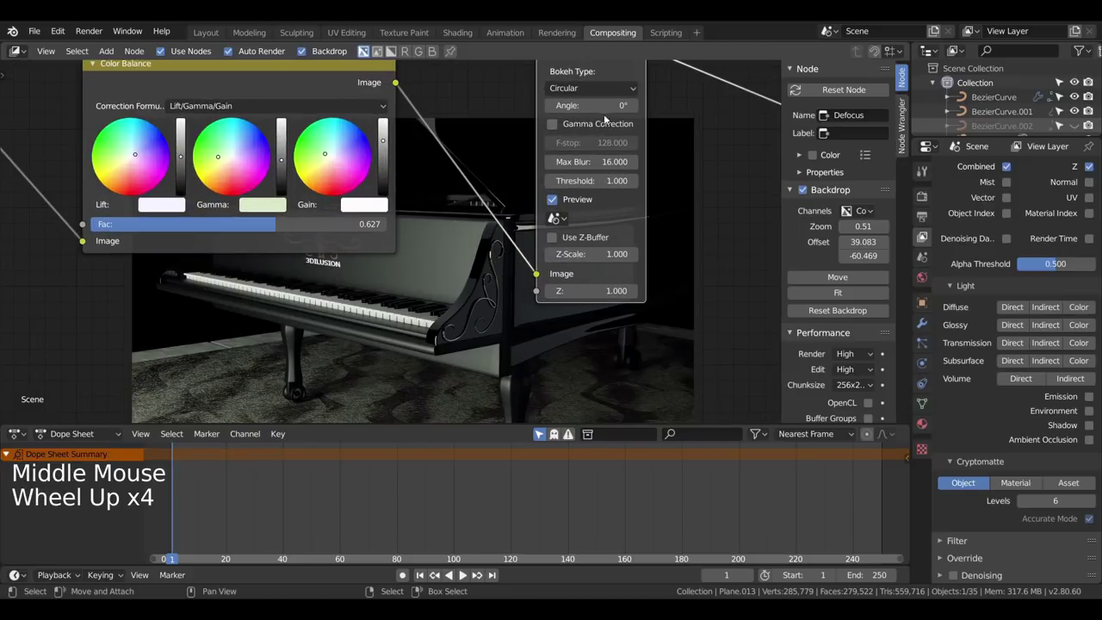
pyautogui.doubleClick(638, 110)
pyautogui.click(638, 109)
pyautogui.doubleClick(638, 109)
pyautogui.click(638, 109)
pyautogui.click(638, 110)
pyautogui.click(638, 109)
pyautogui.click(638, 109)
pyautogui.doubleClick(638, 109)
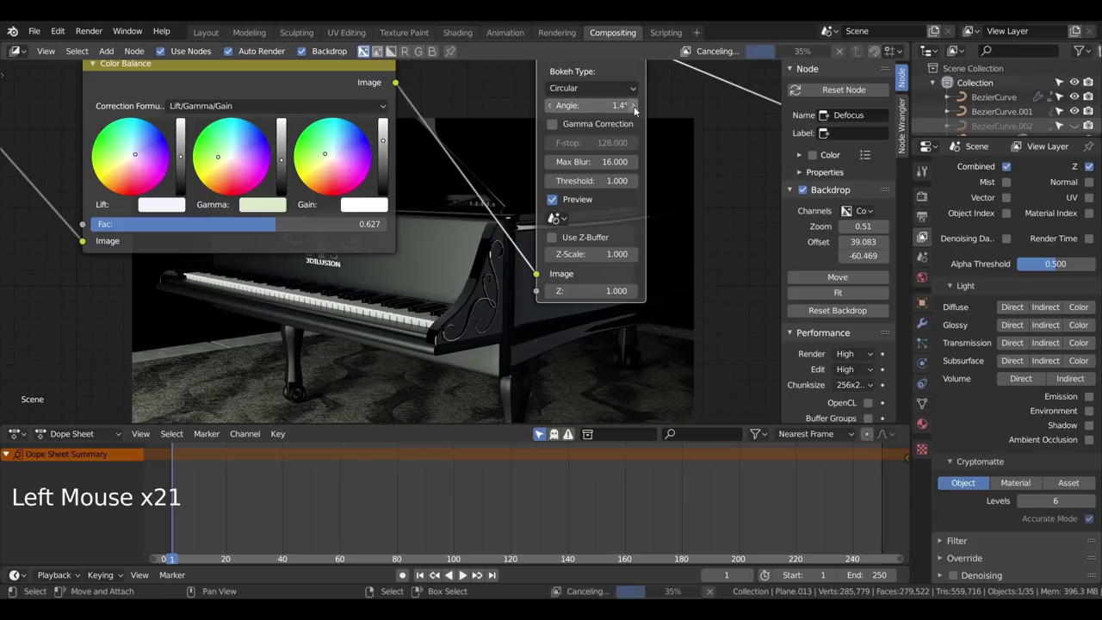
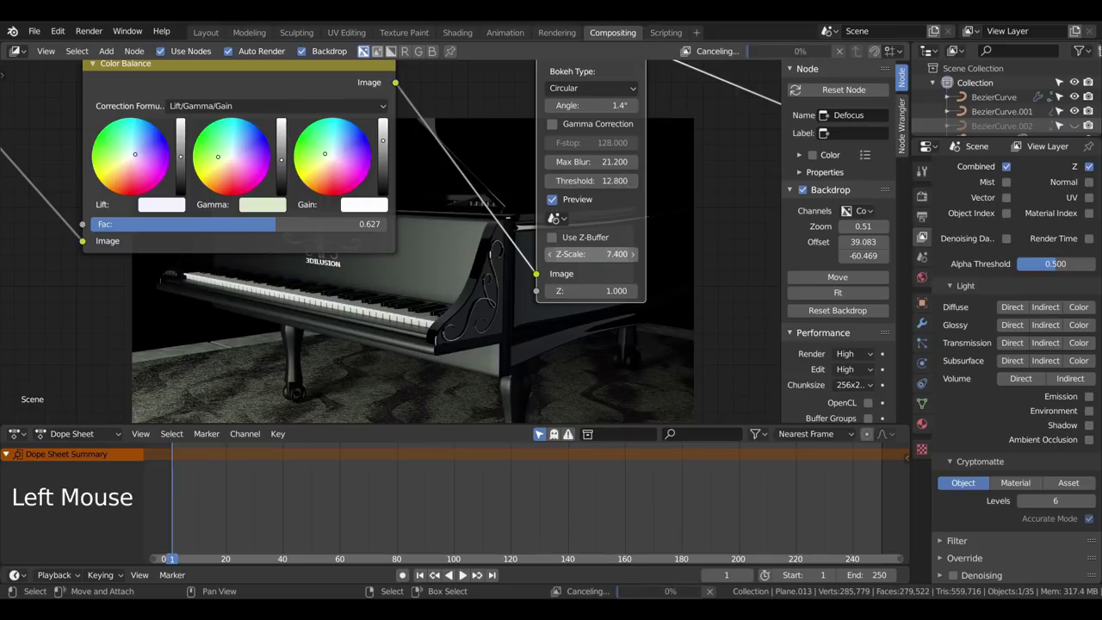
# Step: Enable Use Z-Buffer on the Defocus node, max blur 41, threshold 12.8, and try gamma correction
pyautogui.click(556, 239)
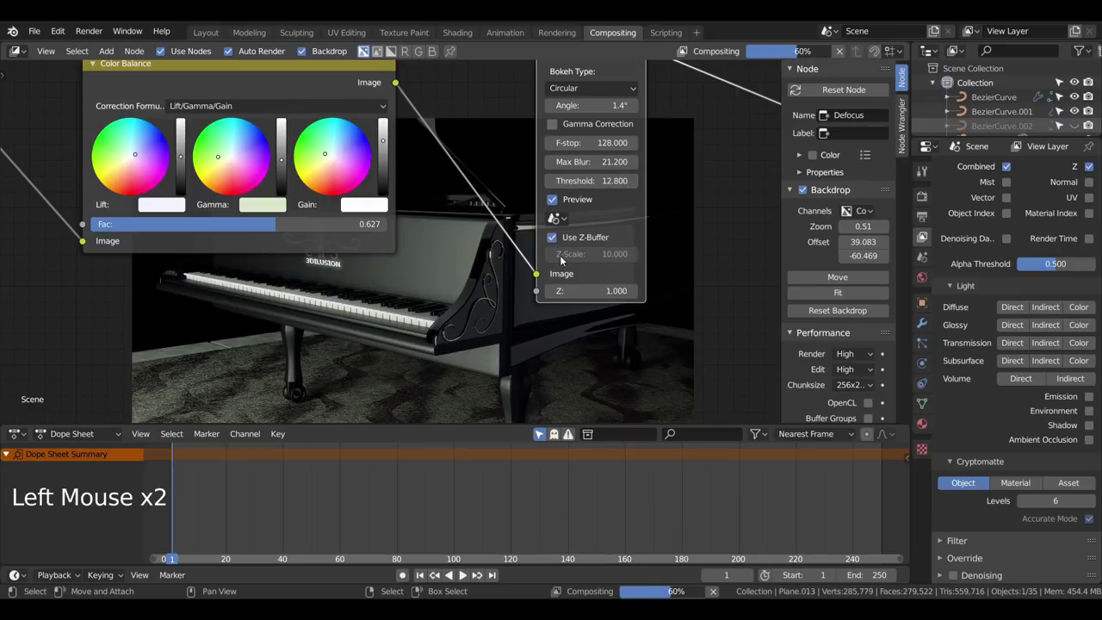
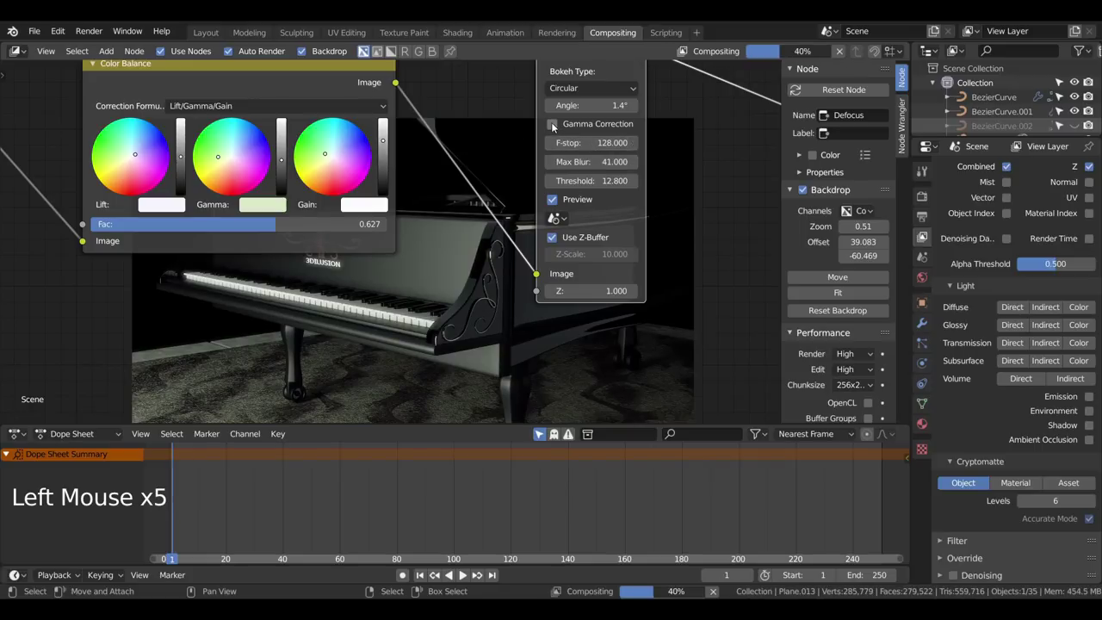
pyautogui.click(556, 125)
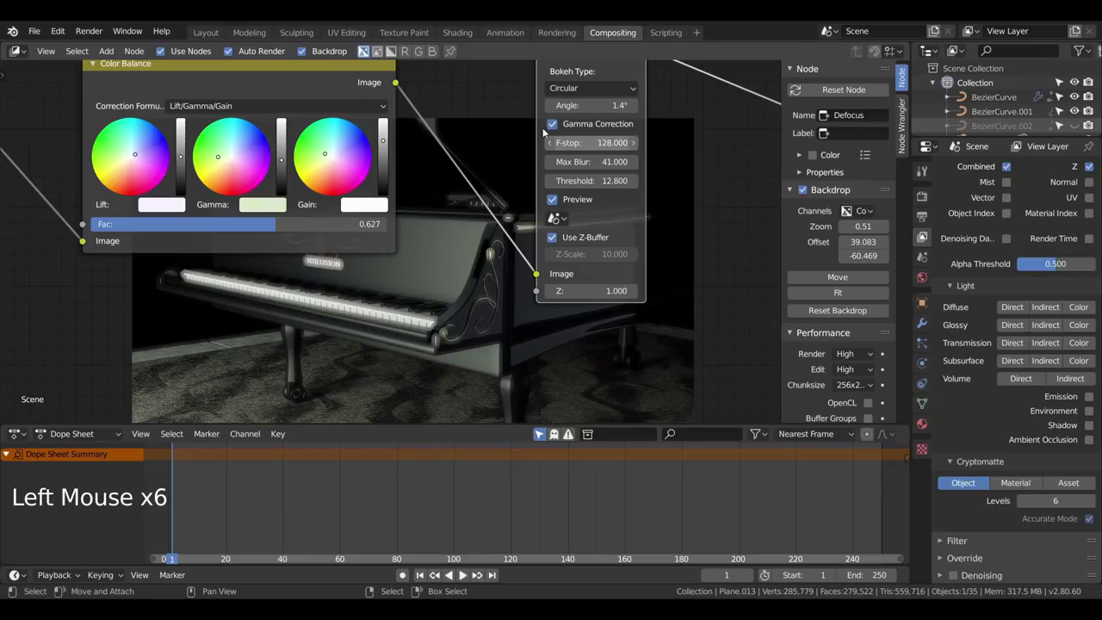
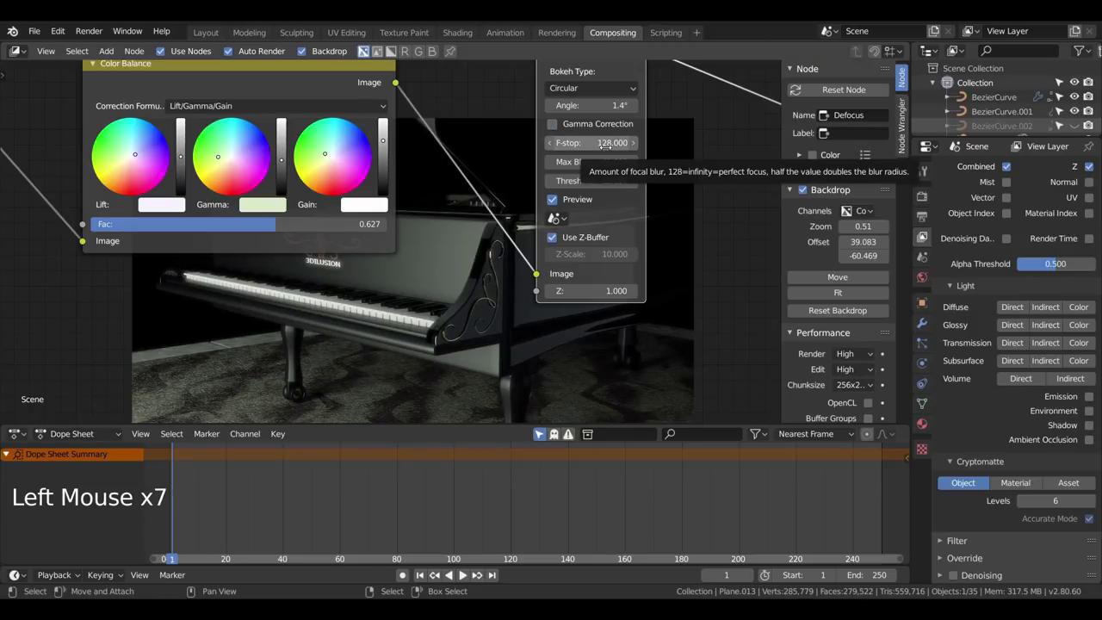
pyautogui.scroll(-3)
# Step: Add a Bilateral Blur node after Defocus feeding the Viewer, space sigma raised to 1.810
pyautogui.press('shift+a')
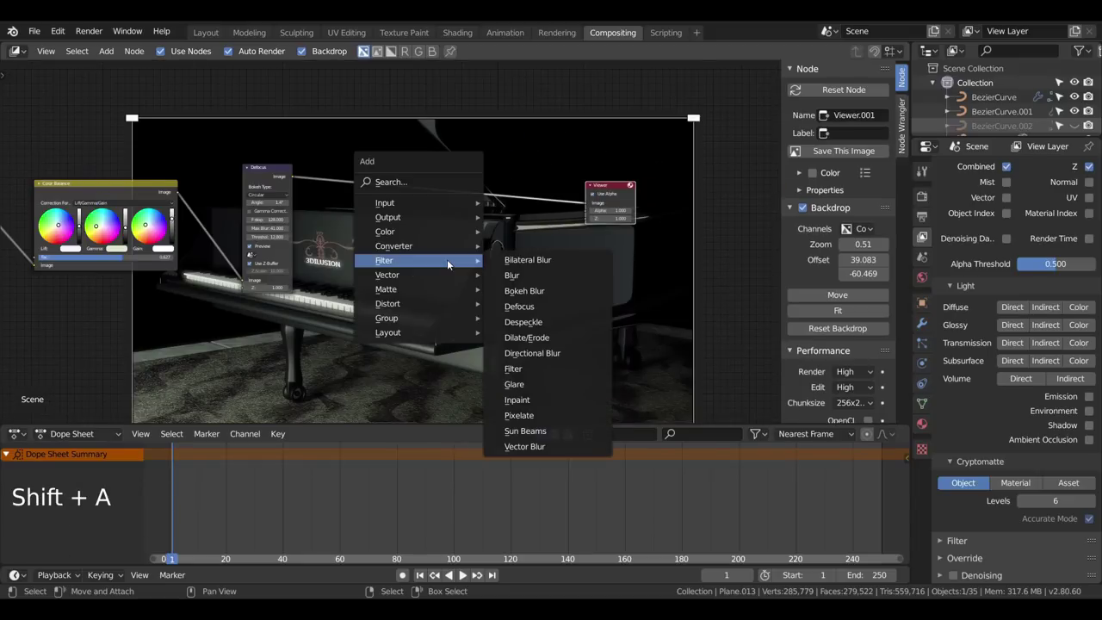
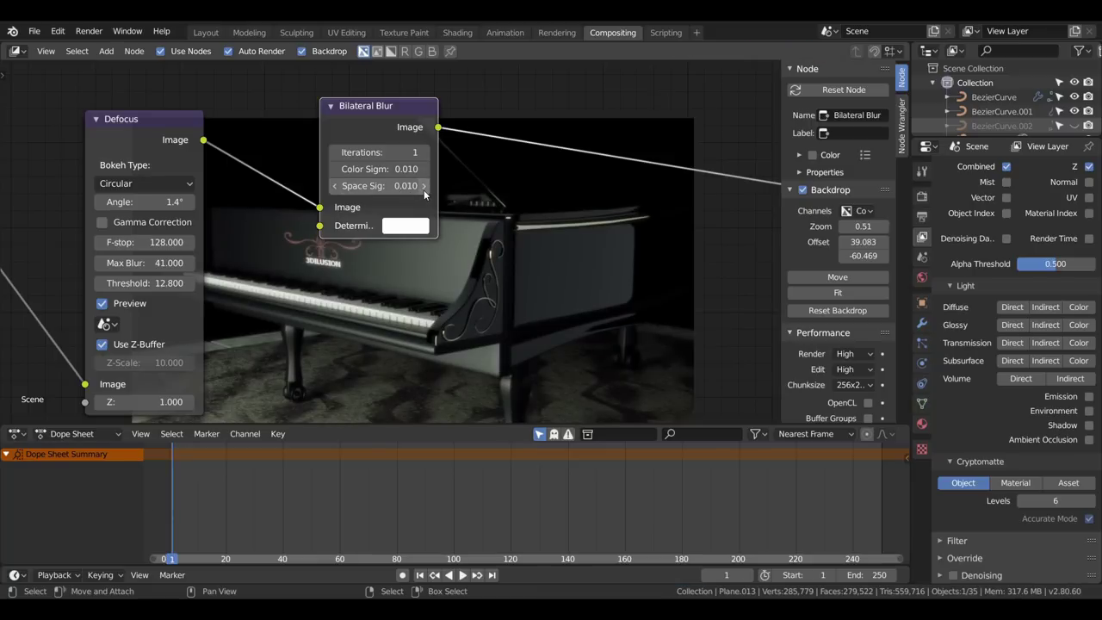
pyautogui.click(428, 193)
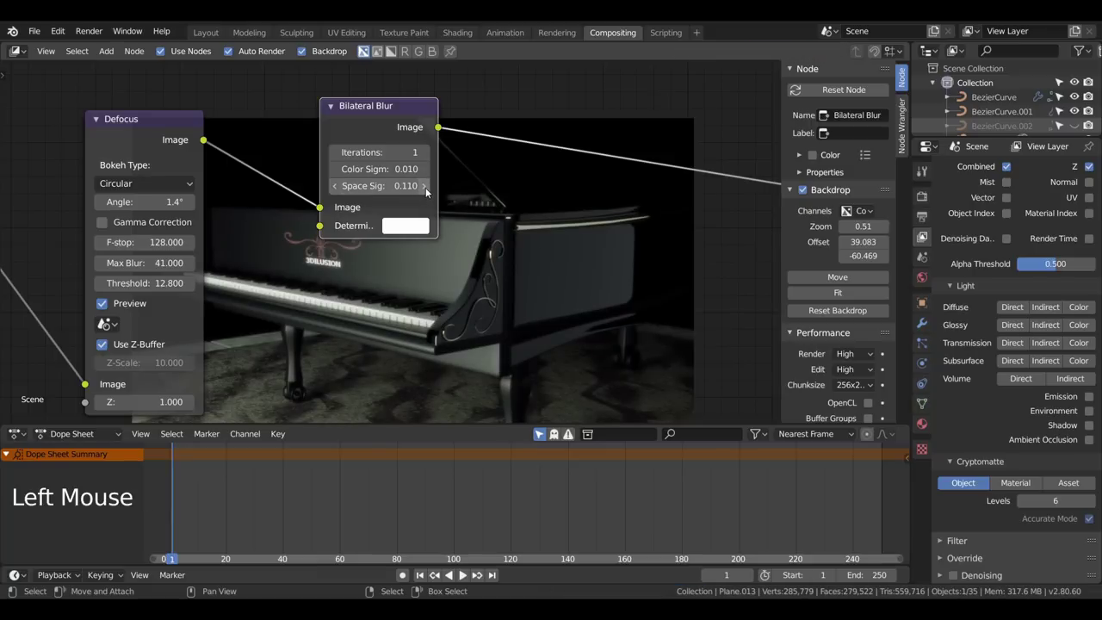
pyautogui.click(430, 191)
pyautogui.click(430, 190)
pyautogui.click(430, 191)
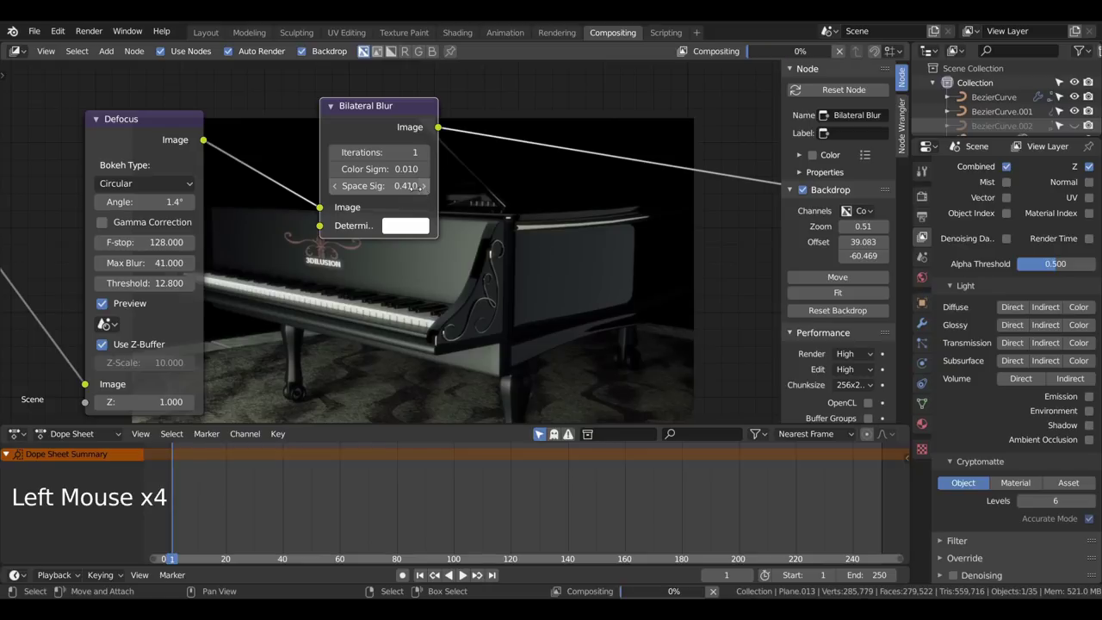
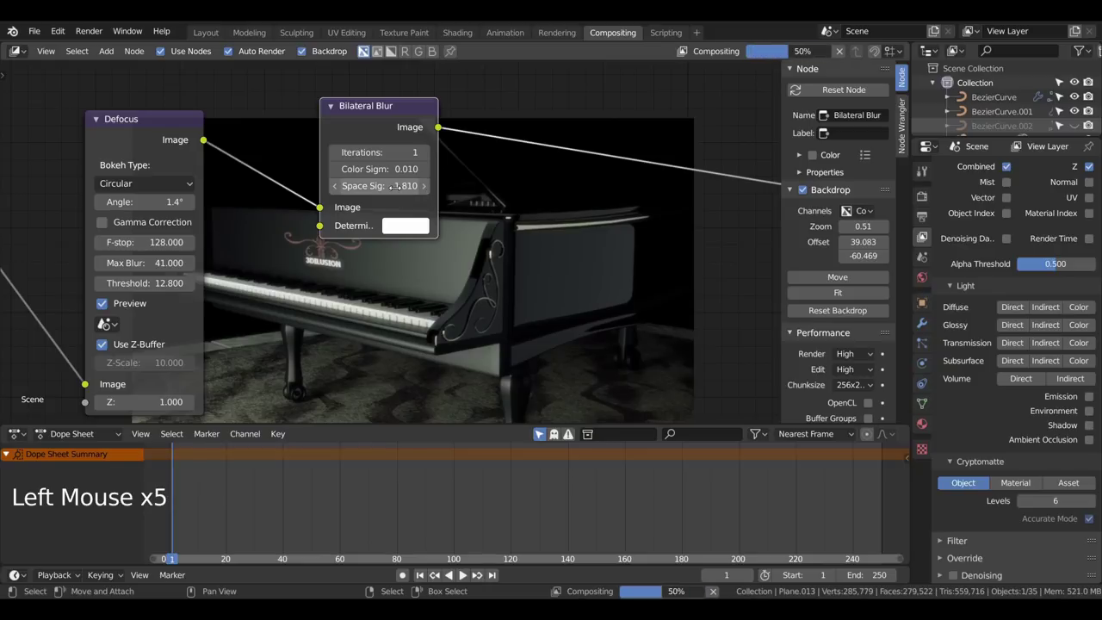
pyautogui.scroll(-3)
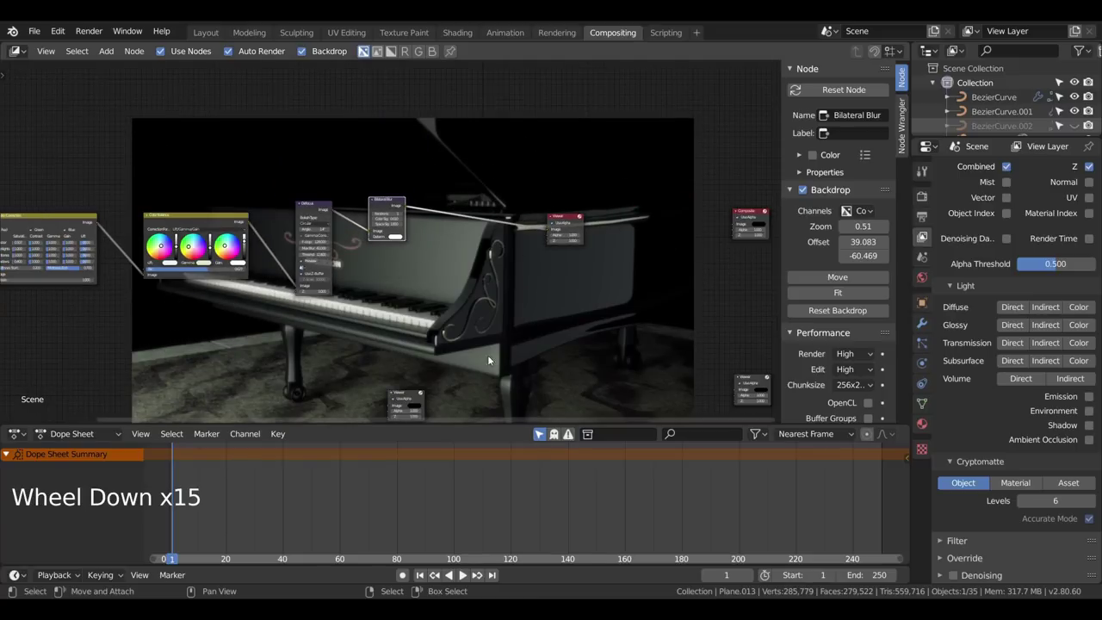
pyautogui.scroll(-3)
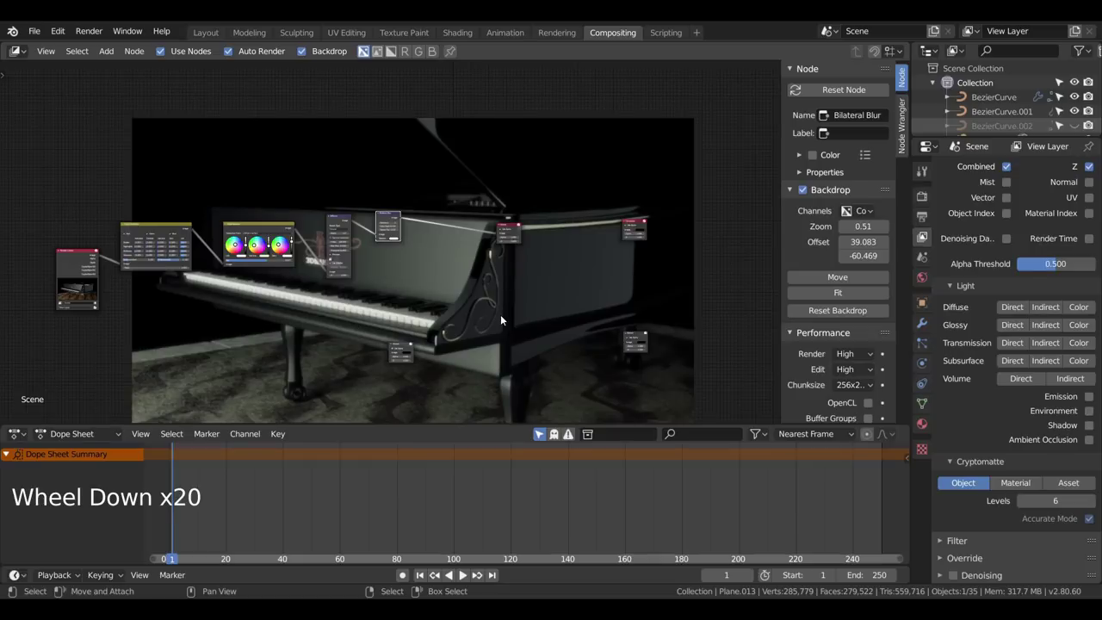
pyautogui.scroll(3)
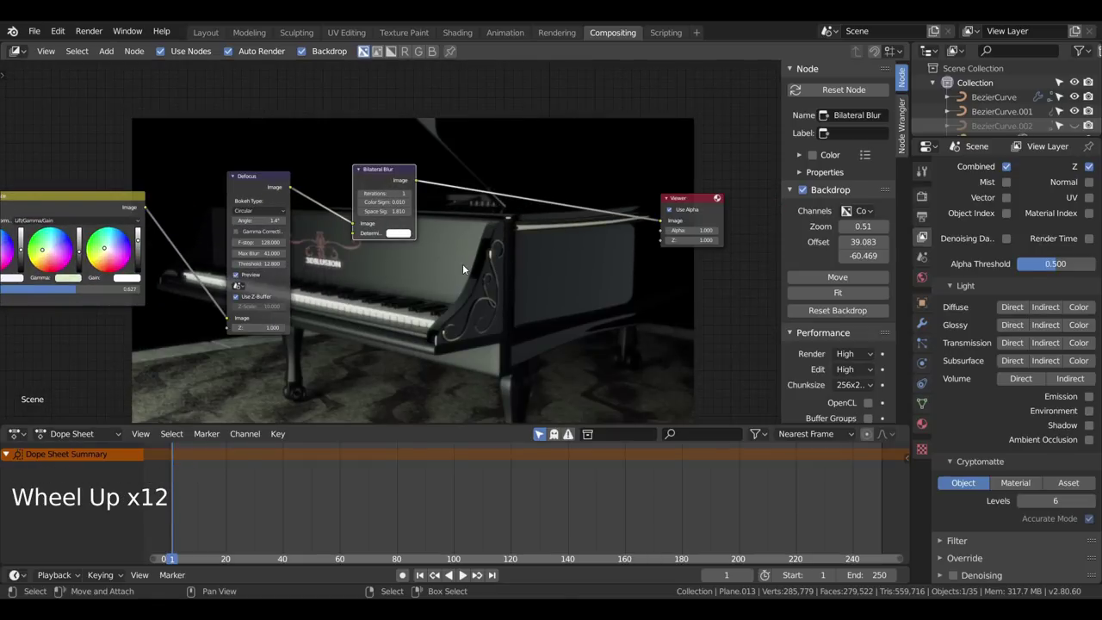
# Step: Insert a Bright/Contrast node after Bilateral Blur with brightness 0.7 and contrast 0.1
pyautogui.press('shift+a')
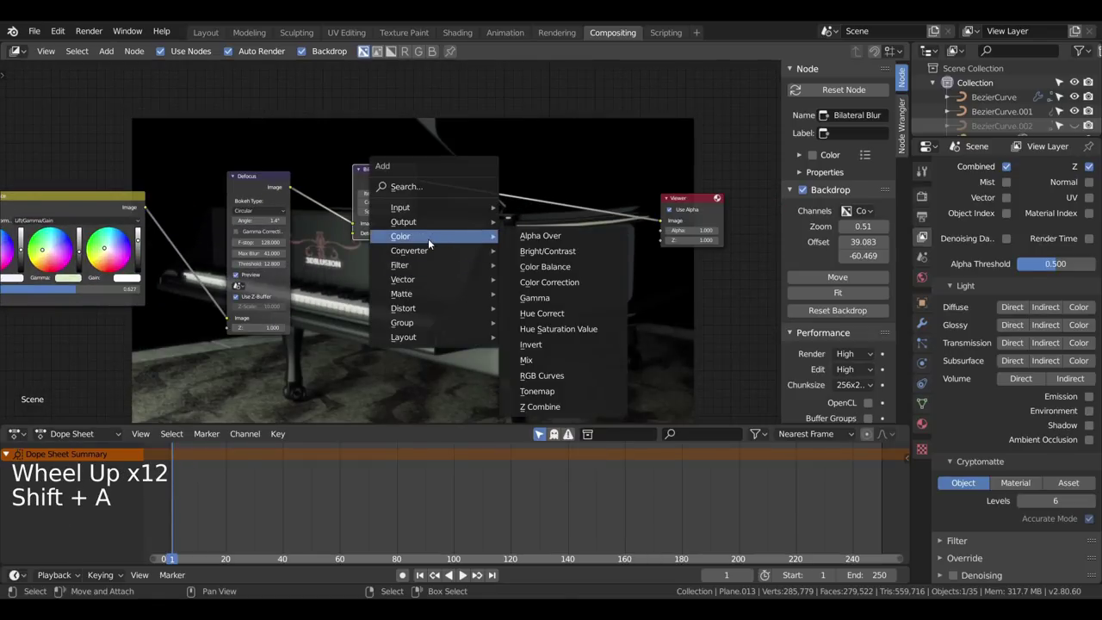
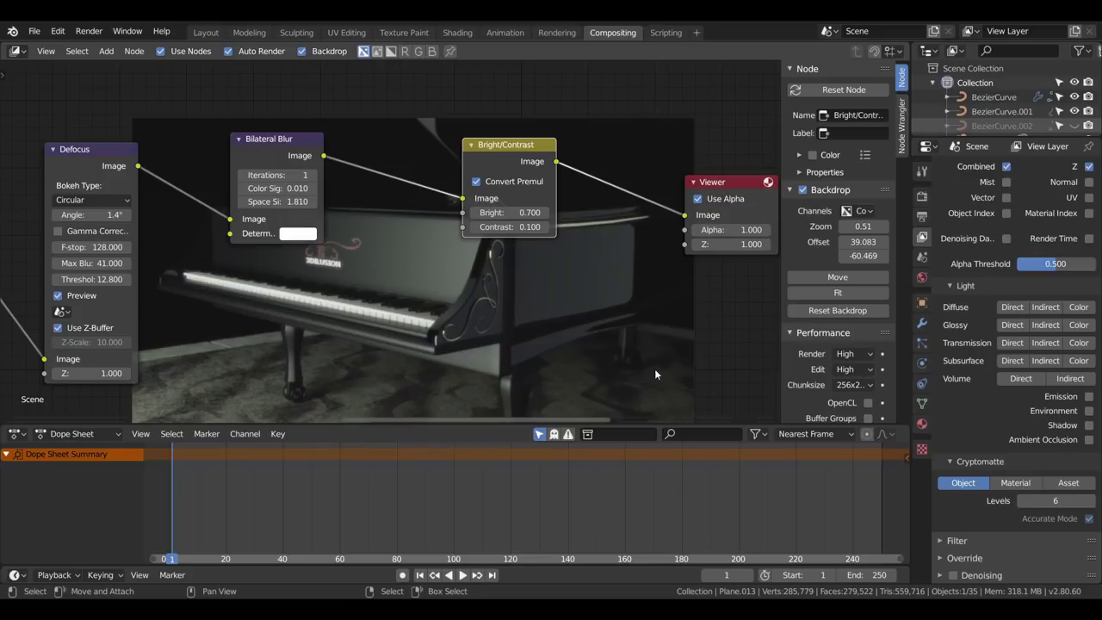
pyautogui.scroll(-3)
pyautogui.scroll(-3)
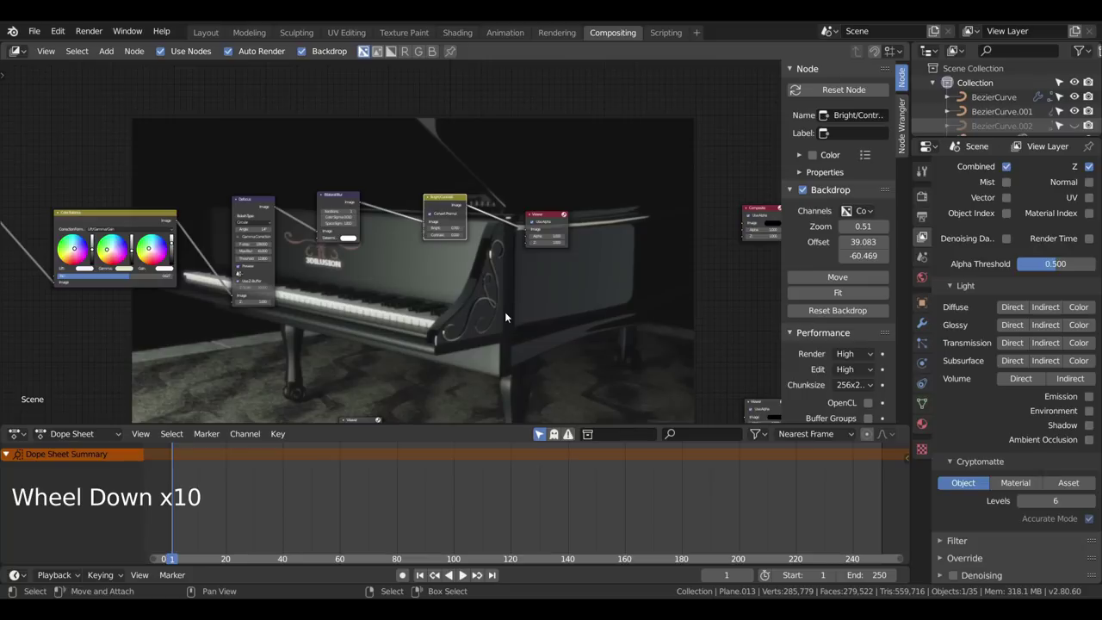
pyautogui.scroll(-3)
pyautogui.scroll(3)
# Step: Add a Gaussian Blur node wired from Bright/Contrast output into the Viewer
pyautogui.press('Delete')
pyautogui.press('shift+a')
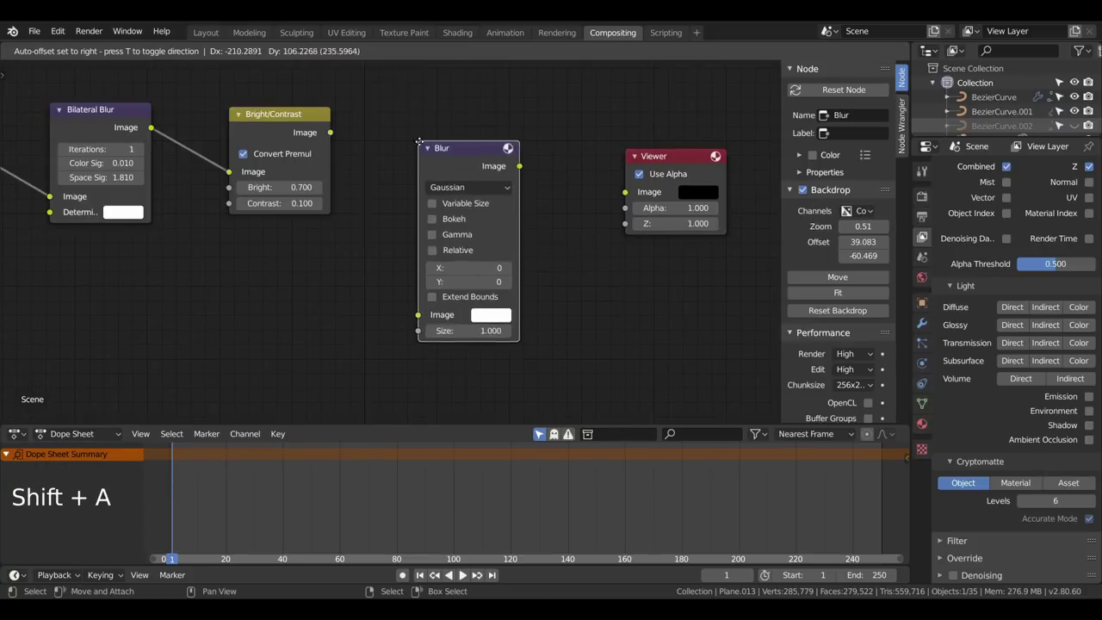
pyautogui.click(333, 138)
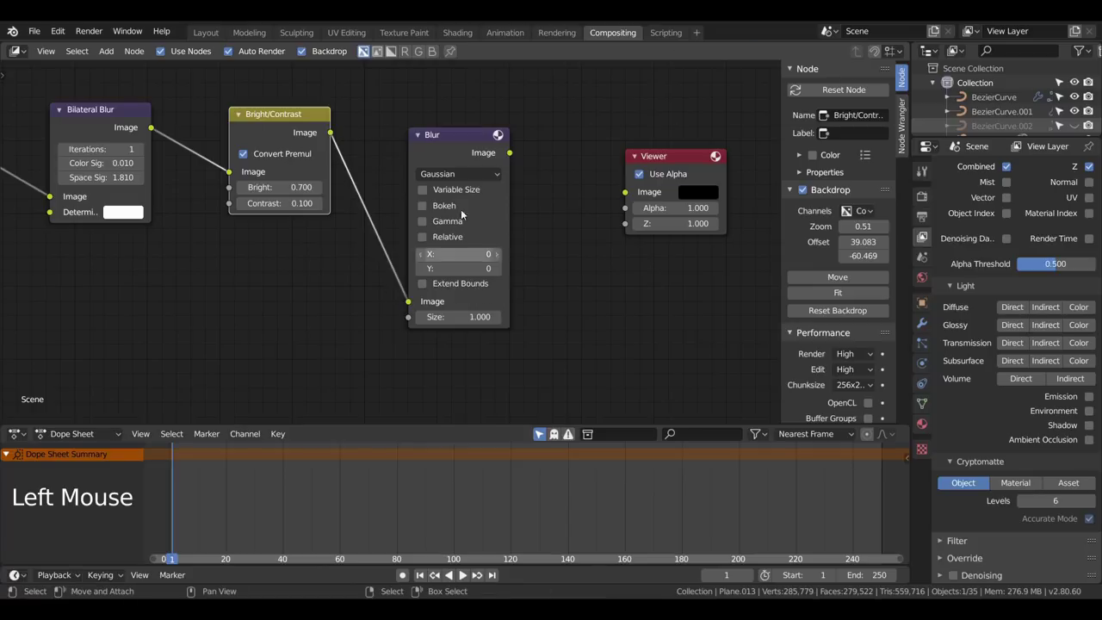
pyautogui.click(510, 158)
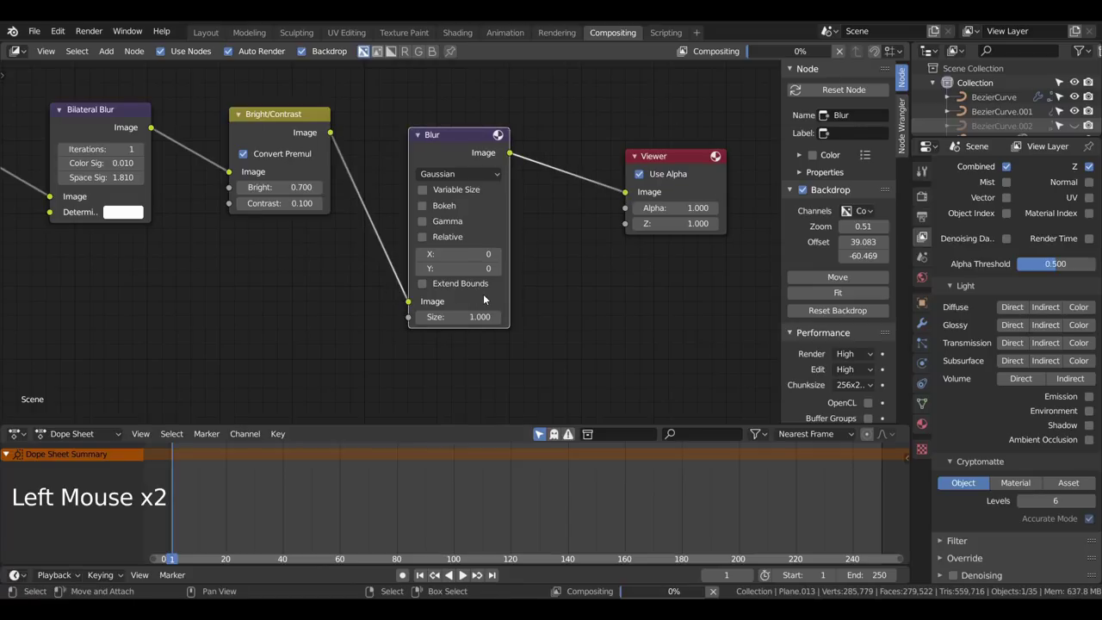
pyautogui.scroll(3)
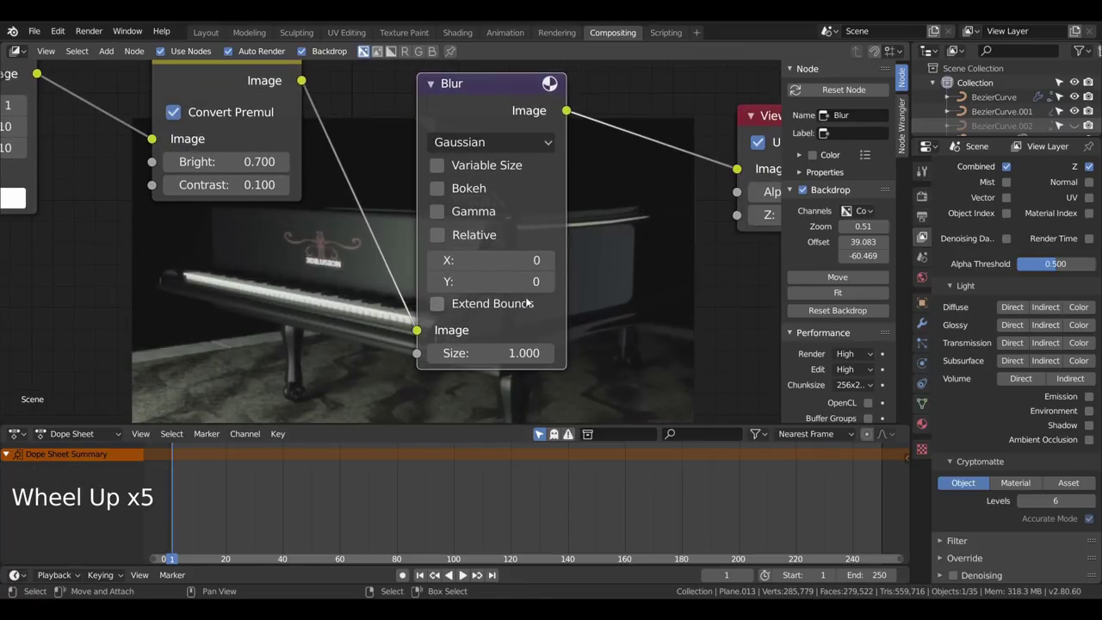
pyautogui.click(464, 144)
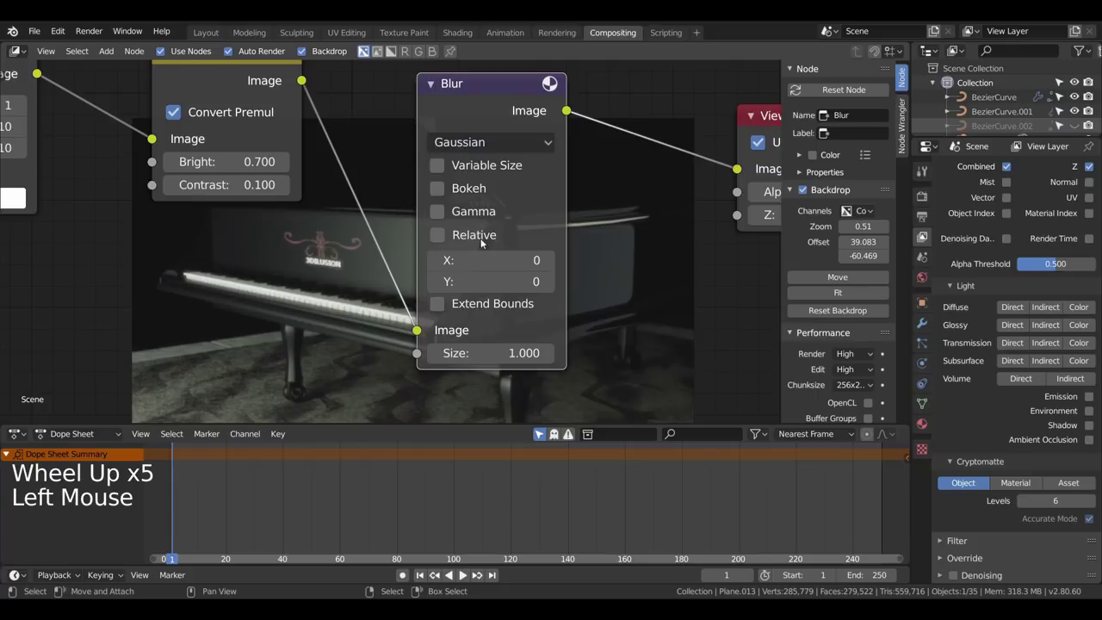
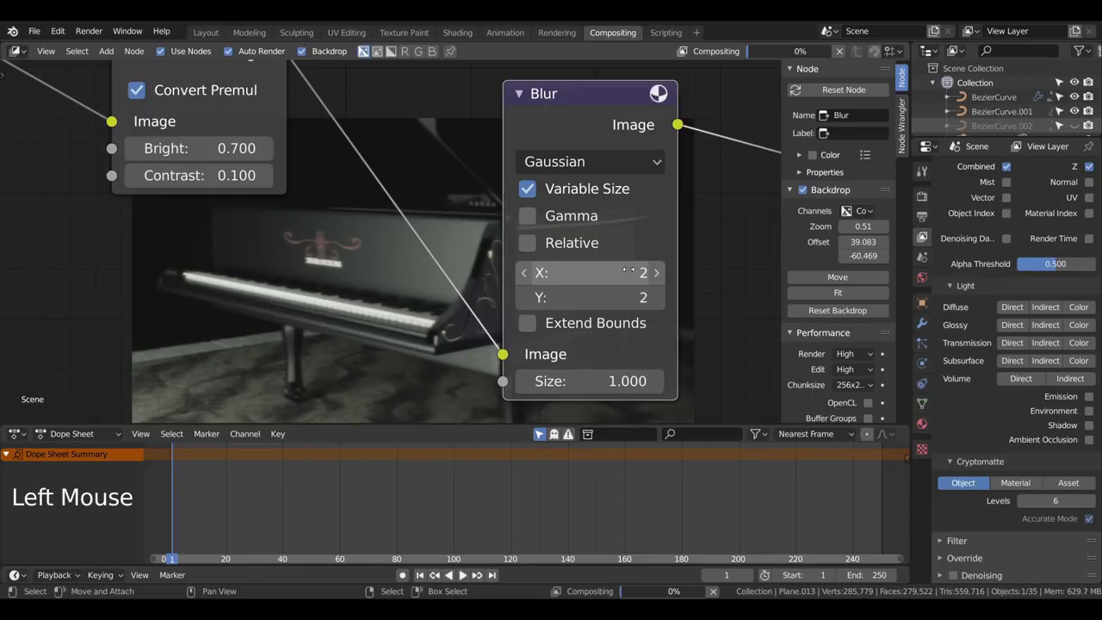
# Step: Make the Blur size relative to the image with aspect correction along Y
pyautogui.click(529, 246)
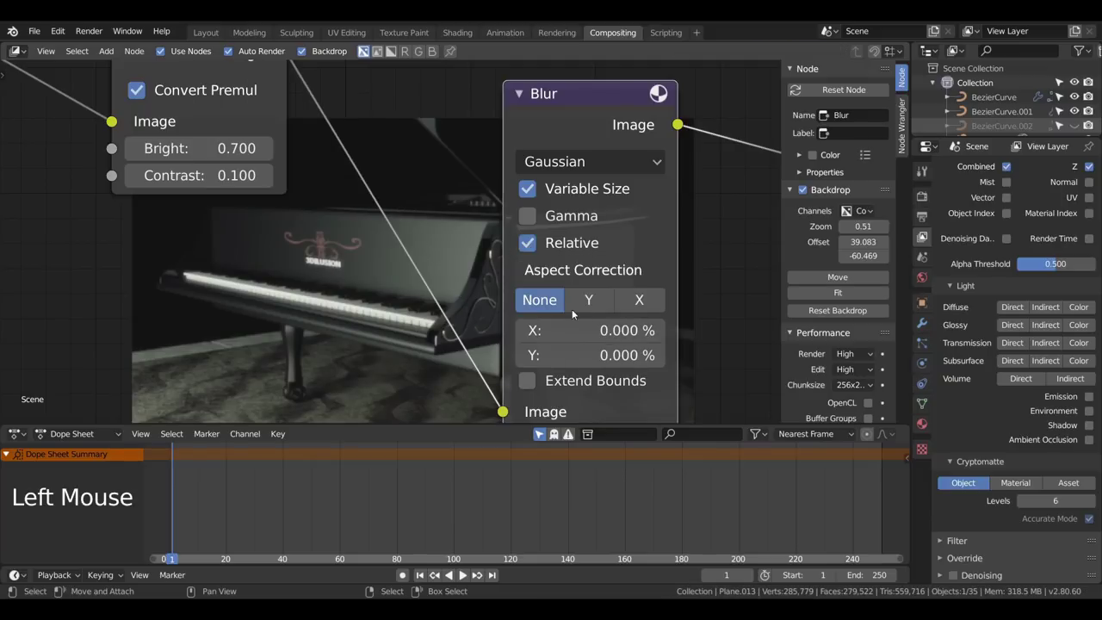
pyautogui.click(607, 300)
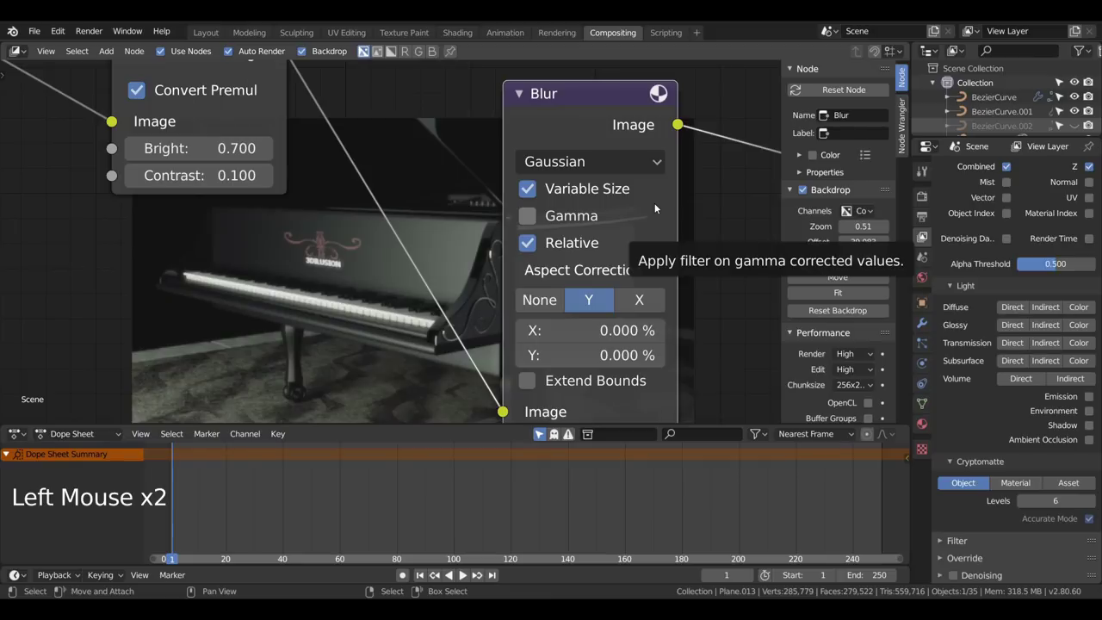
pyautogui.scroll(3)
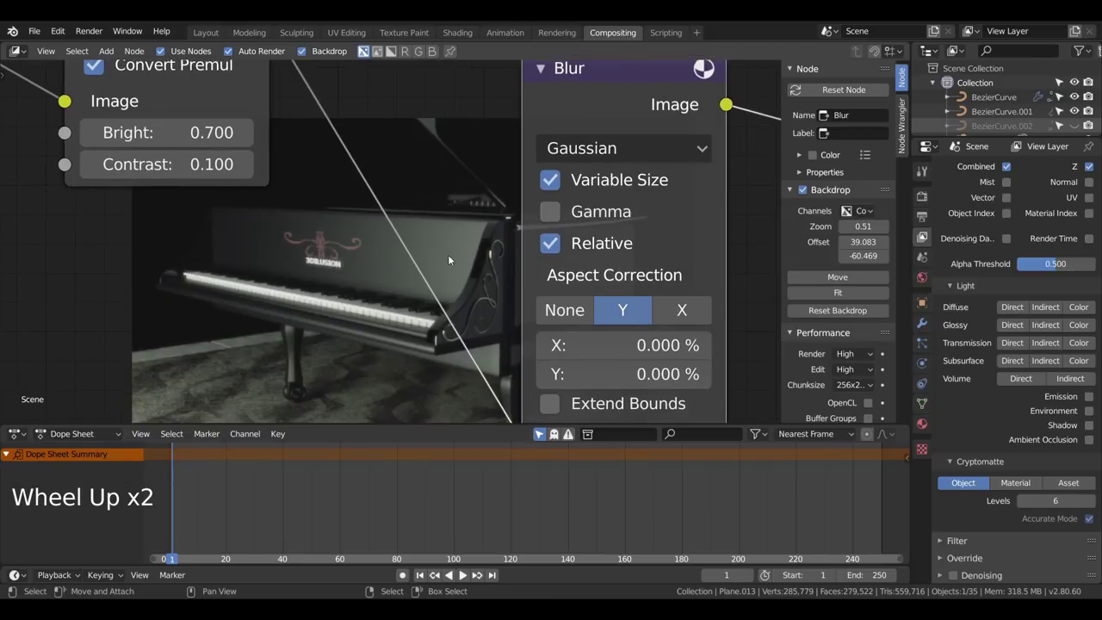
pyautogui.scroll(-3)
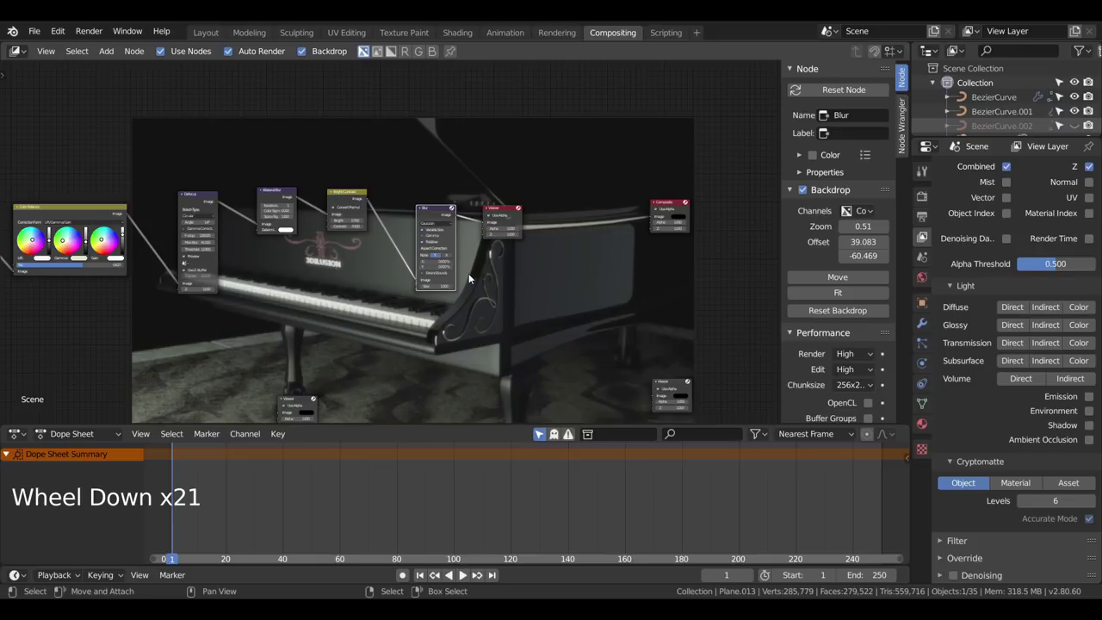
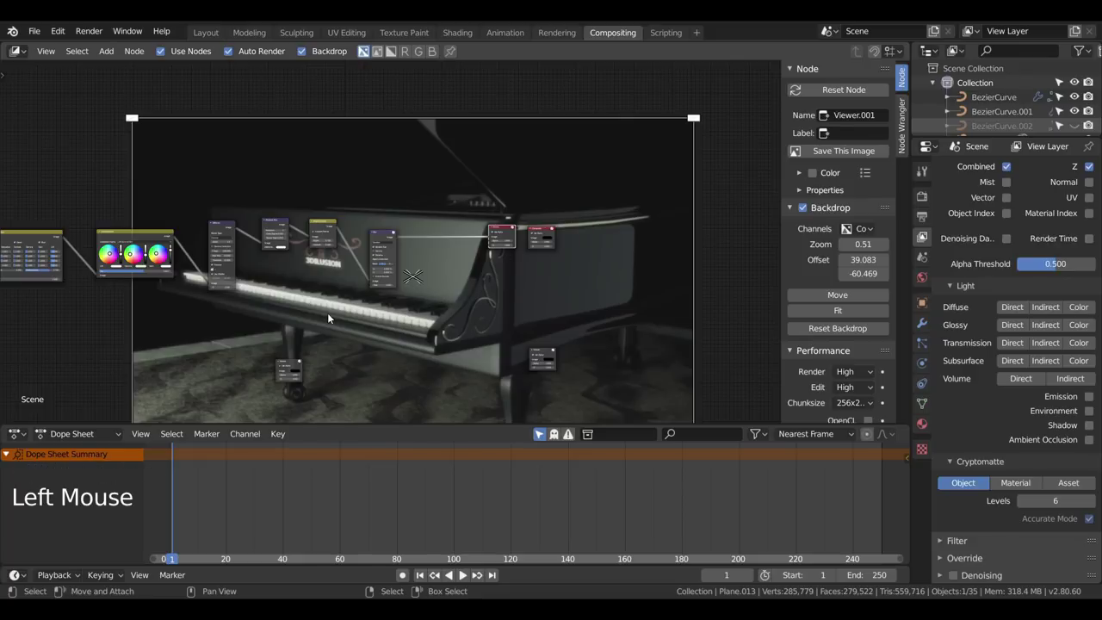
pyautogui.scroll(3)
pyautogui.middleClick(288, 323)
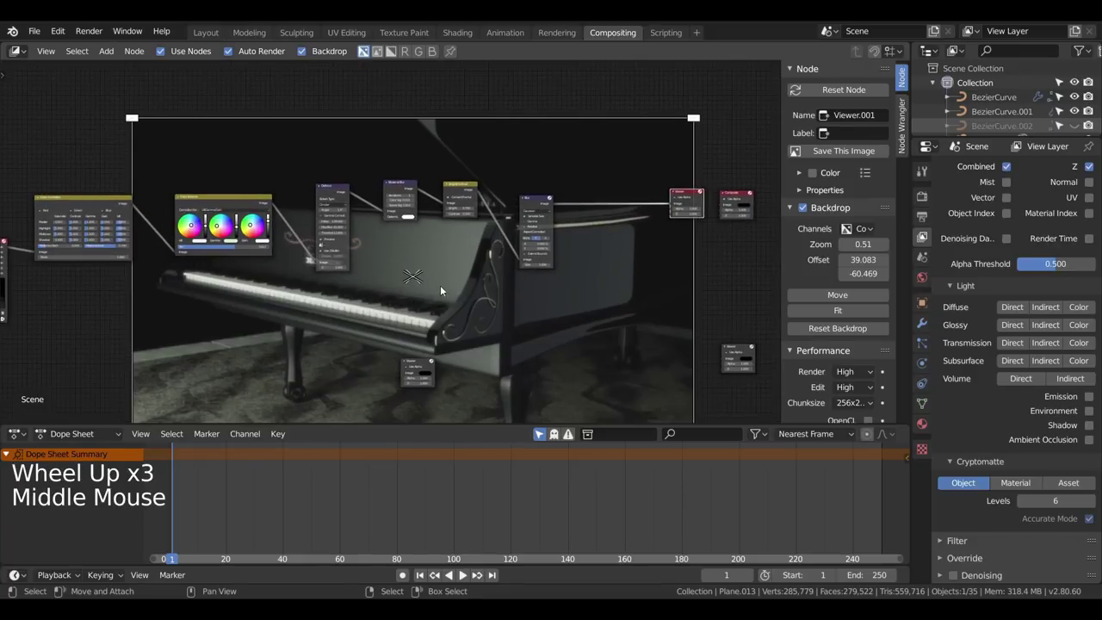
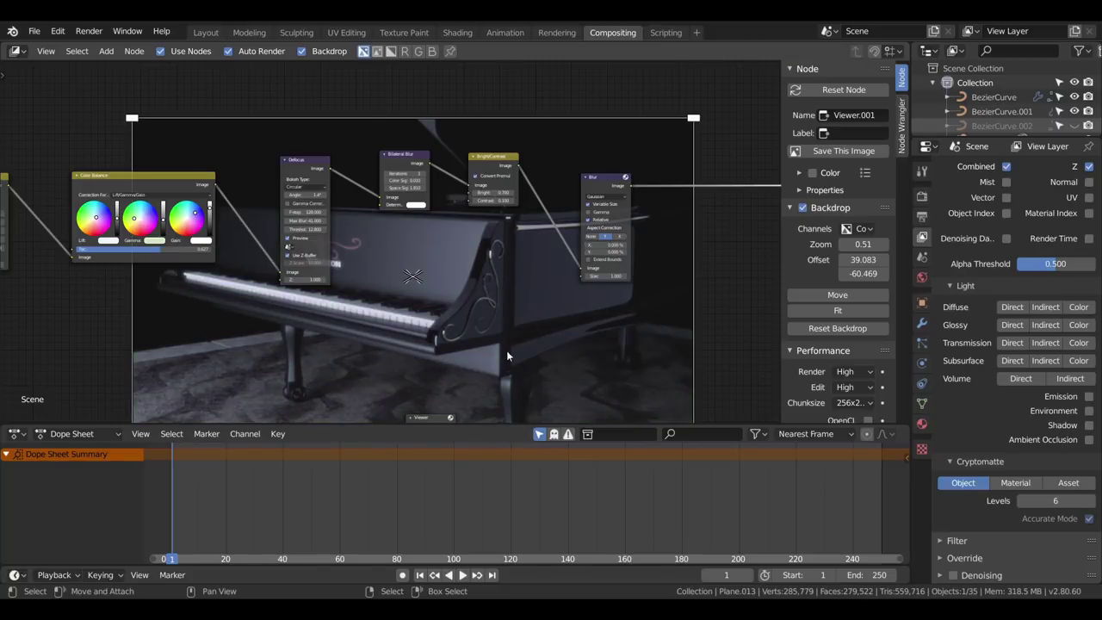
pyautogui.scroll(-3)
pyautogui.scroll(3)
pyautogui.middleClick(217, 241)
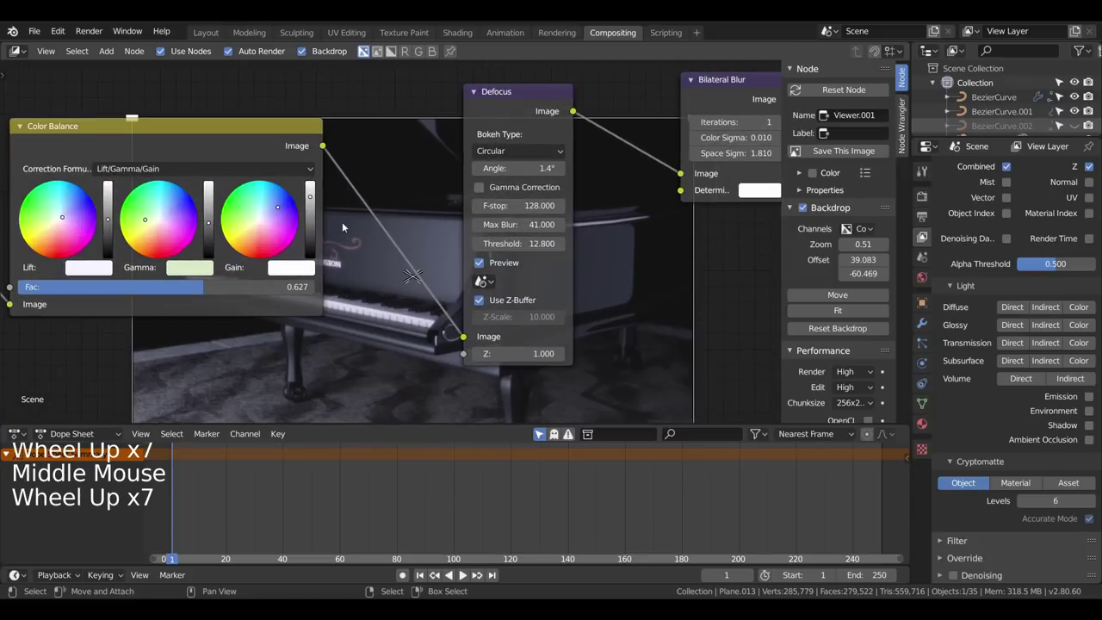
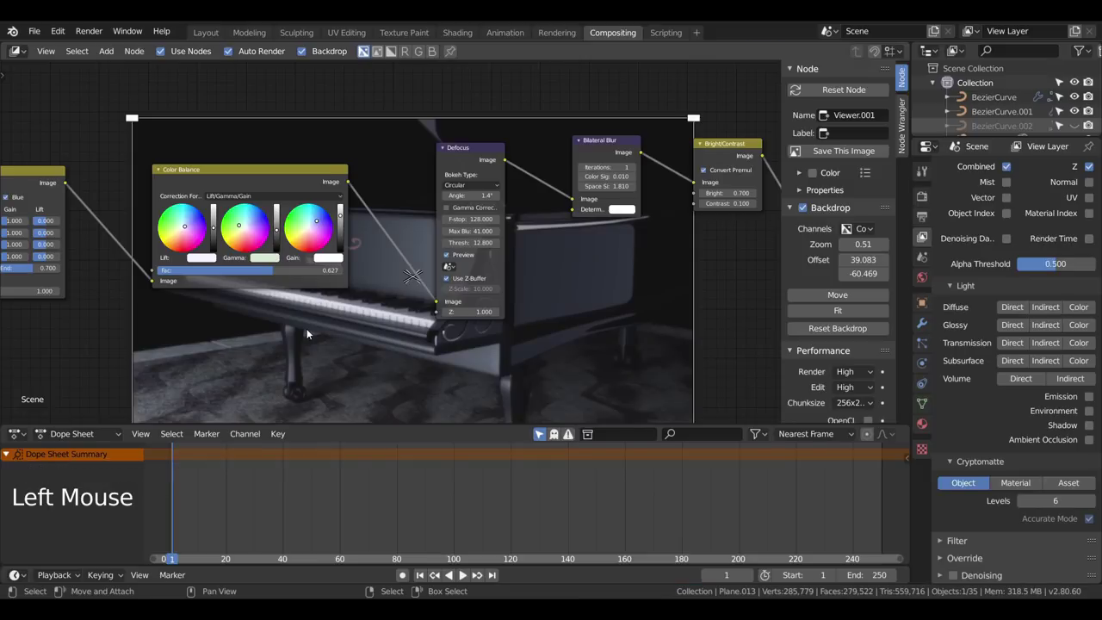
pyautogui.scroll(-3)
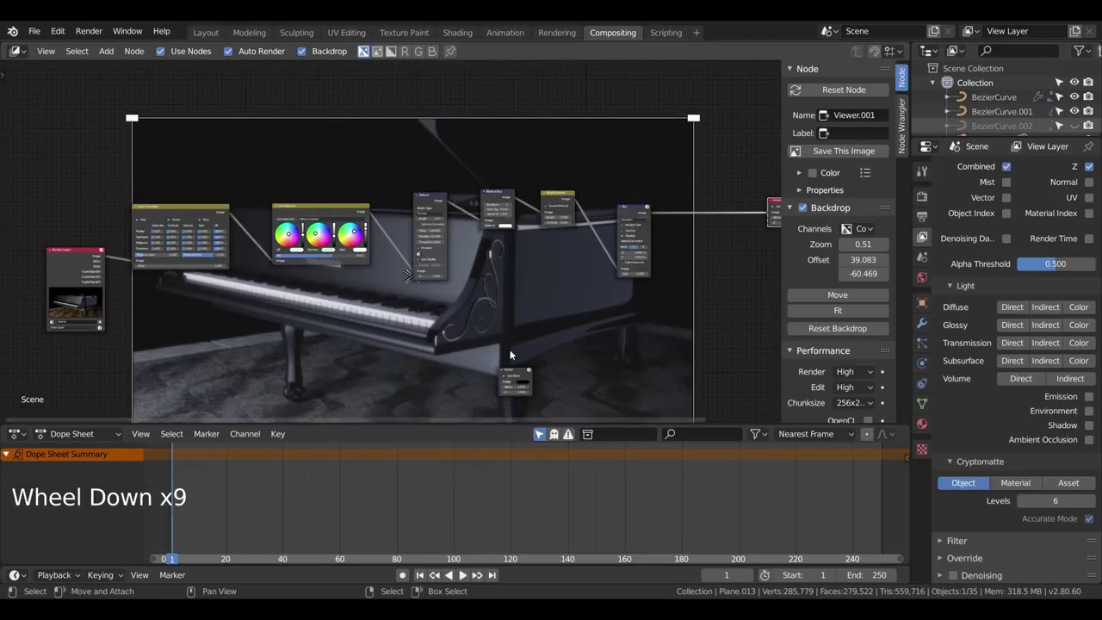
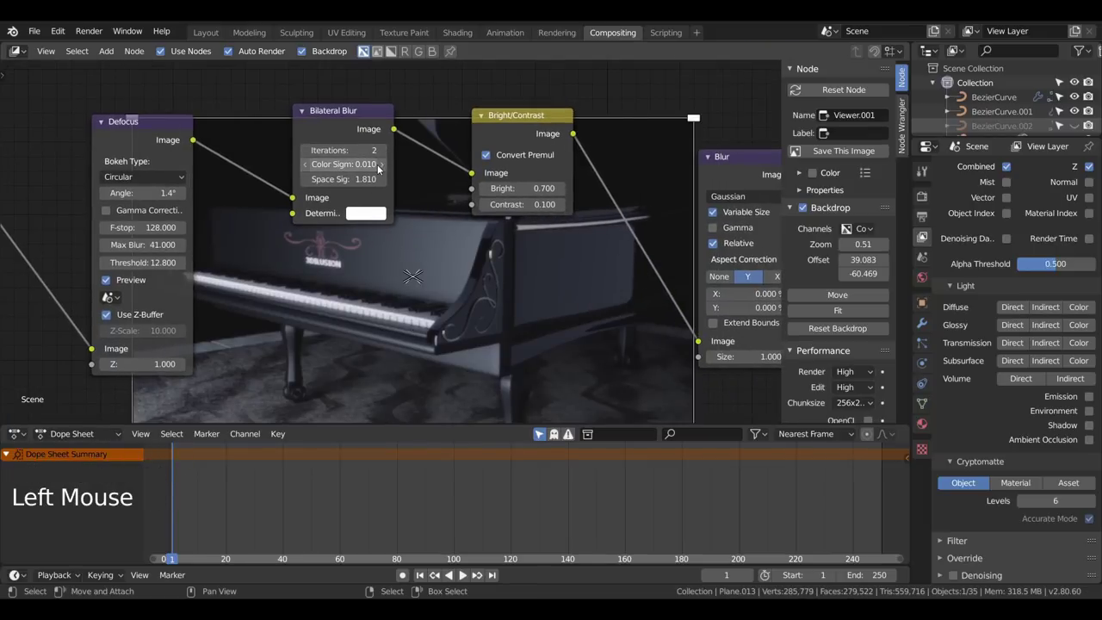
# Step: Raise the Bilateral Blur colour sigma from 0.010 to 0.110
pyautogui.click(382, 167)
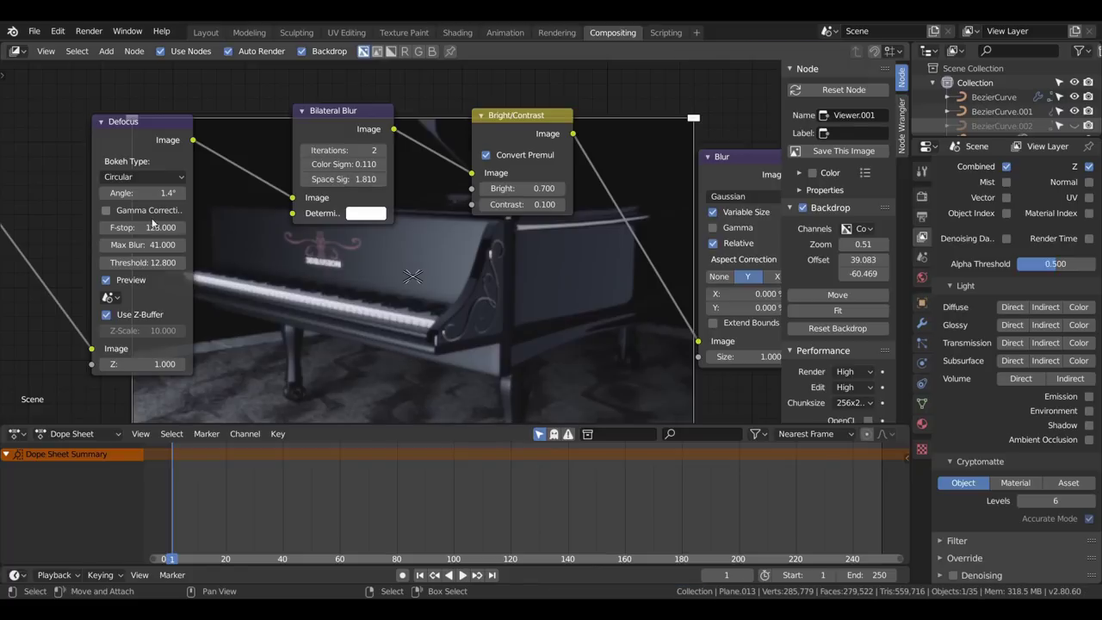
pyautogui.scroll(-3)
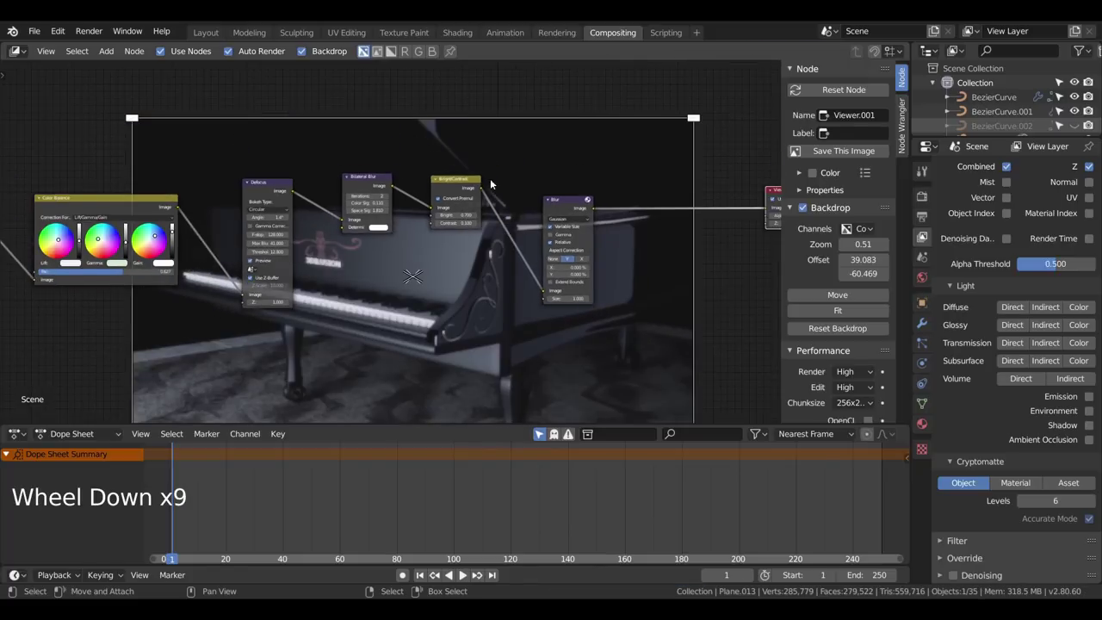
pyautogui.scroll(-3)
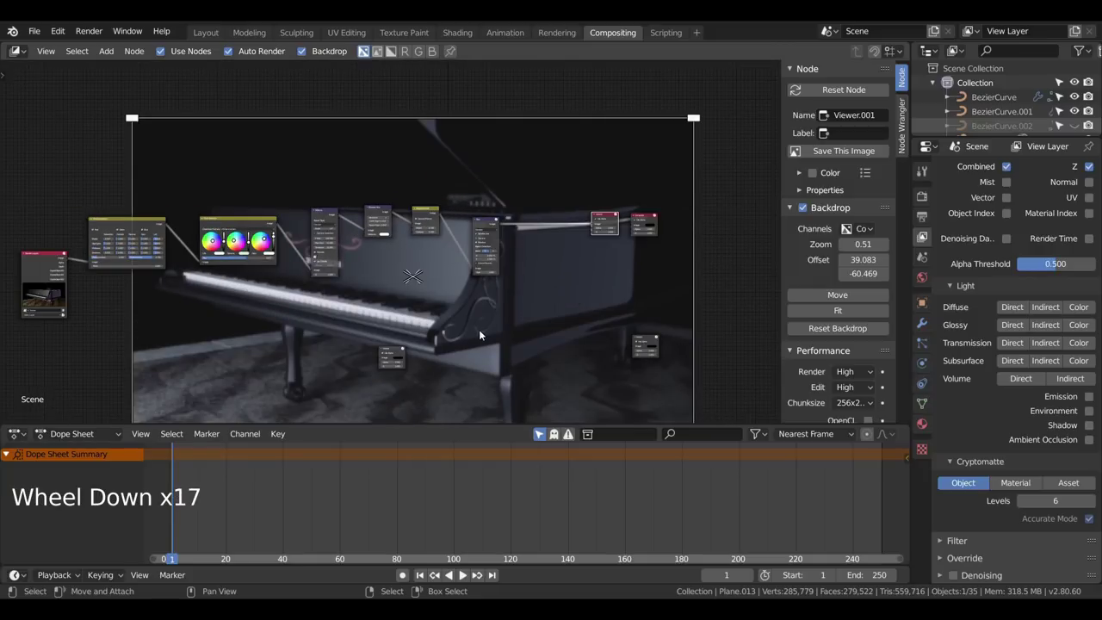
# Step: Set Color Correction master gamma 1.658, gain 2.808, highlights gamma 2.973, midtones gamma 0.562
pyautogui.scroll(-3)
pyautogui.middleClick(269, 313)
pyautogui.scroll(3)
pyautogui.scroll(3)
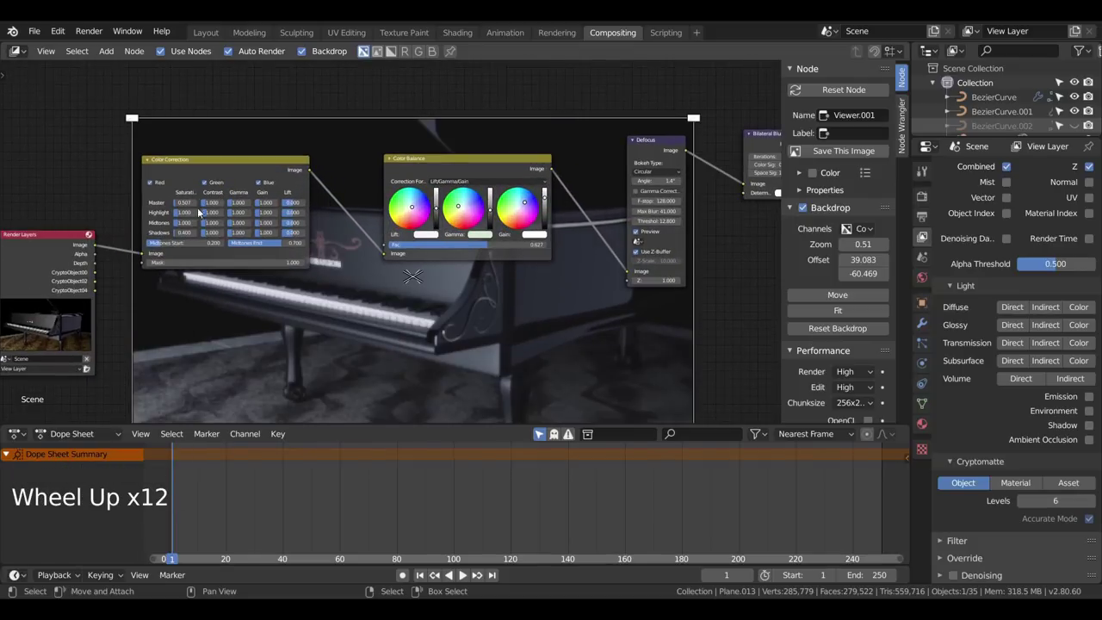
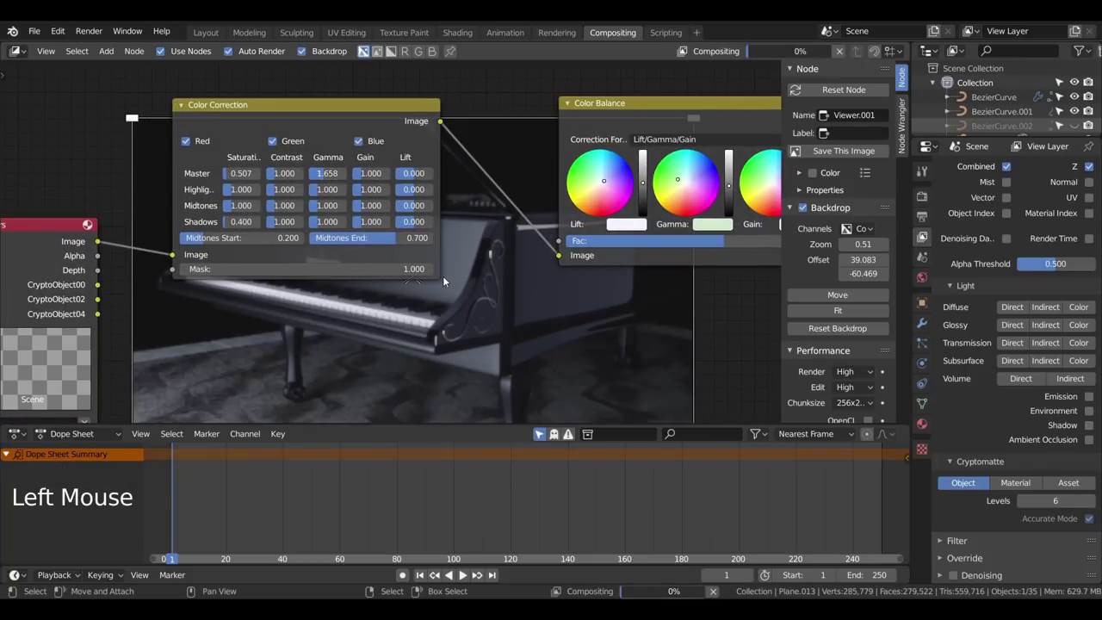
pyautogui.scroll(-3)
pyautogui.scroll(3)
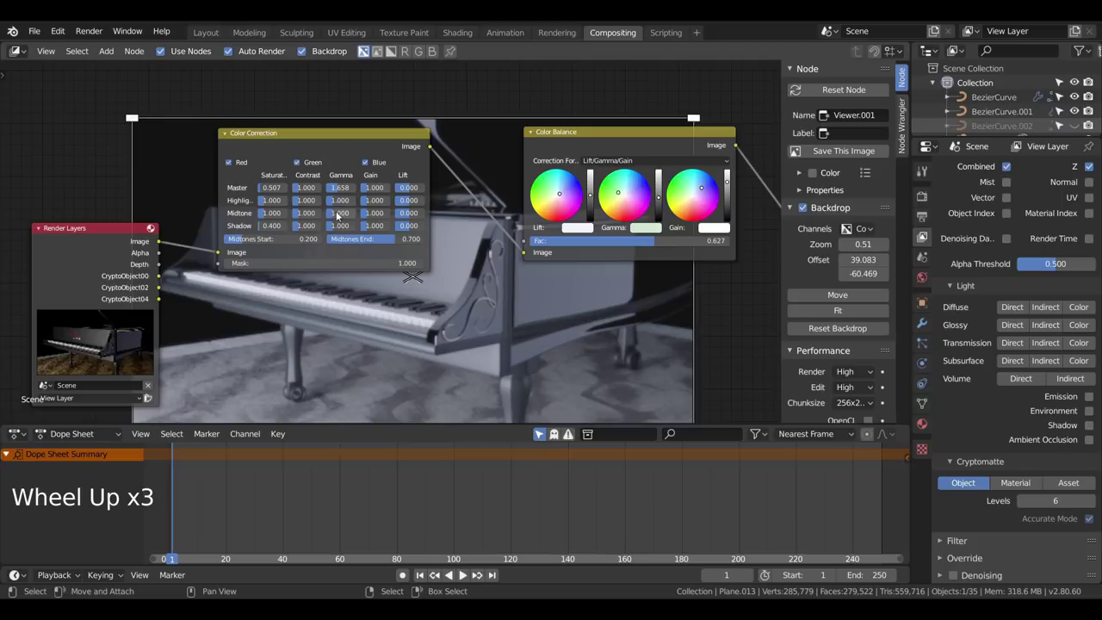
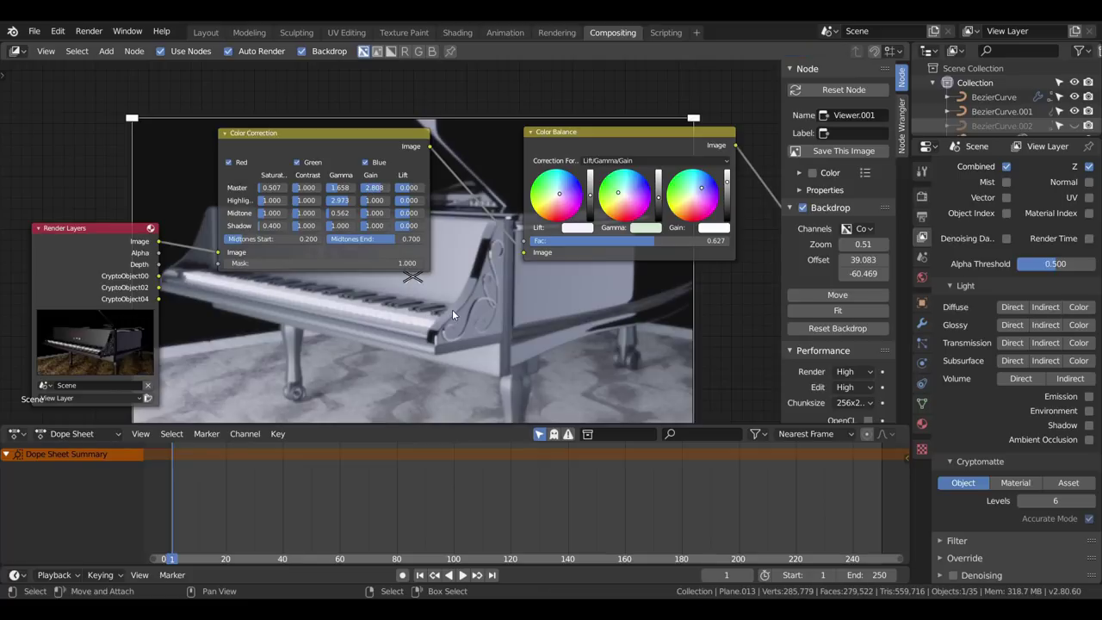
pyautogui.scroll(-3)
pyautogui.scroll(-3)
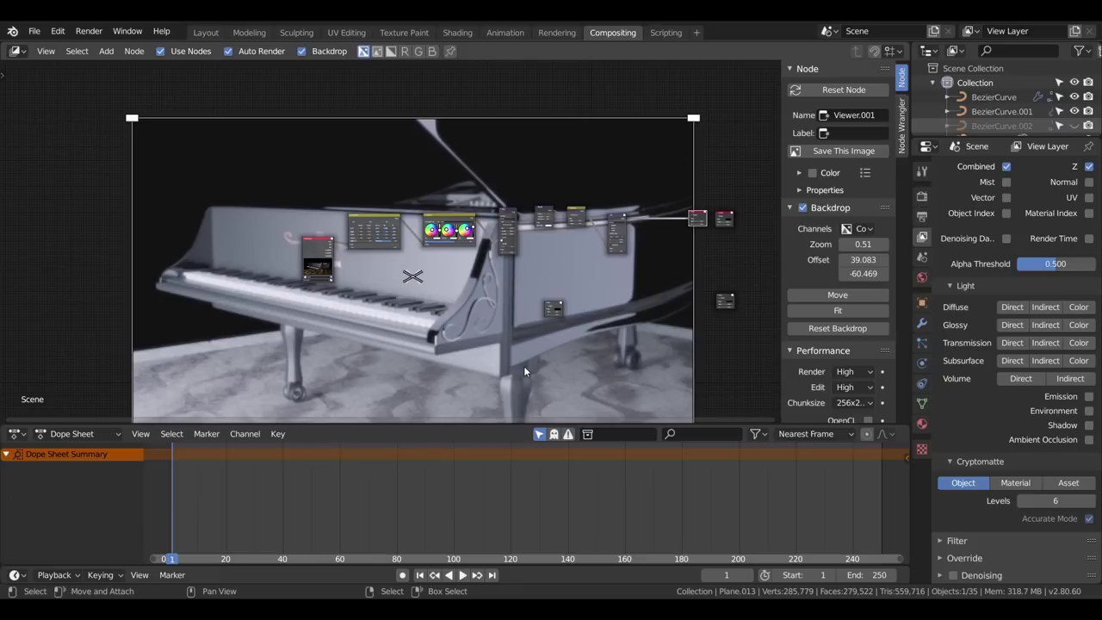
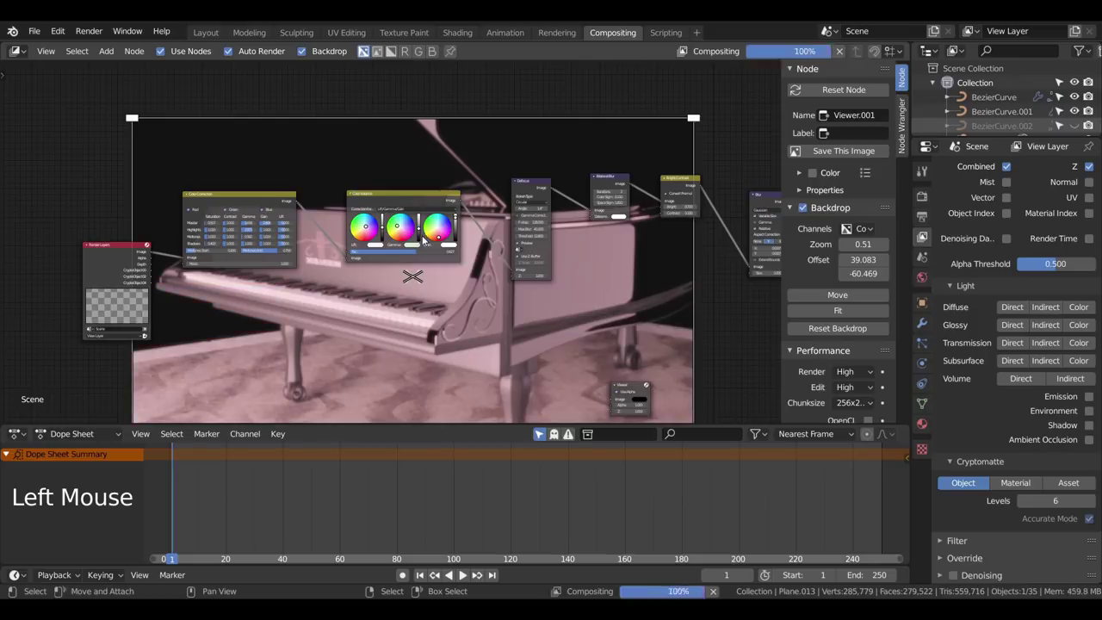
# Step: Pull the Color Balance lift, gamma and gain wheels toward centre to neutralise the pink cast
pyautogui.scroll(-3)
pyautogui.scroll(3)
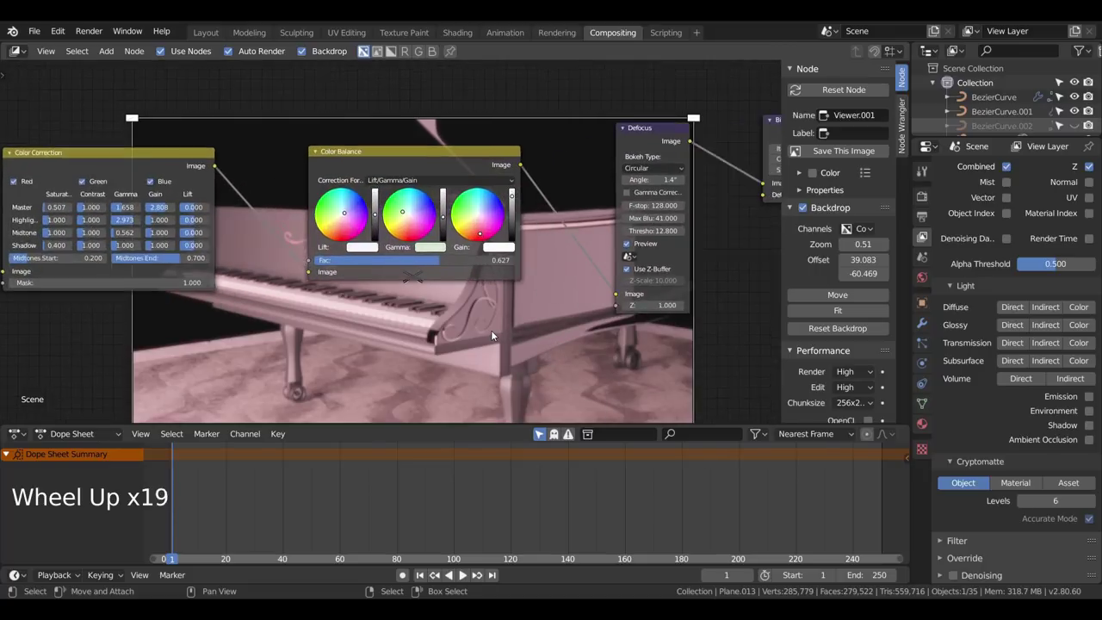
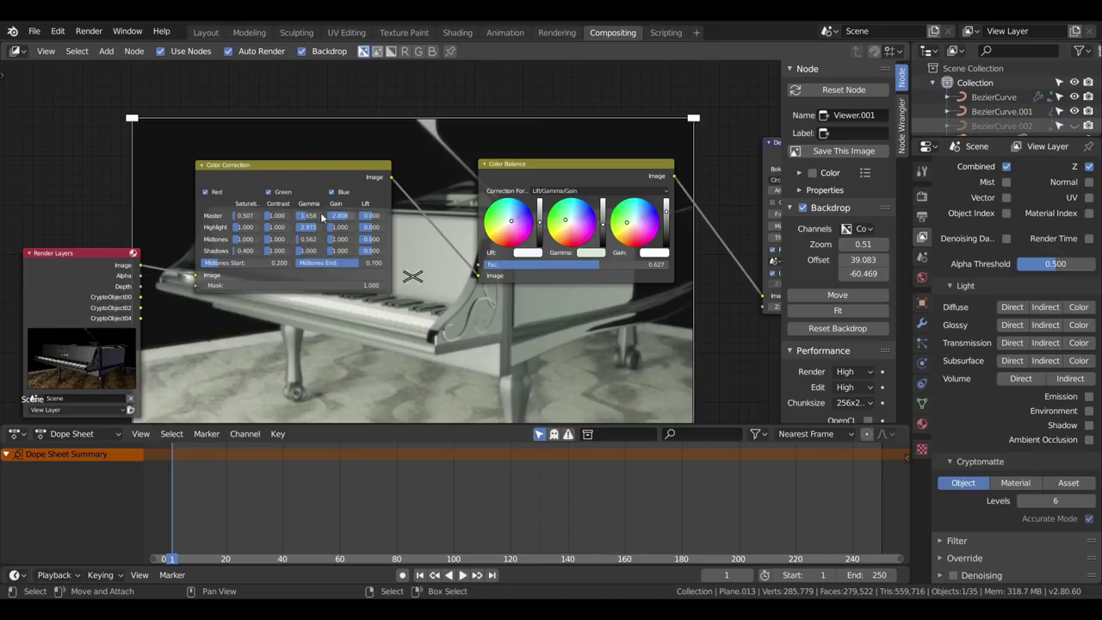
pyautogui.scroll(-3)
pyautogui.middleClick(486, 258)
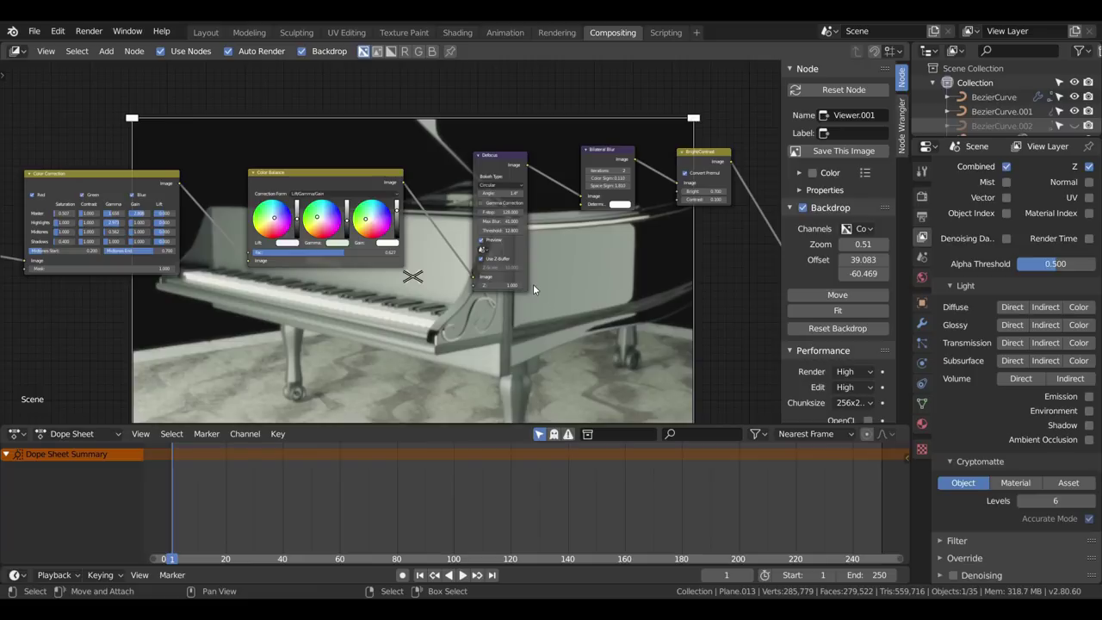
pyautogui.scroll(3)
pyautogui.middleClick(596, 274)
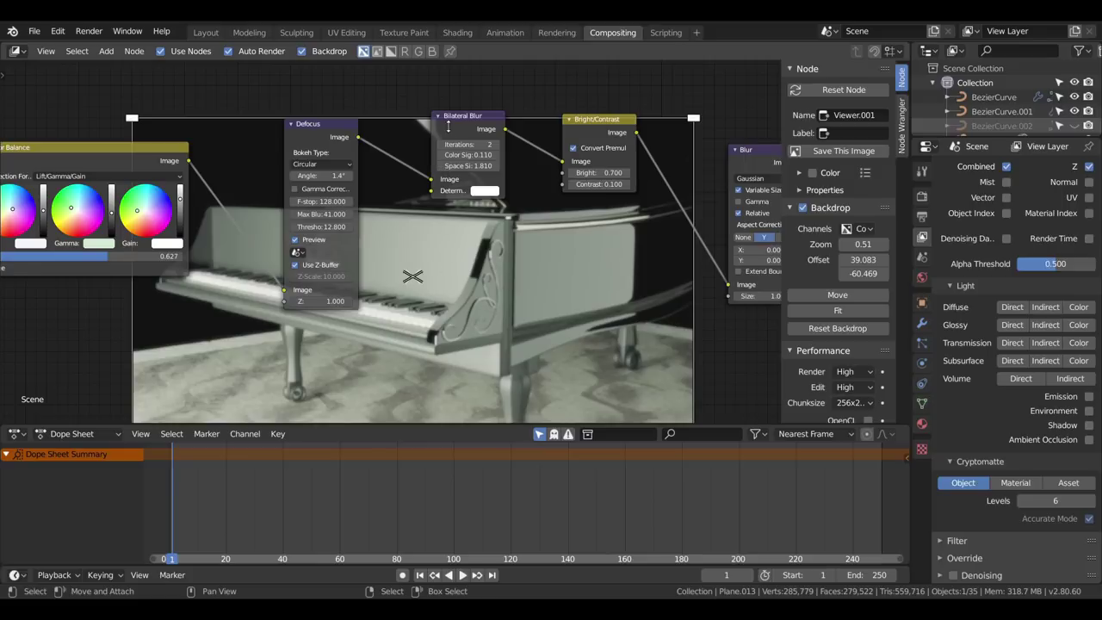
pyautogui.scroll(-3)
pyautogui.scroll(-3)
pyautogui.middleClick(529, 281)
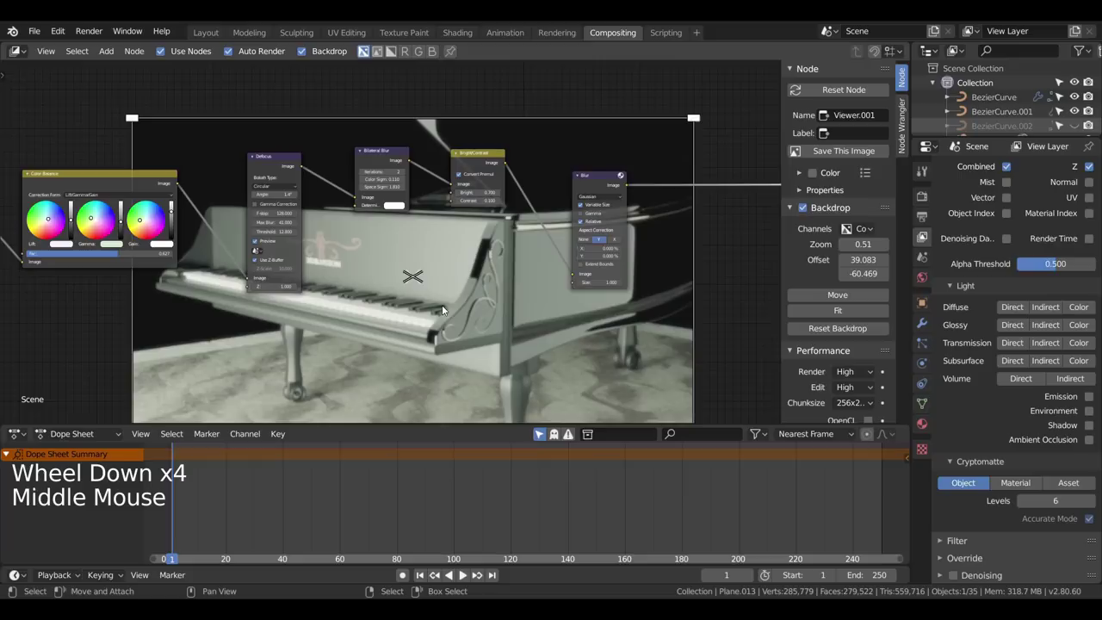
pyautogui.press('shift+a')
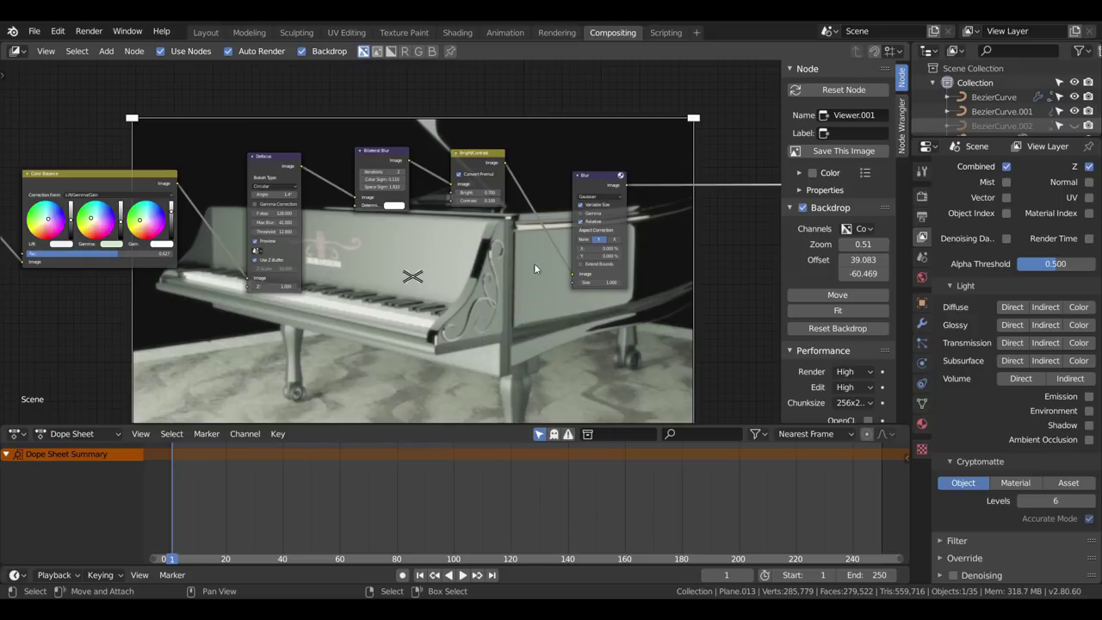
pyautogui.scroll(-3)
pyautogui.scroll(-3)
pyautogui.scroll(-3)
pyautogui.scroll(-3)
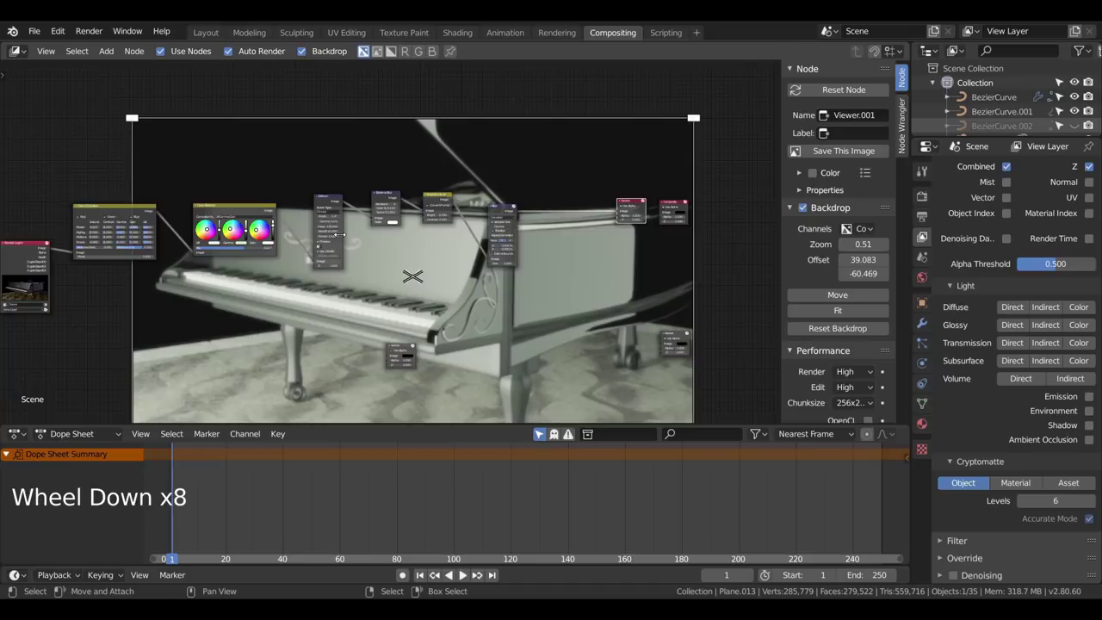
pyautogui.scroll(3)
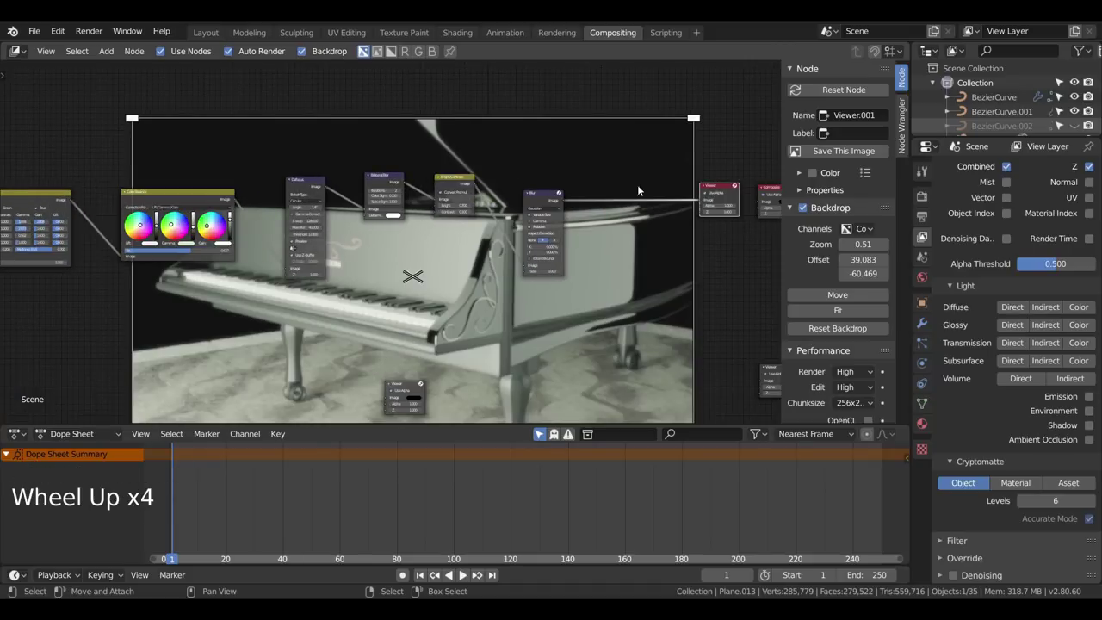